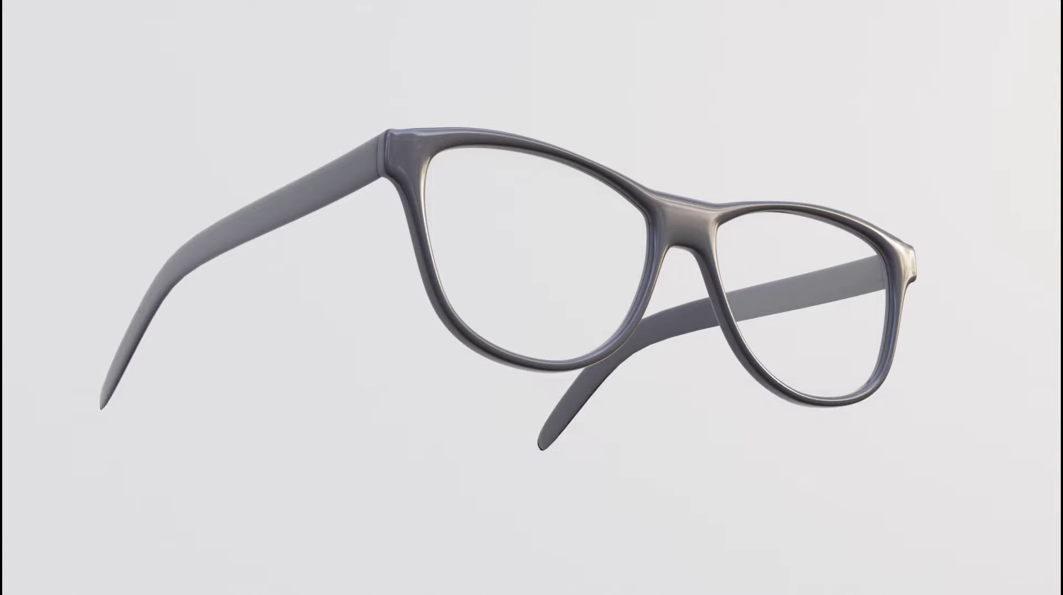
- Enter Edit Mode on the cube and add a vertical loop cut through its centre
click(426, 370)
key(shift+z)
key(Tab)
key(ctrl+r)
- Back in Object Mode, select the glasses reference image and nudge it into centre
scroll(up, 3)
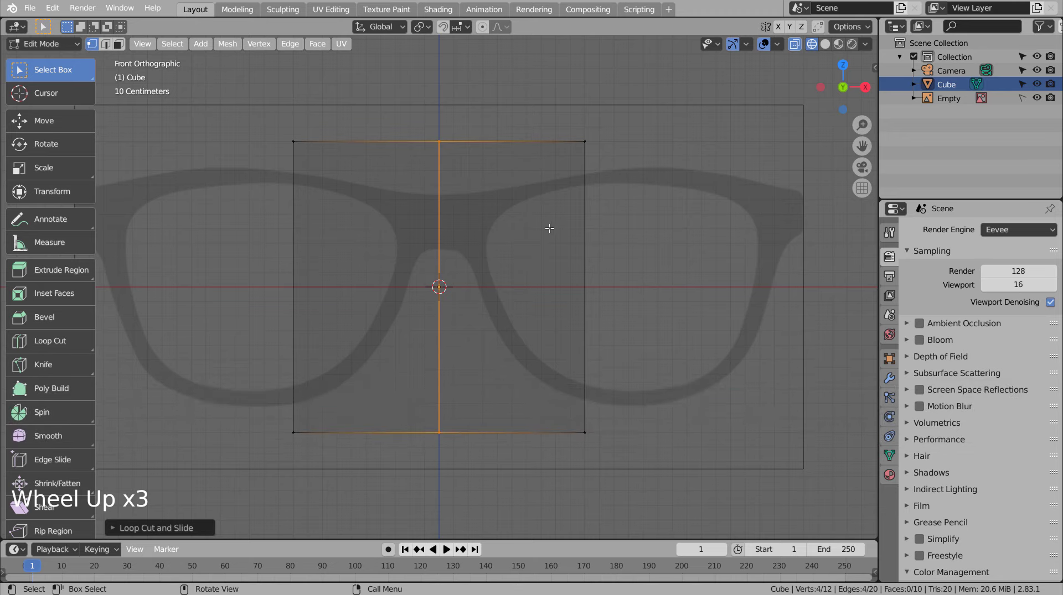
key(Tab)
click(773, 191)
click(1019, 99)
click(767, 228)
key(g)
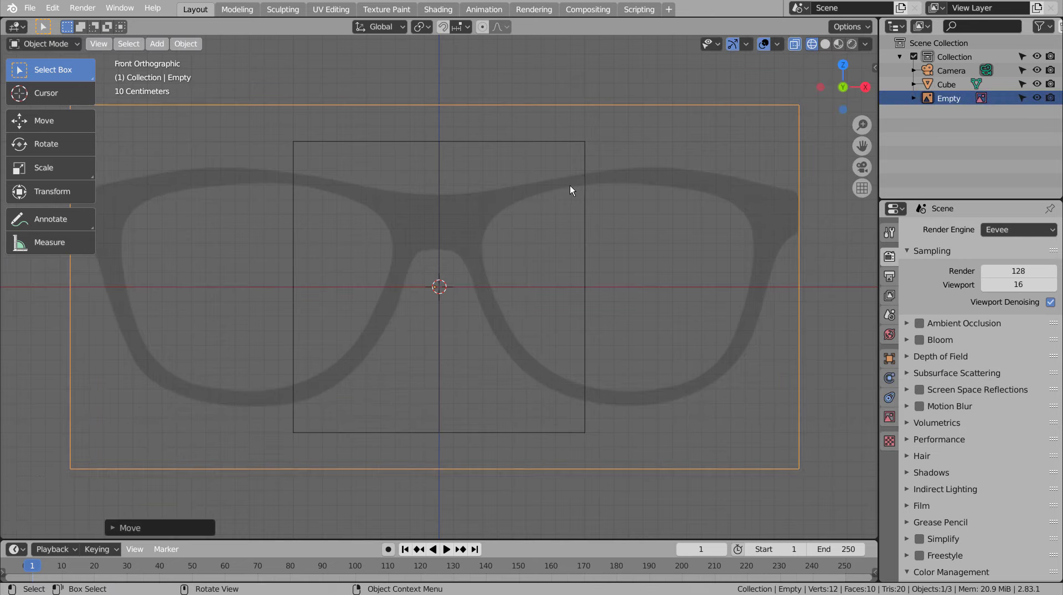
click(1025, 101)
- Select the cube, box-select its left-half faces in Edit Mode and bring up the delete options
click(599, 126)
click(585, 147)
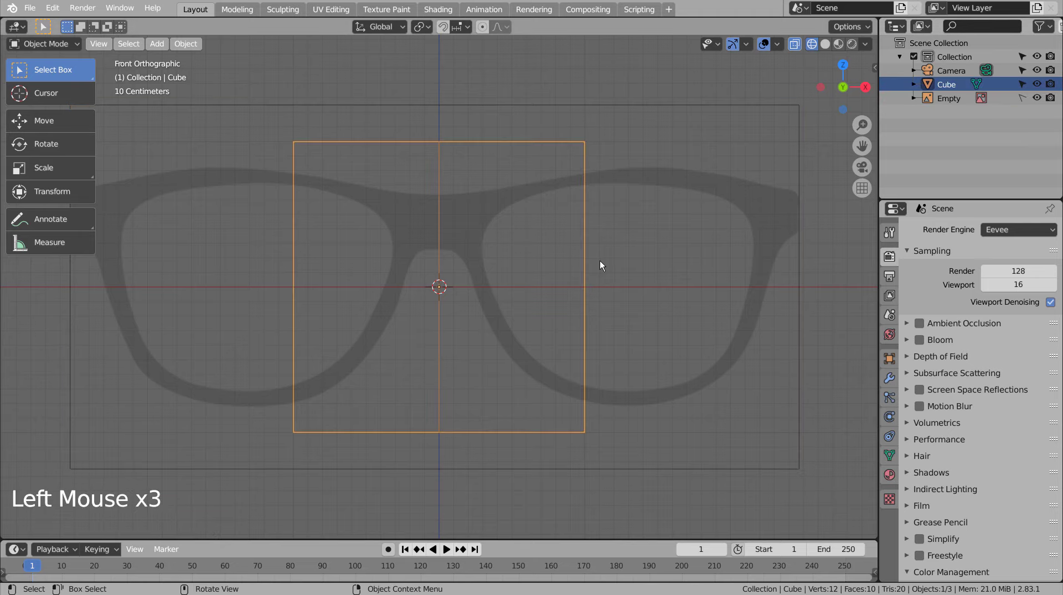
key(Tab)
key(3)
key(b)
key(x)
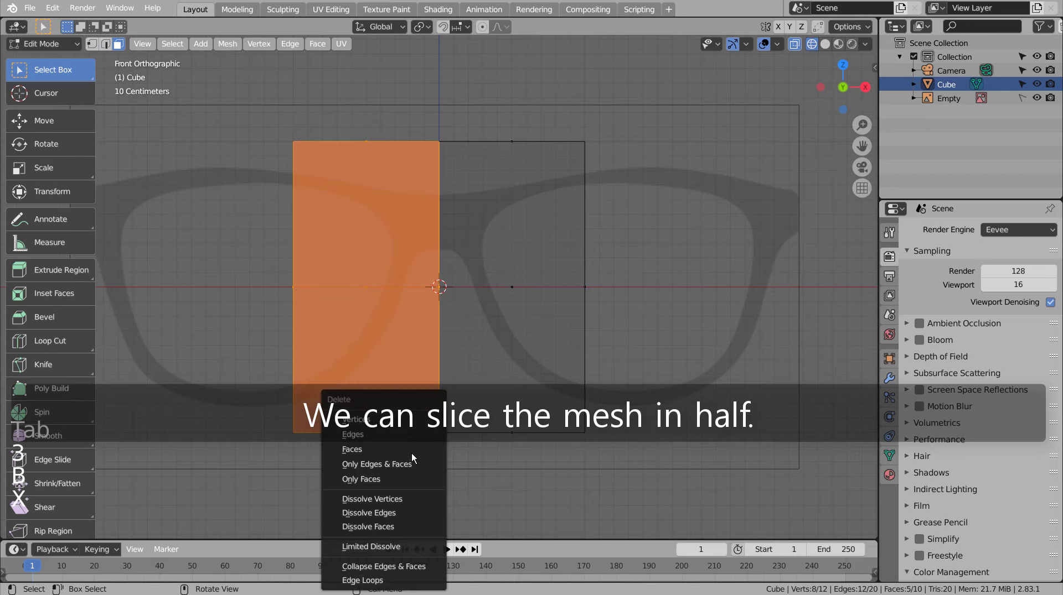
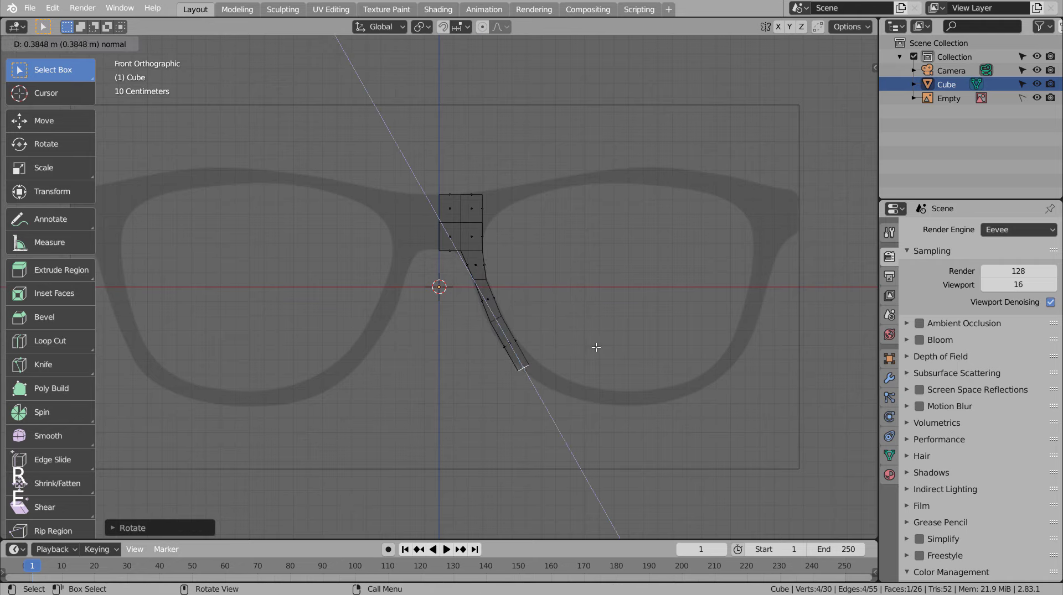
- Extrude and rotate the rim strip section by section down and around the lens bottom
key(g)
key(r)
key(e)
key(g)
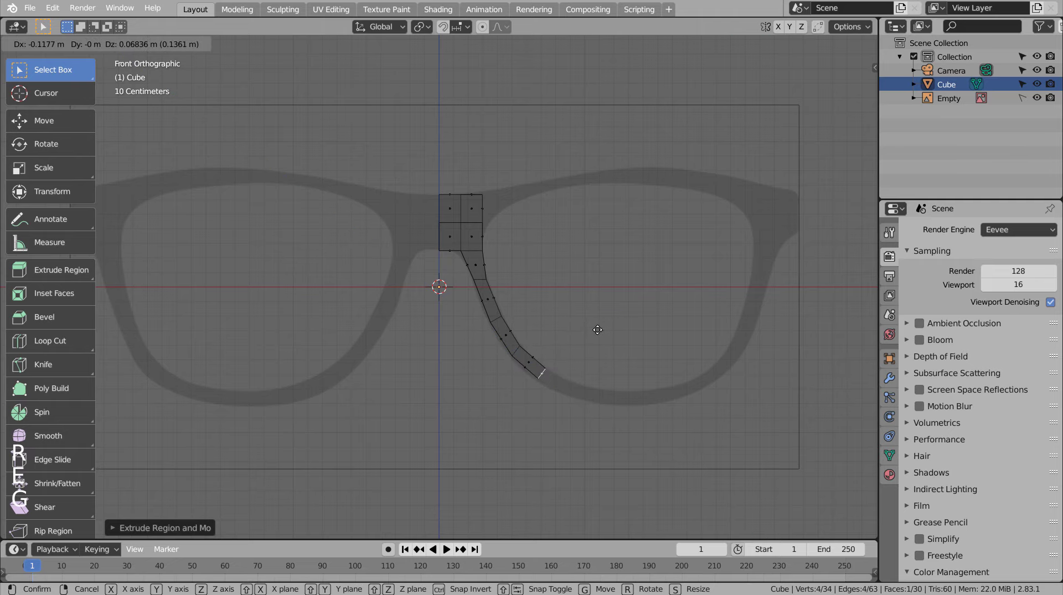
key(e)
key(g)
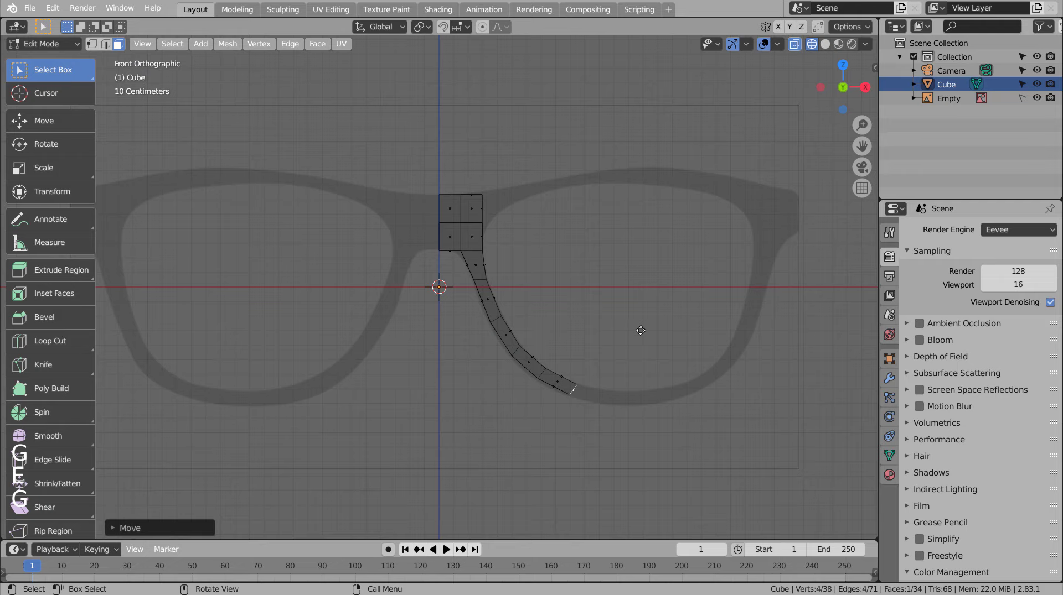
key(e)
key(g)
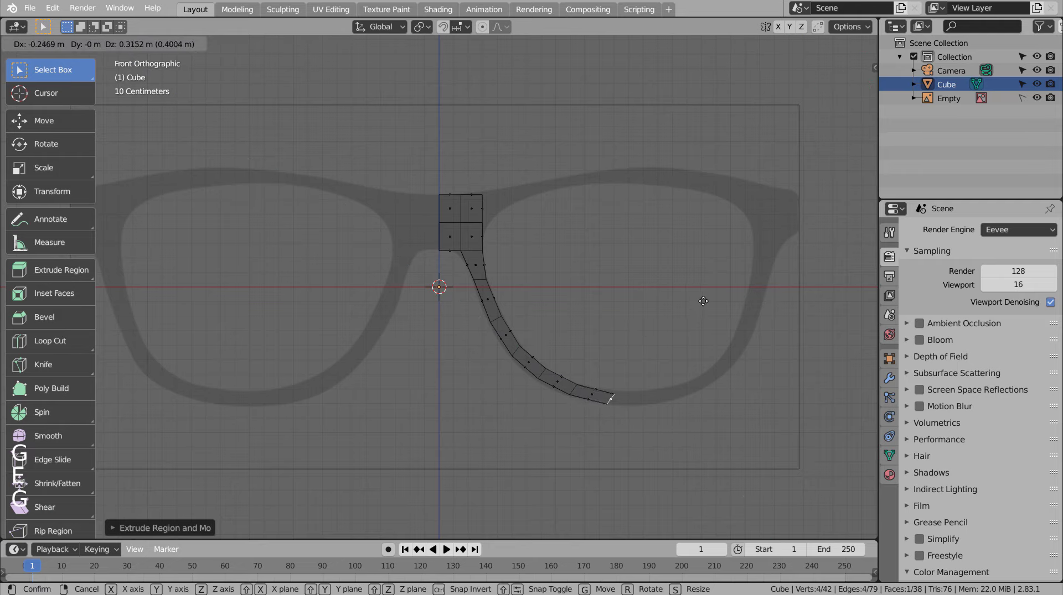
key(r)
key(g)
key(e)
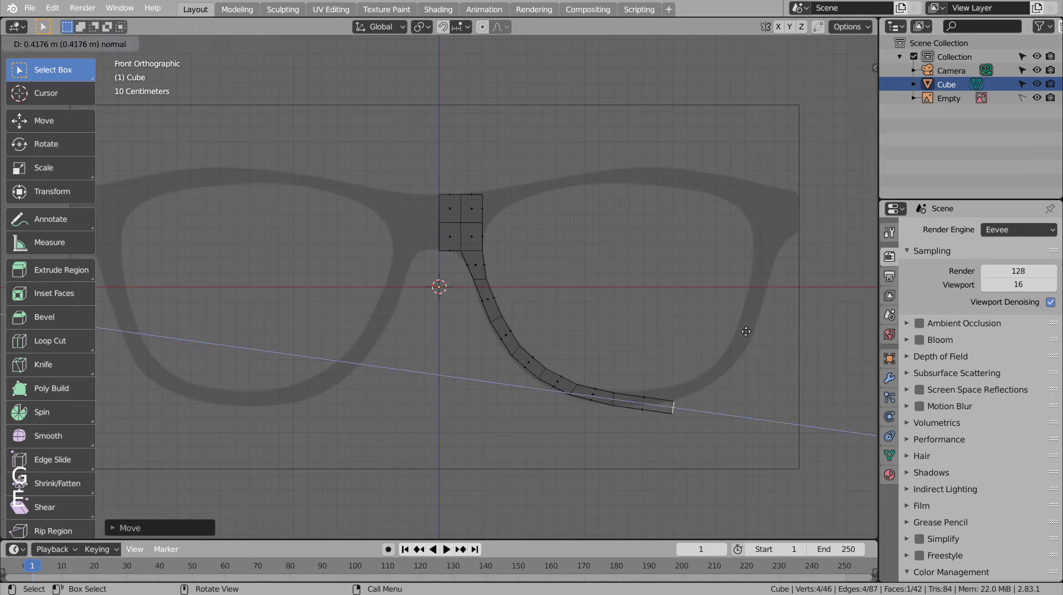
key(g)
key(r)
key(e)
key(g)
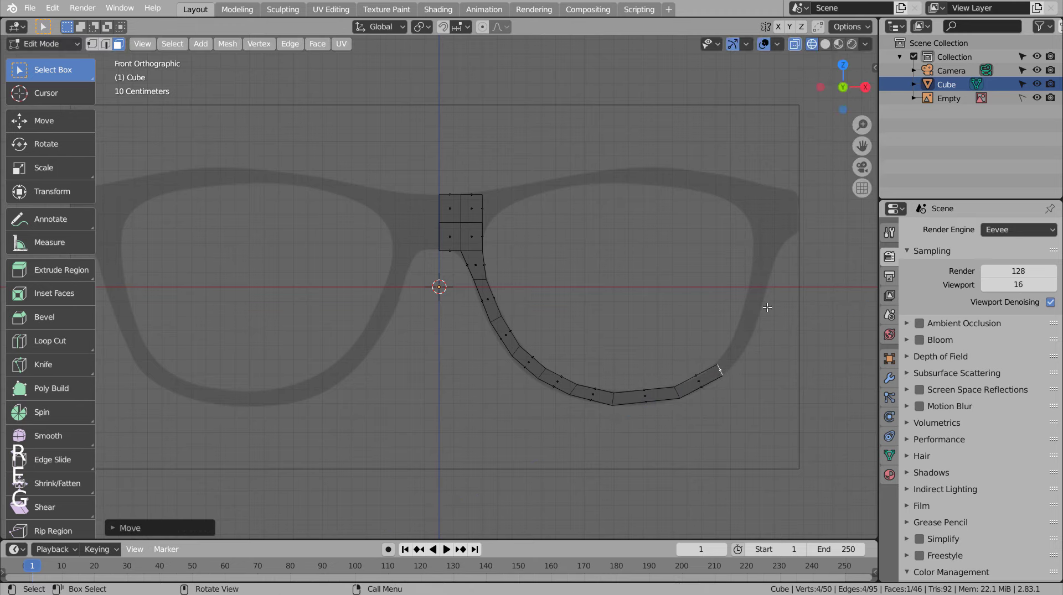
- Continue the rim strip up the lens's outer side to its top corner, widening the end to match
key(e)
key(g)
key(r)
key(g)
key(e)
key(g)
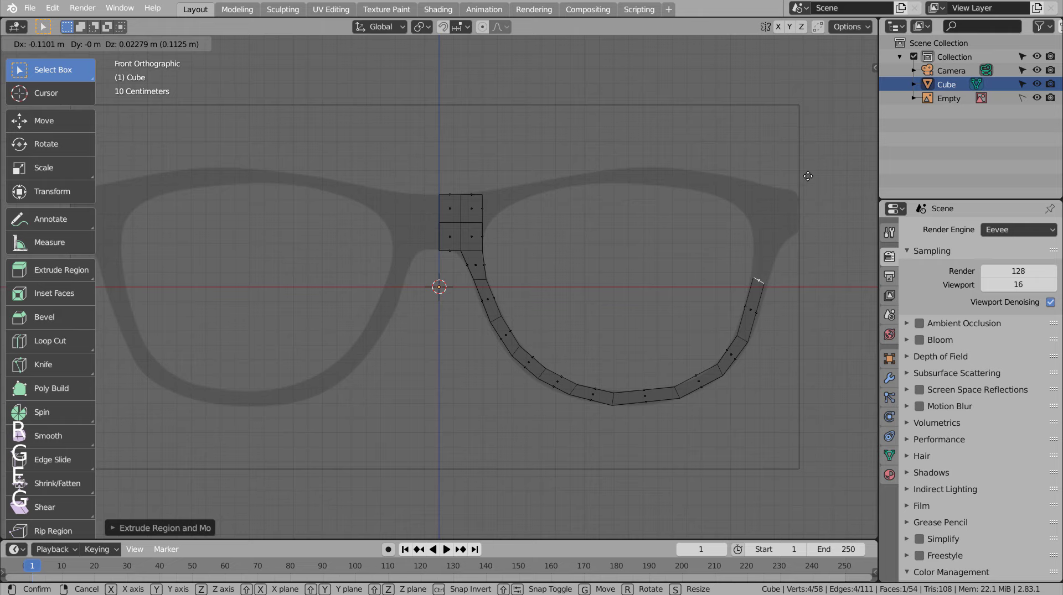
key(r)
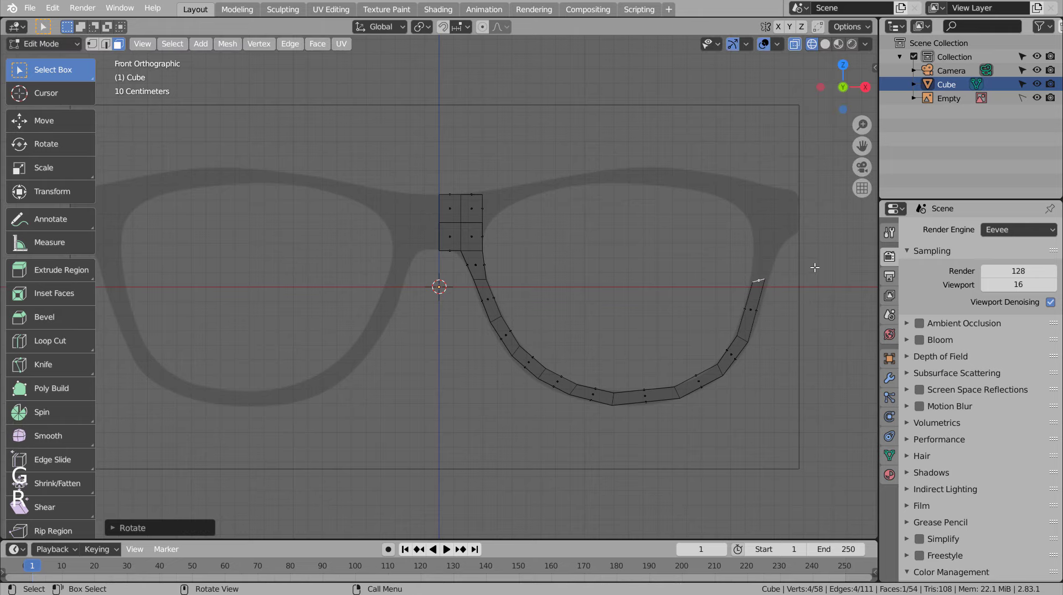
key(r)
key(g)
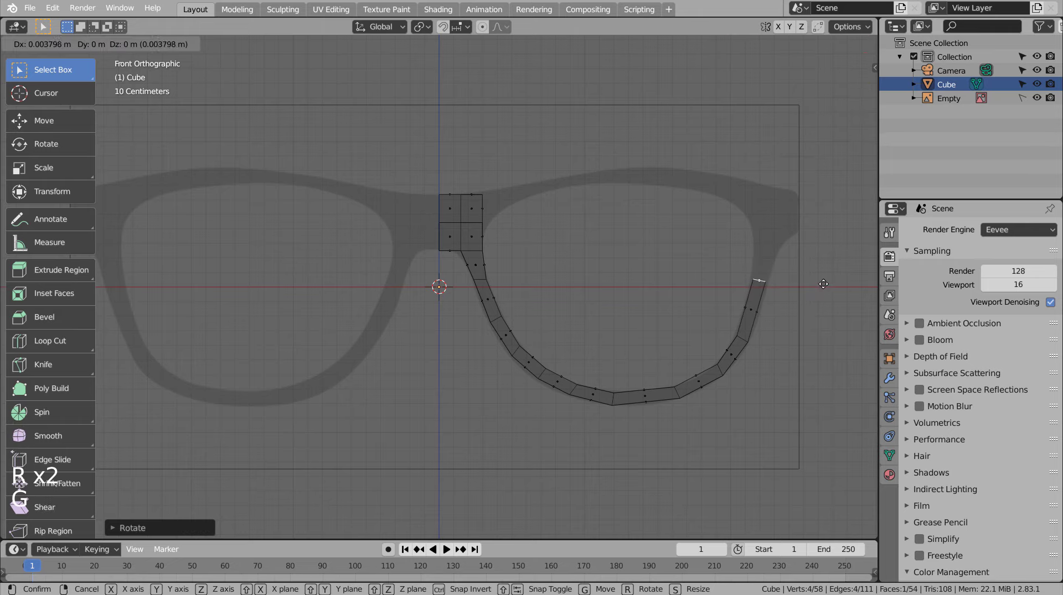
key(e)
key(s)
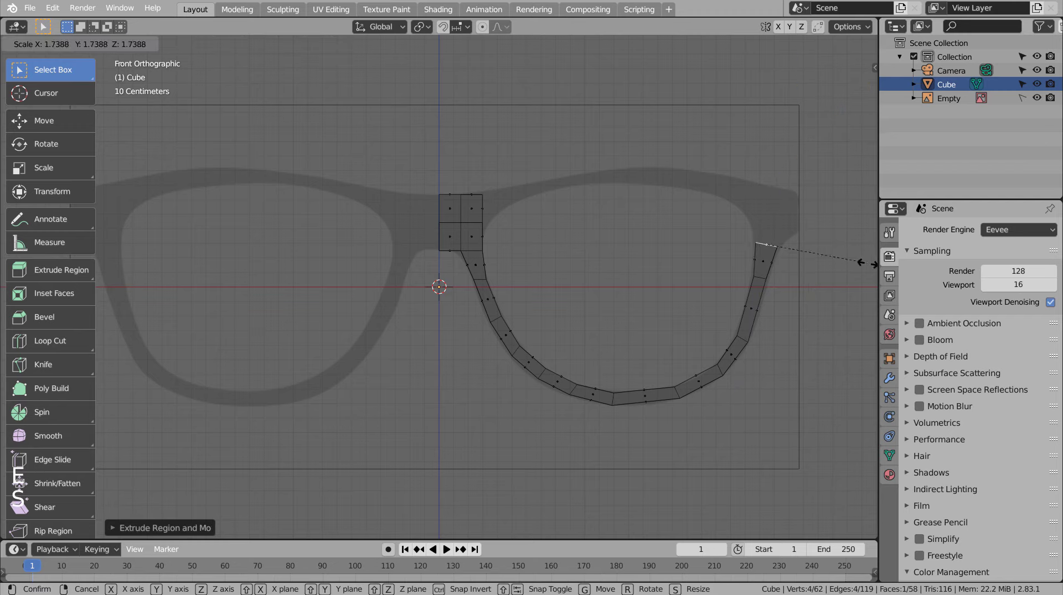
key(e)
key(g)
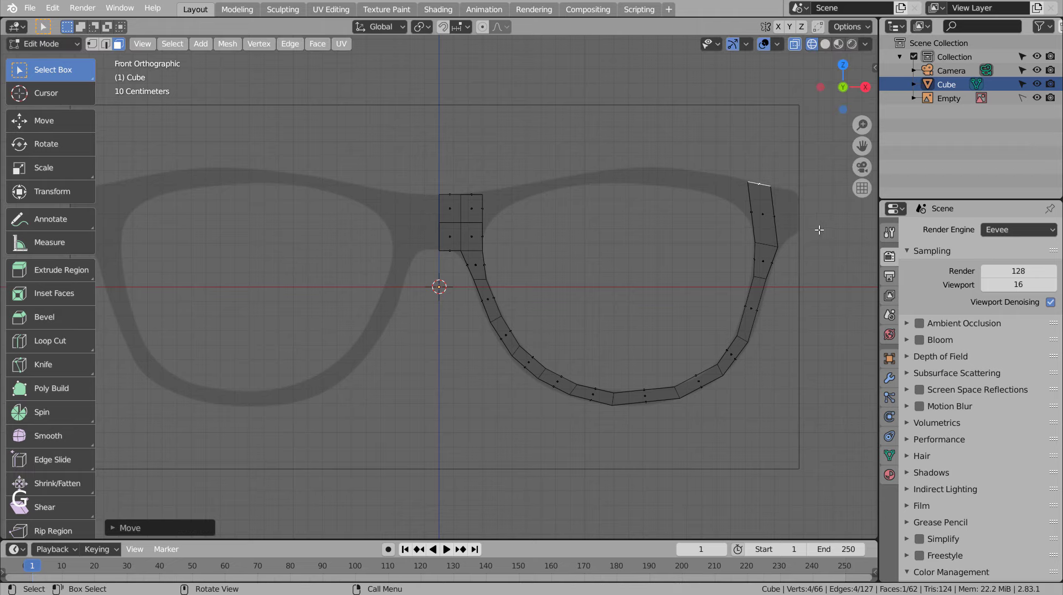
- Carry the rim strip around the top corner and along the lens top back to the bridge block
key(ctrl+r)
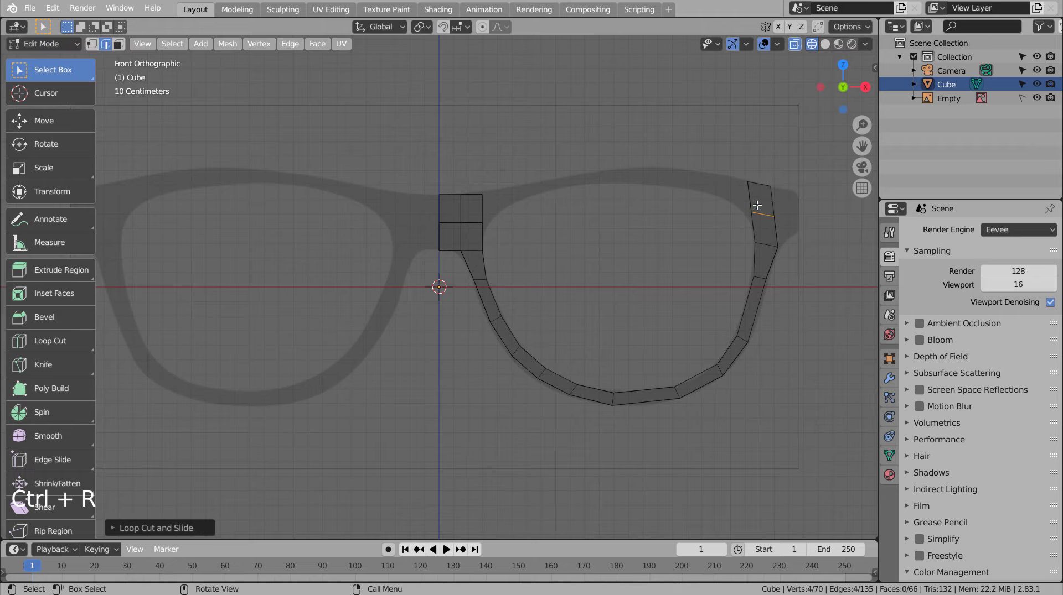
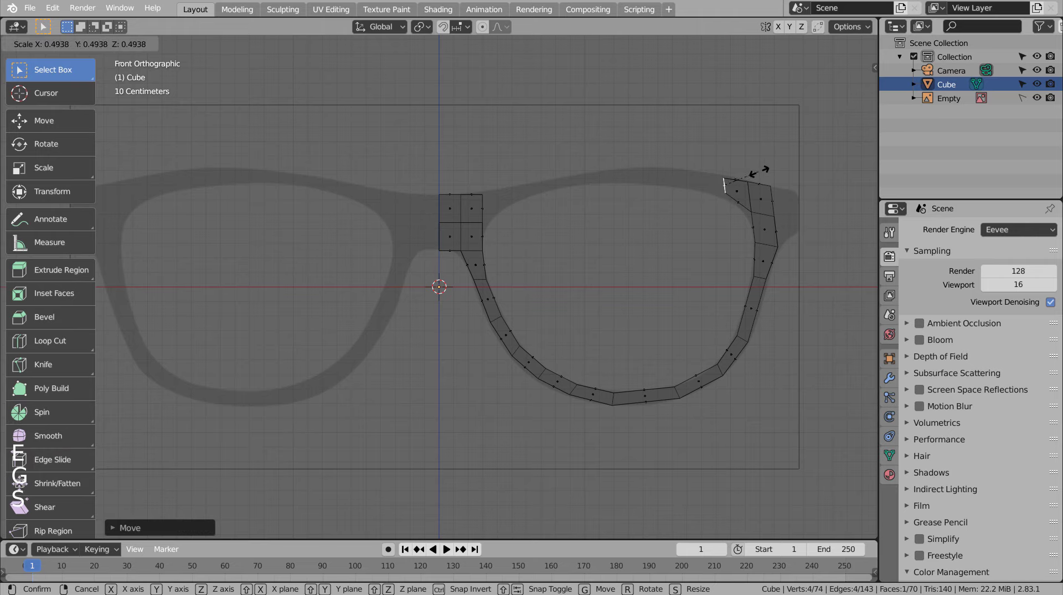
key(e)
key(g)
key(s)
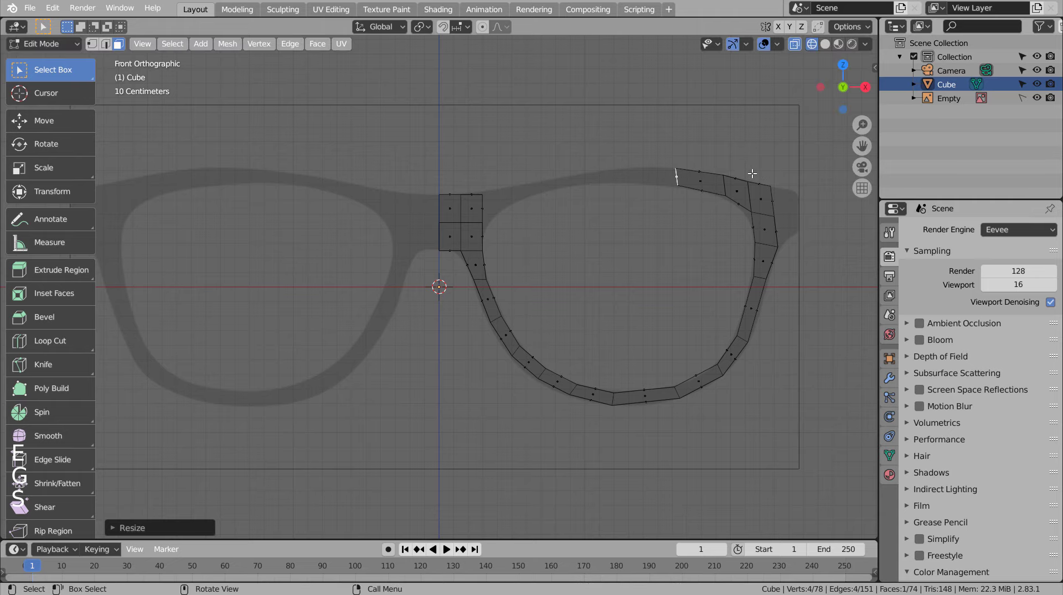
key(e)
key(g)
key(s)
key(g)
key(e)
key(g)
key(s)
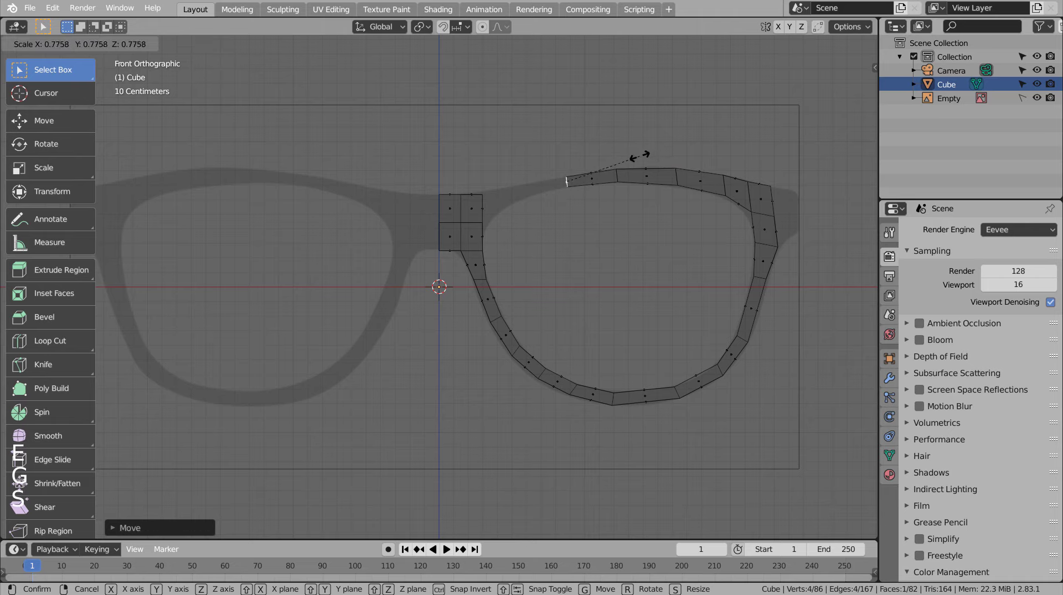
key(e)
key(g)
key(s)
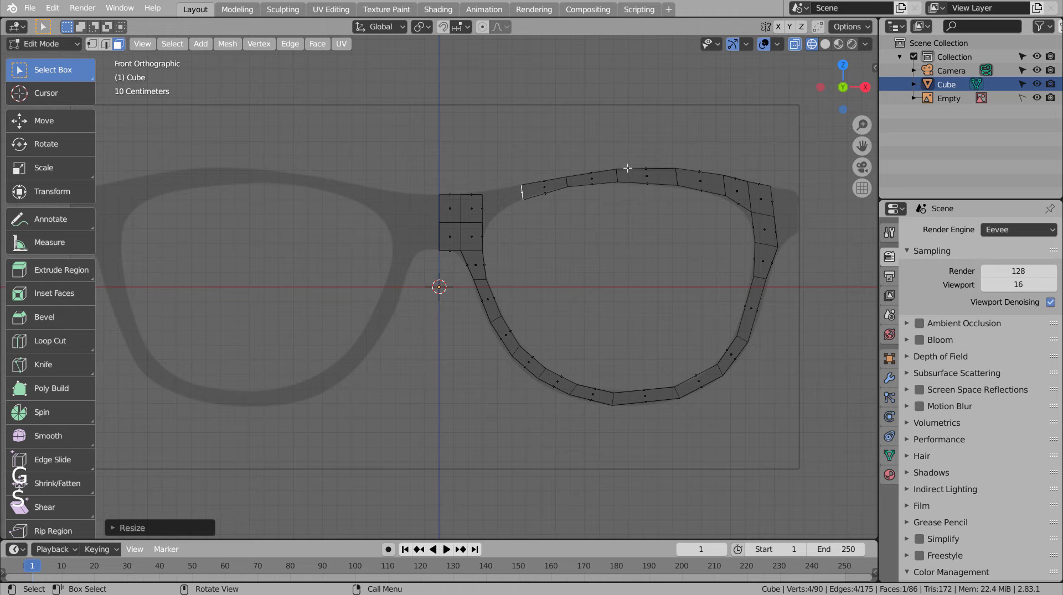
key(e)
key(g)
key(e)
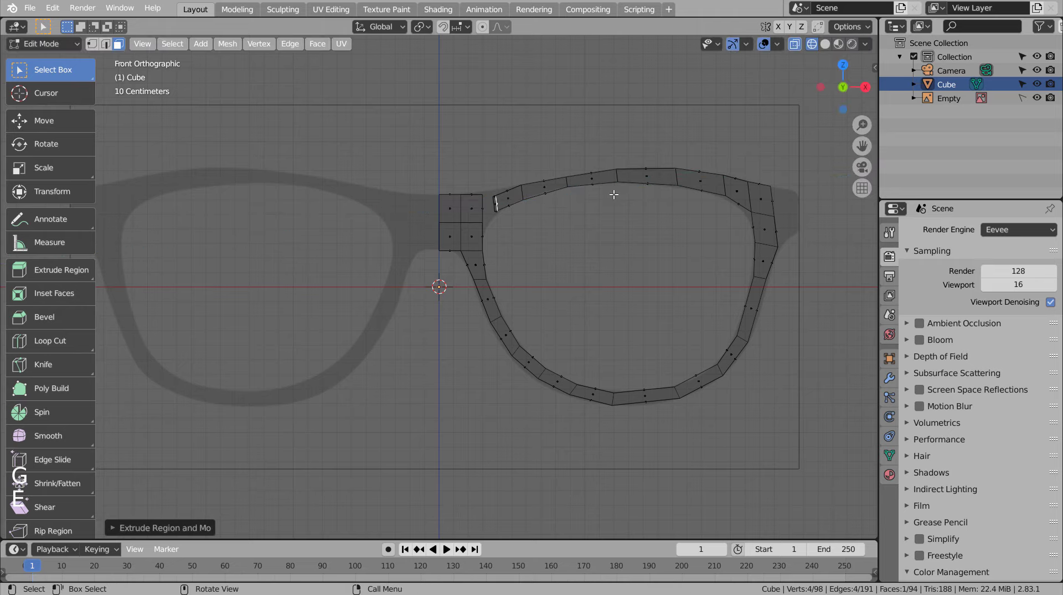
key(ctrl+z)
key(s)
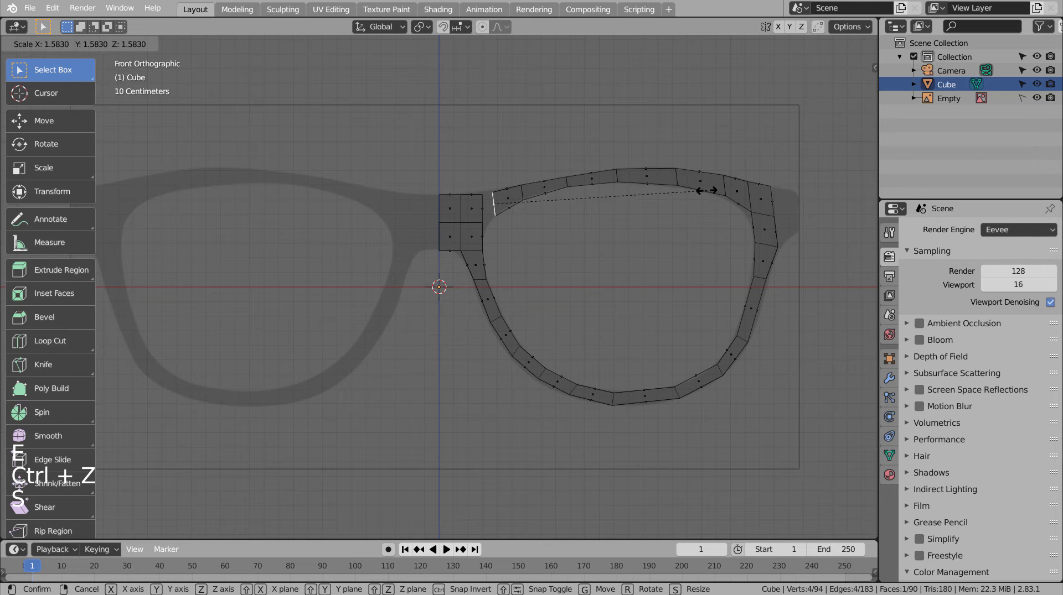
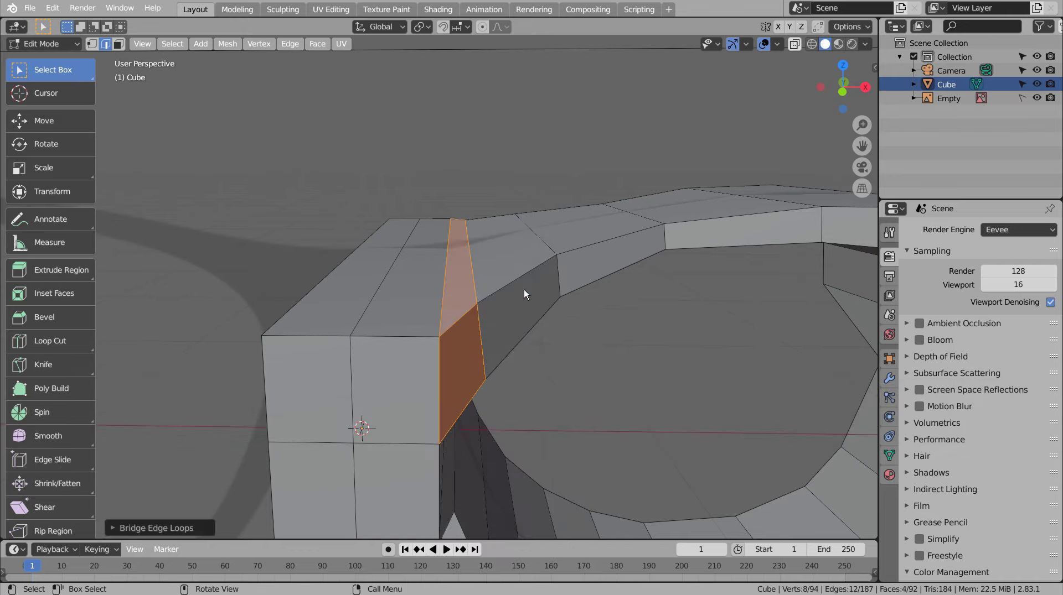
- Extrude the flat rim along Y for thickness and check it from perspective and top views
key(Tab)
scroll(down, 3)
middle_click(613, 323)
middle_click(535, 345)
click(533, 352)
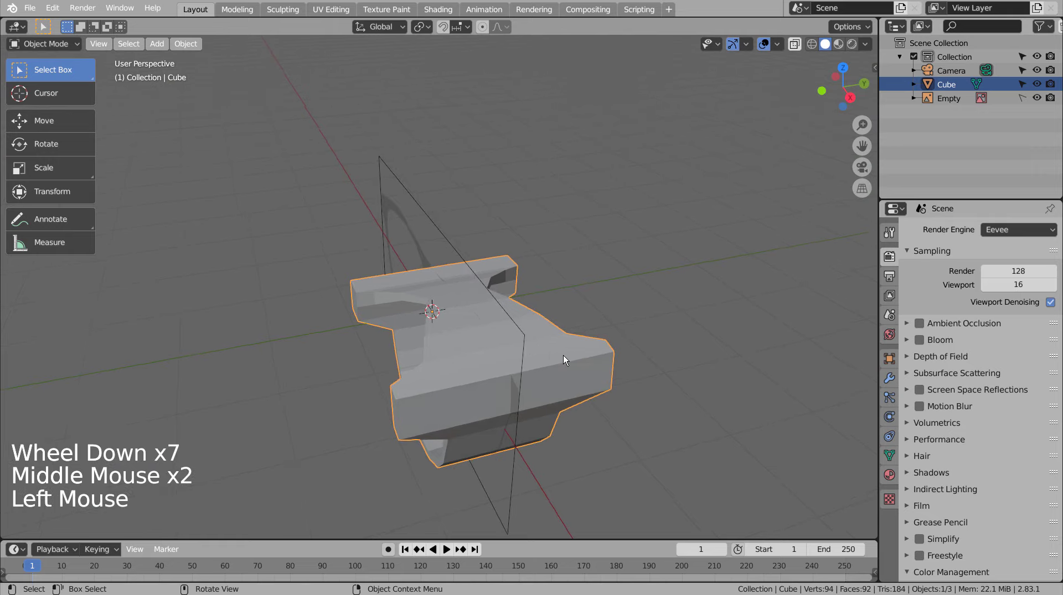
key(KP_1)
key(KP_7)
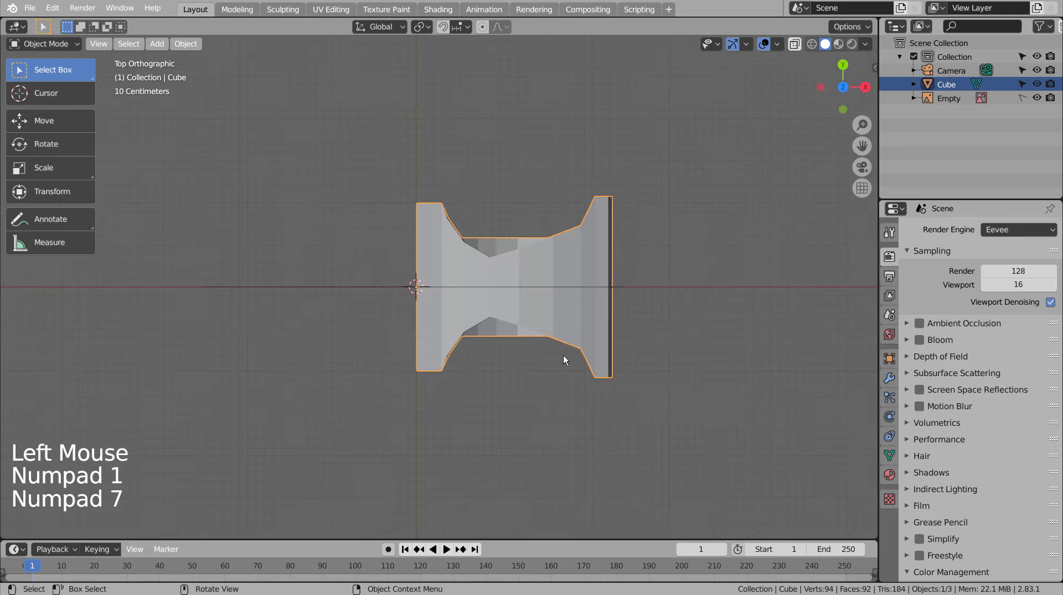
- Re-enter mesh editing in see-through and select an edge loop along the frame's depth
middle_click(678, 322)
middle_click(566, 338)
key(shift+z)
key(KP_1)
key(KP_7)
click(696, 315)
key(Tab)
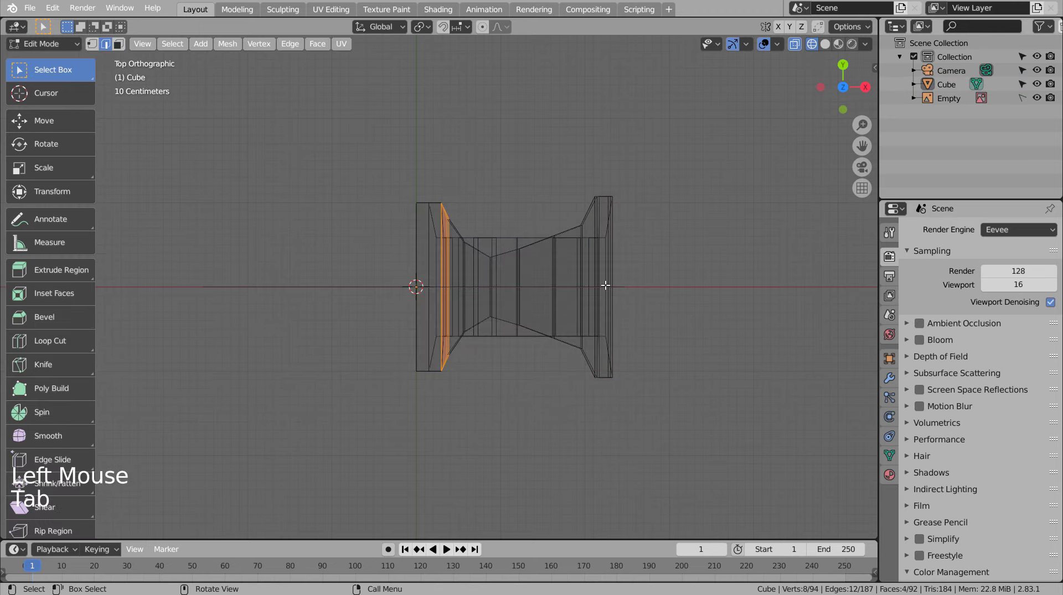
- Delete only the top-half faces, flatten the remaining vertices to zero on Y and slide them along Y
key(ctrl+r)
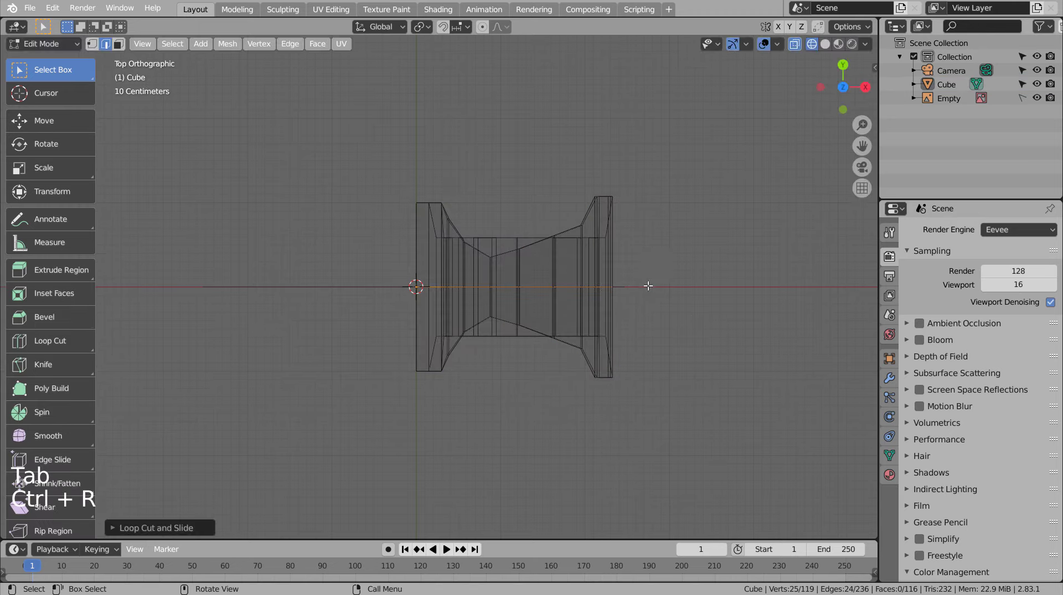
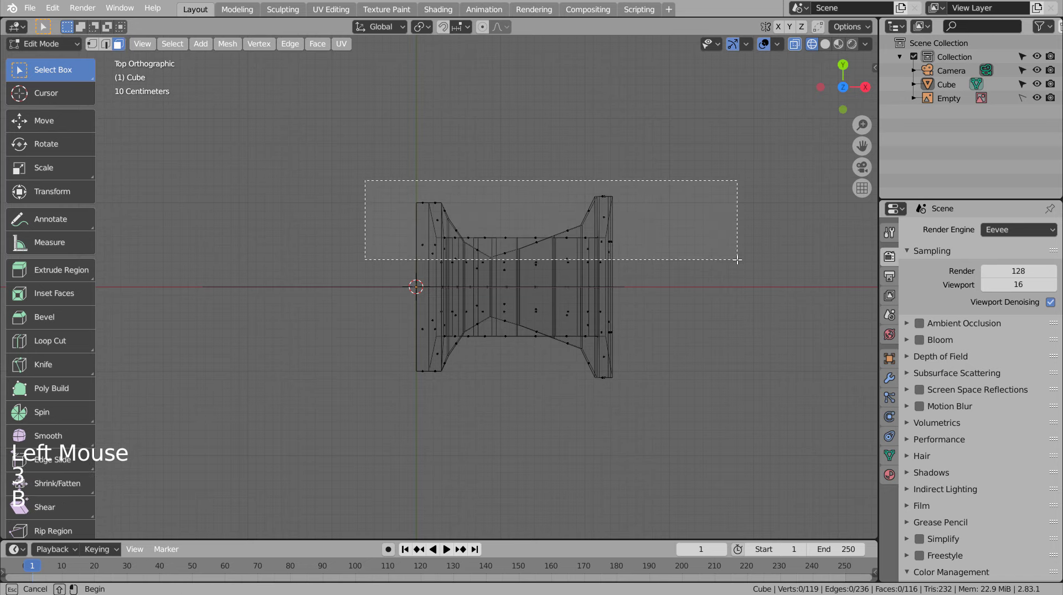
key(x)
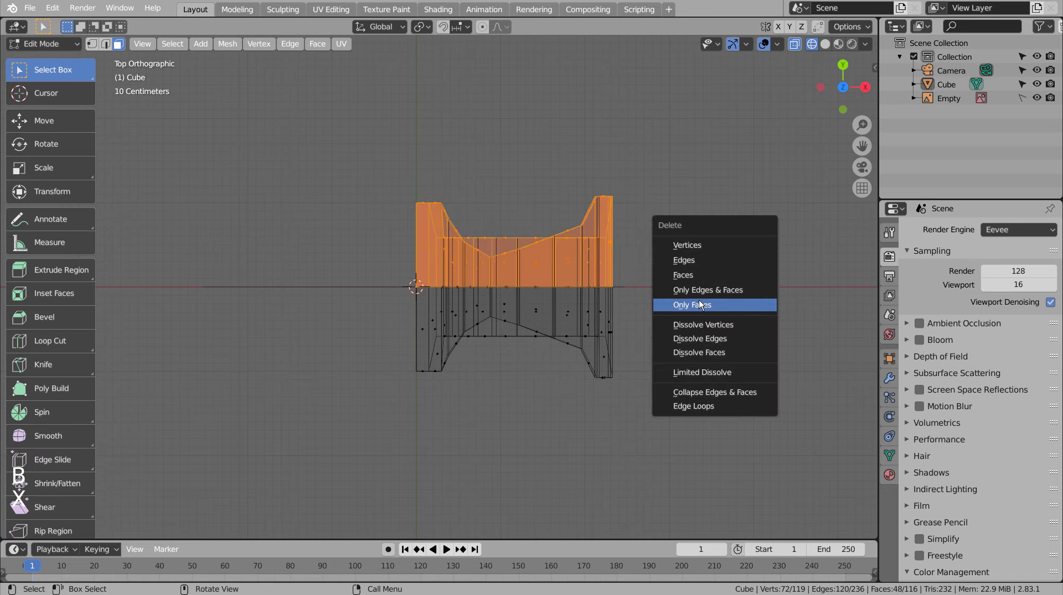
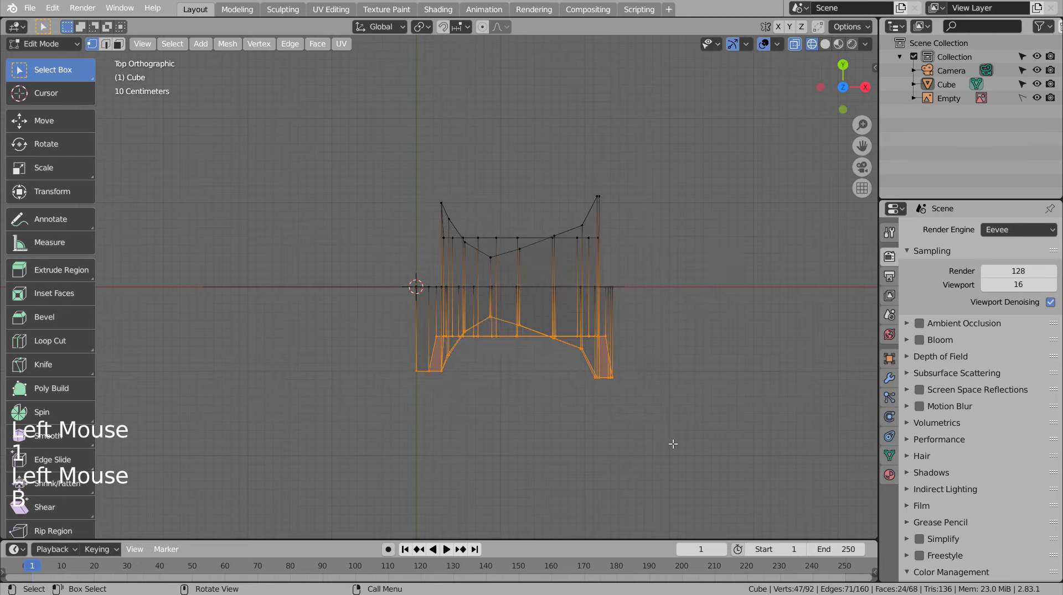
key(s)
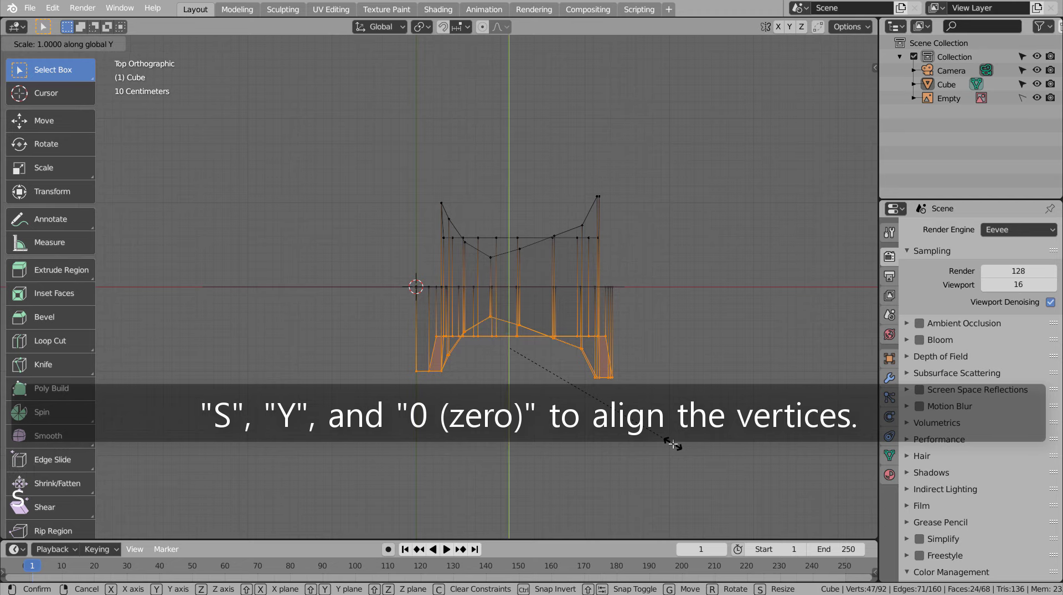
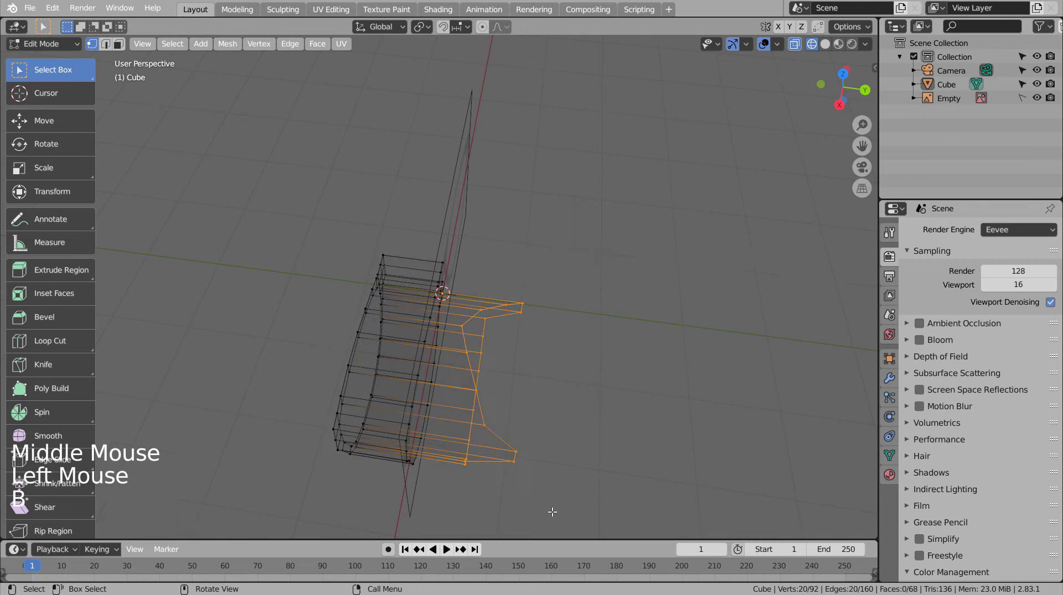
key(s)
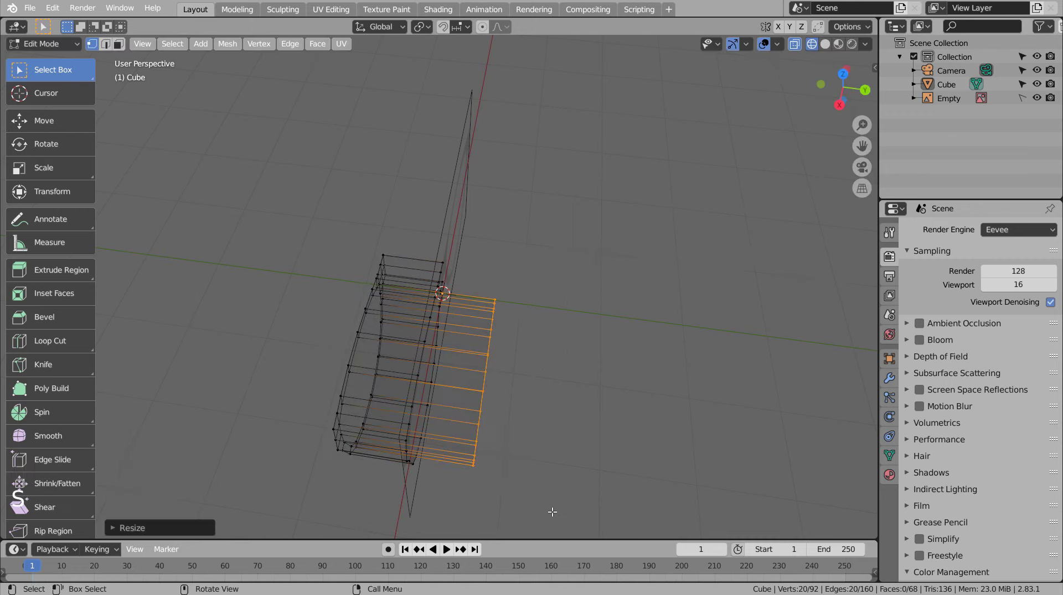
key(KP_7)
key(g)
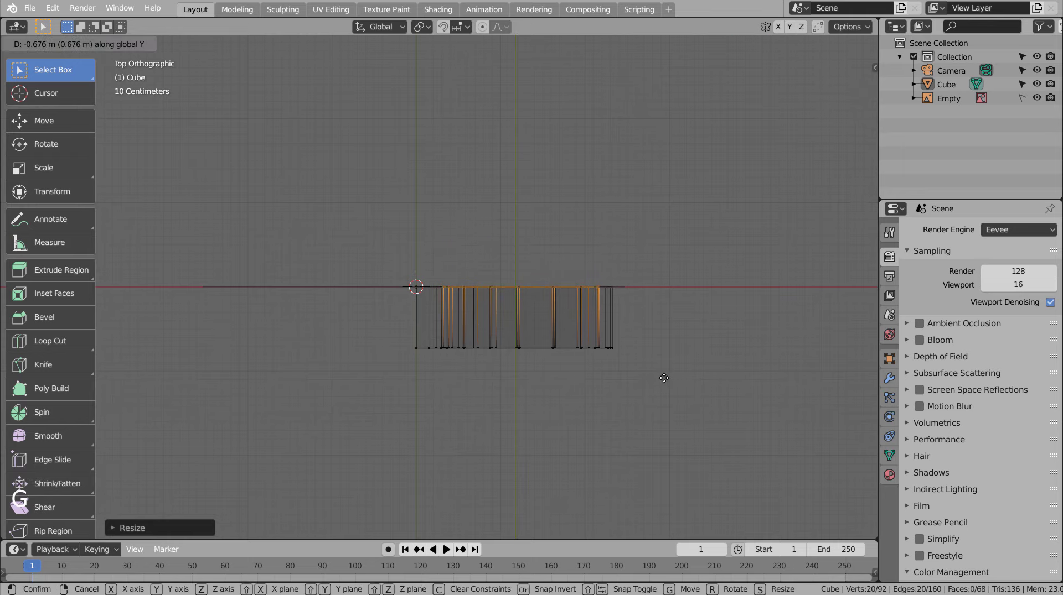
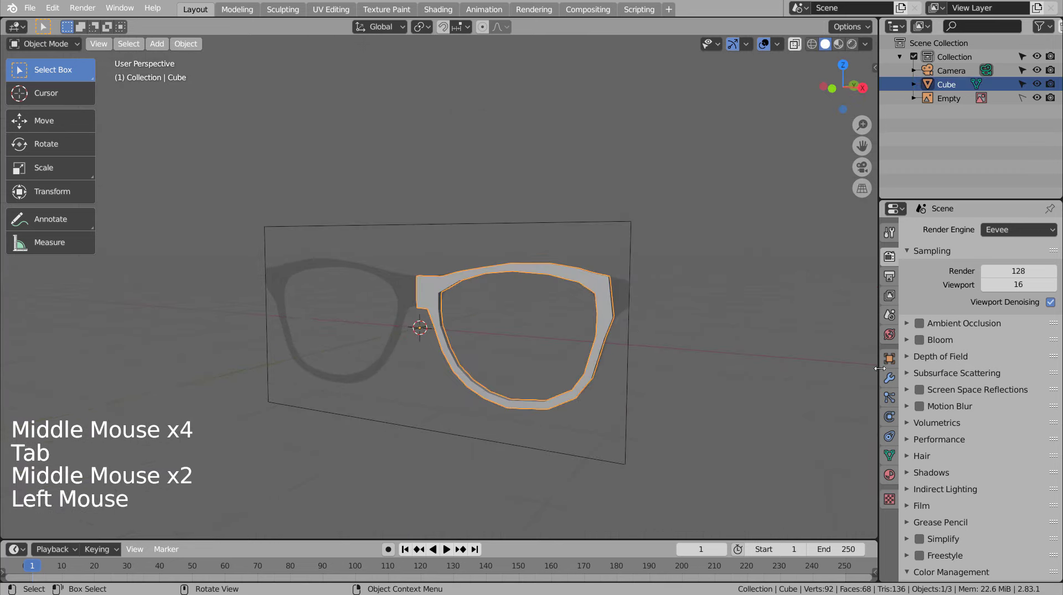
- Inspect the thickened rim, then bring up Modifier Properties' Add Modifier list for the mirror
middle_click(545, 347)
middle_click(548, 346)
scroll(up, 3)
middle_click(477, 402)
scroll(up, 3)
middle_click(385, 404)
scroll(down, 3)
scroll(down, 3)
click(896, 385)
click(986, 229)
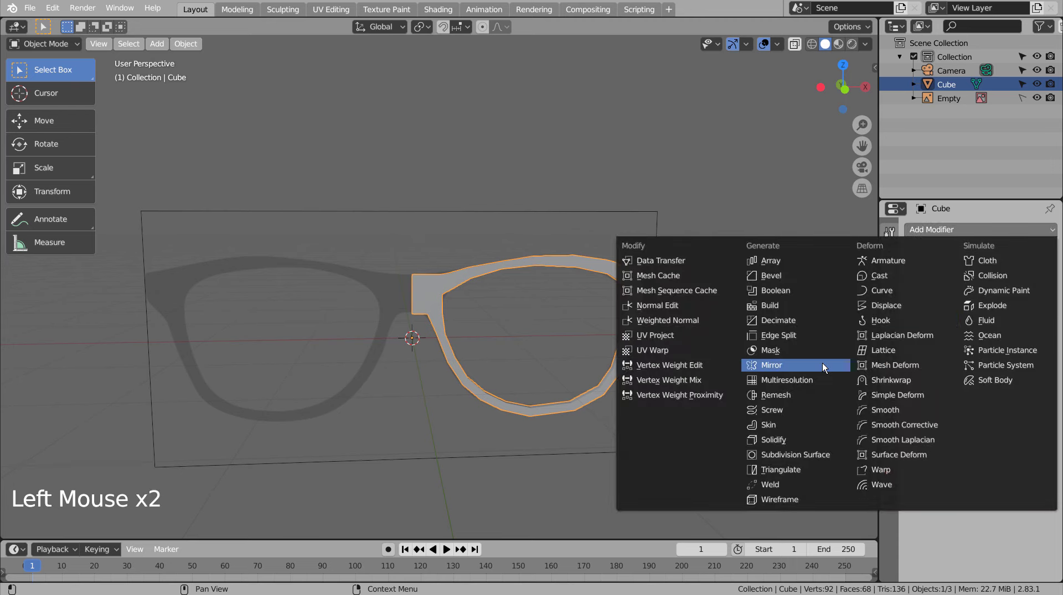
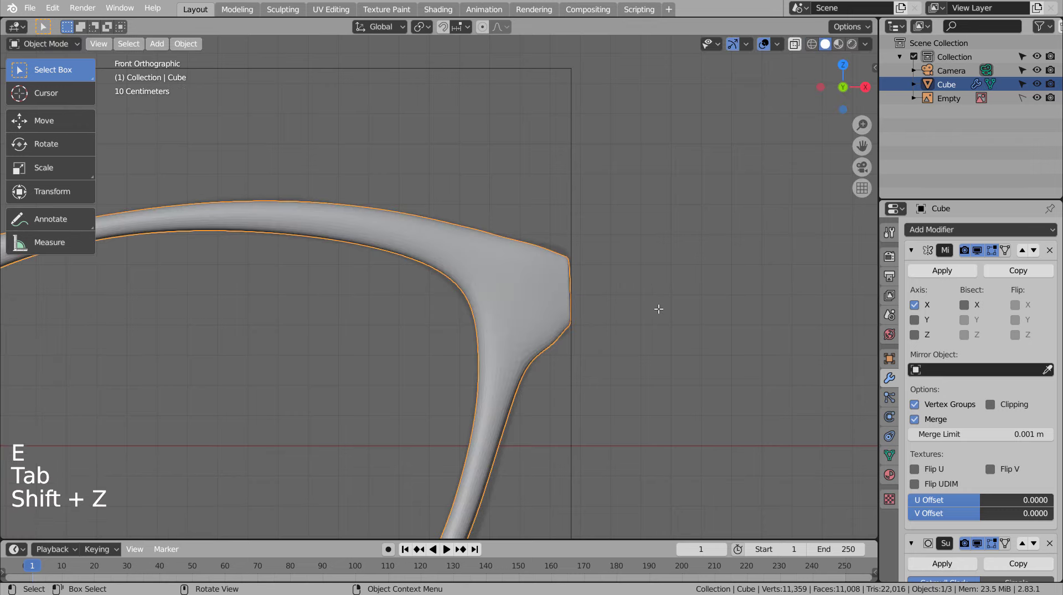
- Enable the Y axis on the Mirror modifier so the frame is symmetric front and back
middle_click(662, 332)
middle_click(607, 353)
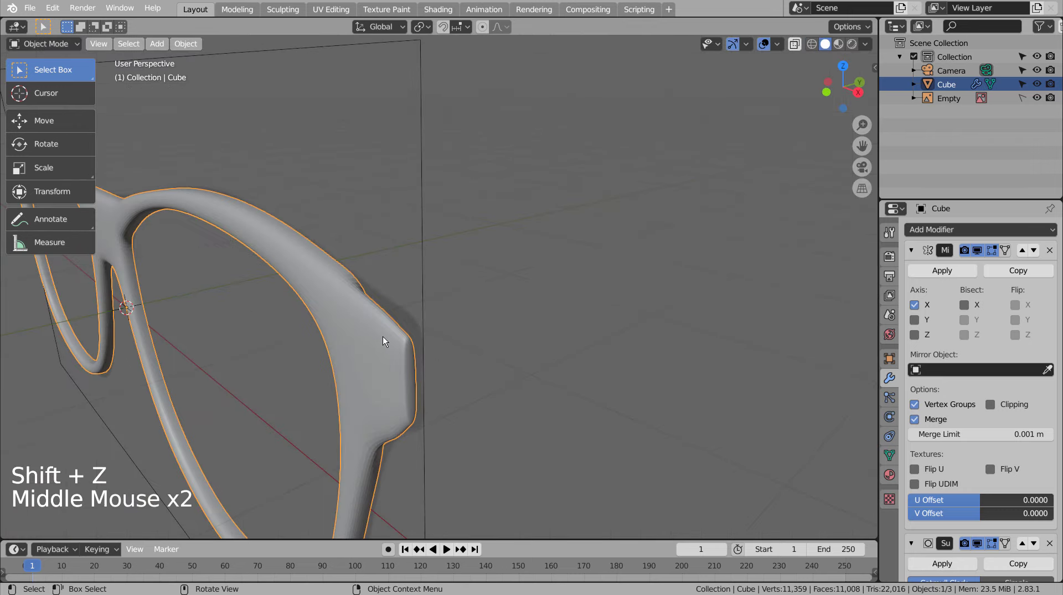
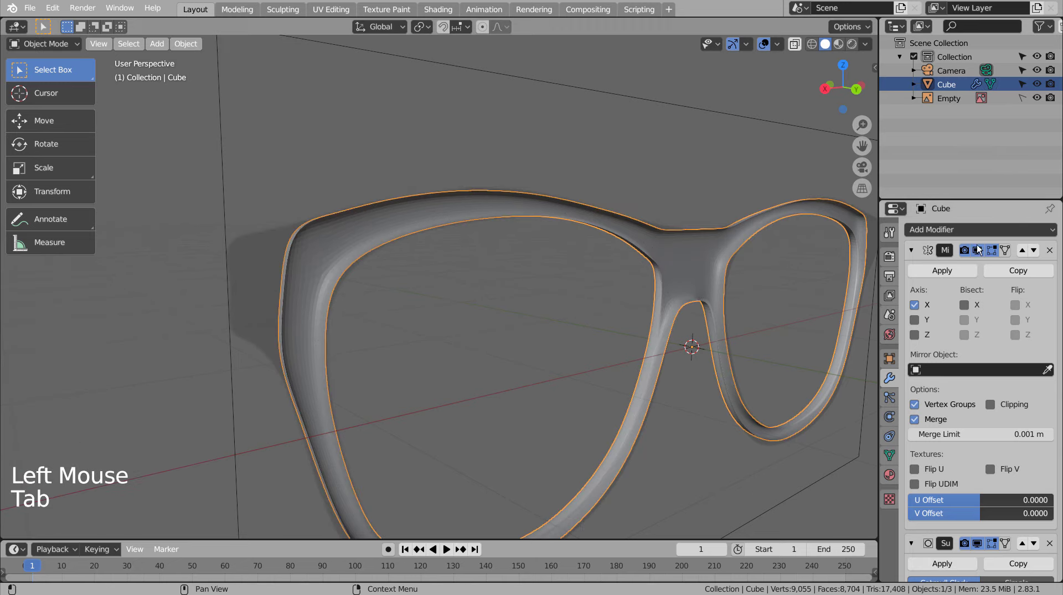
click(985, 236)
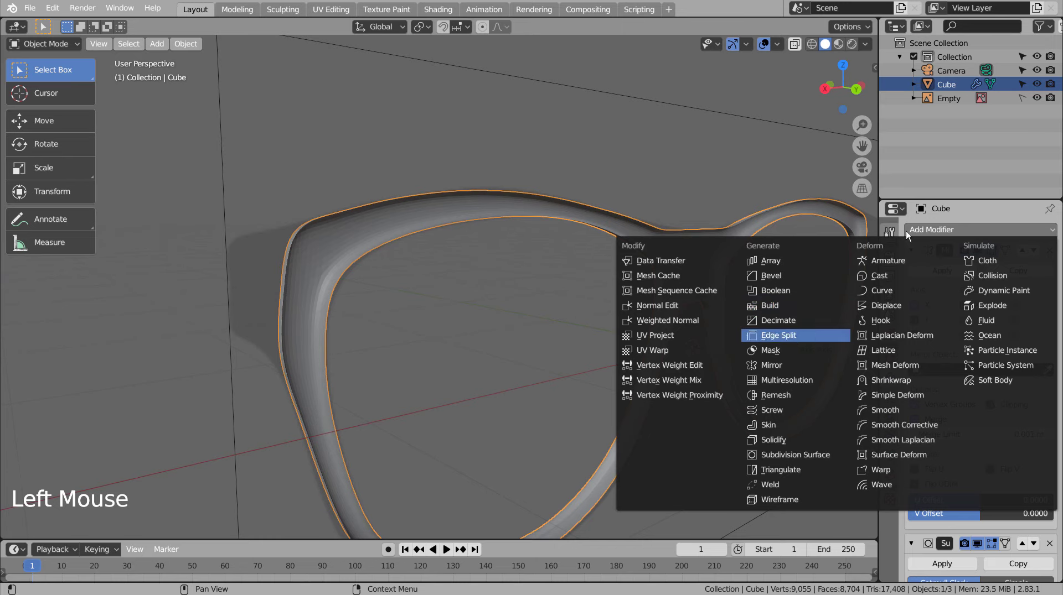
click(926, 317)
click(543, 321)
click(396, 224)
right_click(396, 224)
- Orbit around the glasses to inspect the doubly mirrored, subdivided frame
middle_click(467, 285)
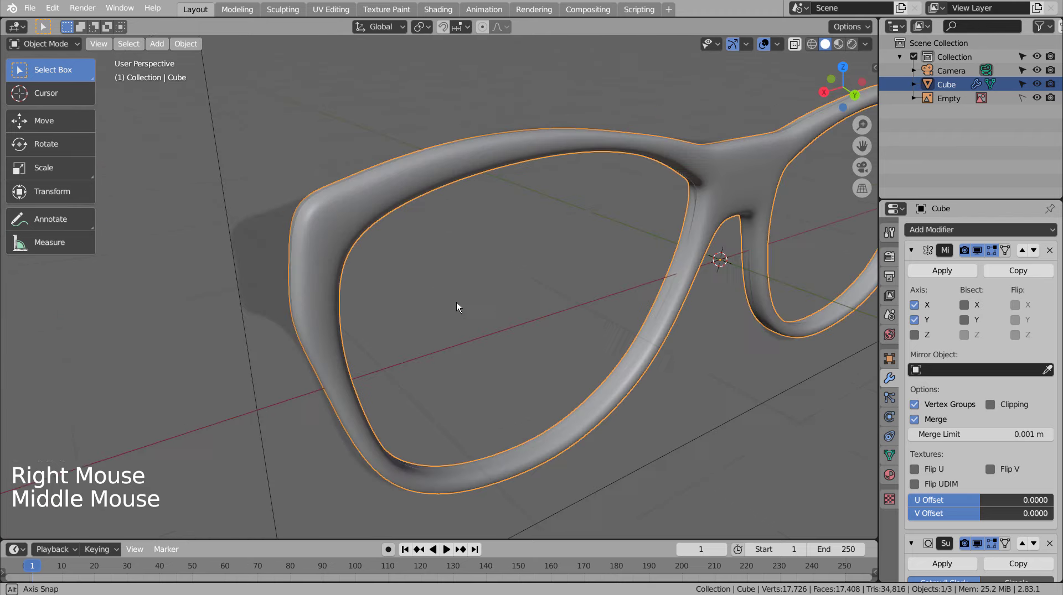
middle_click(460, 309)
scroll(down, 3)
middle_click(454, 305)
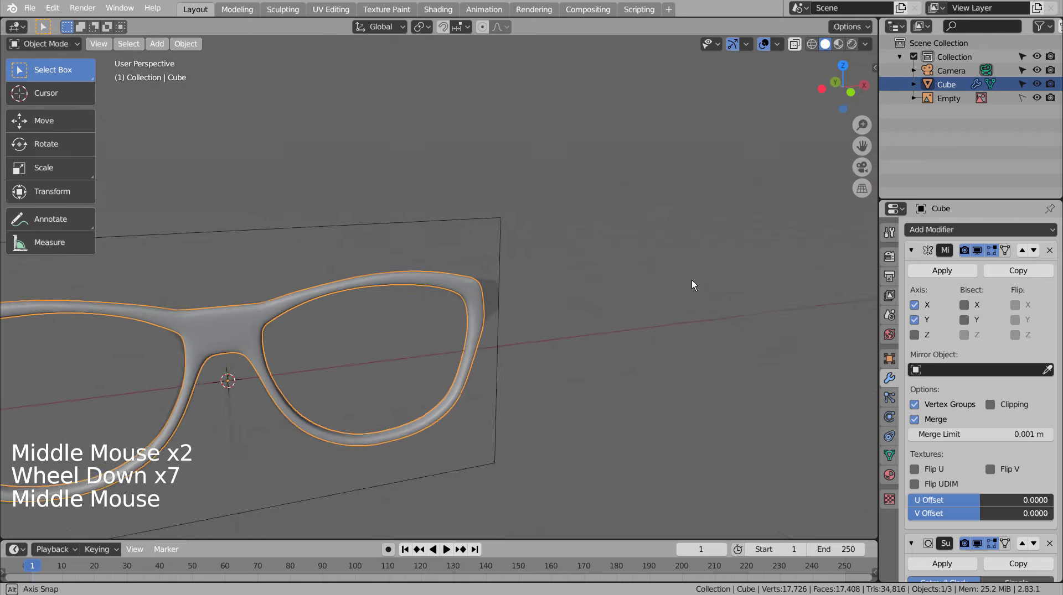
middle_click(690, 290)
click(590, 376)
middle_click(589, 392)
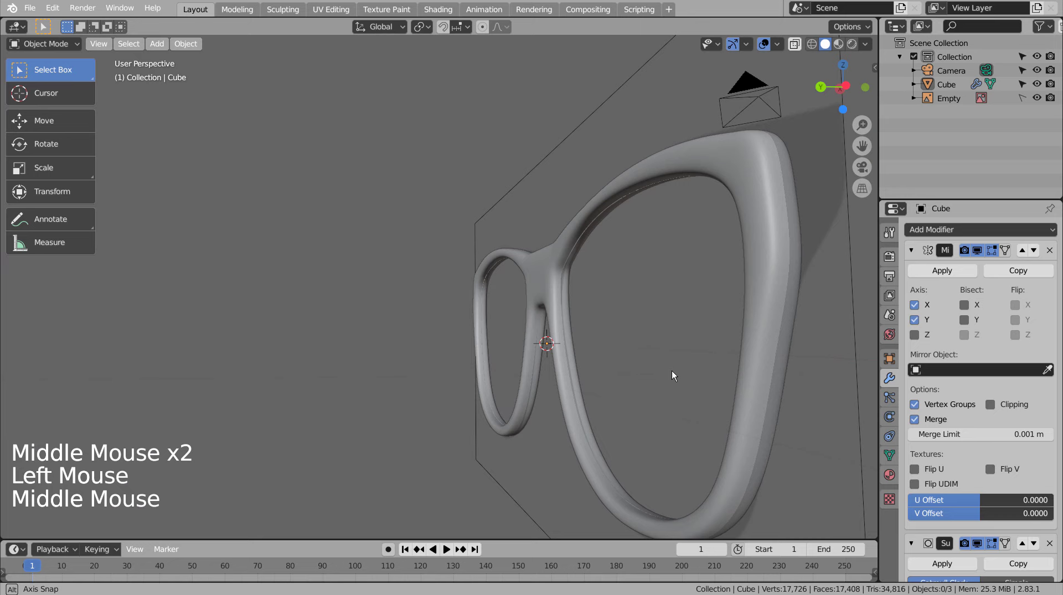
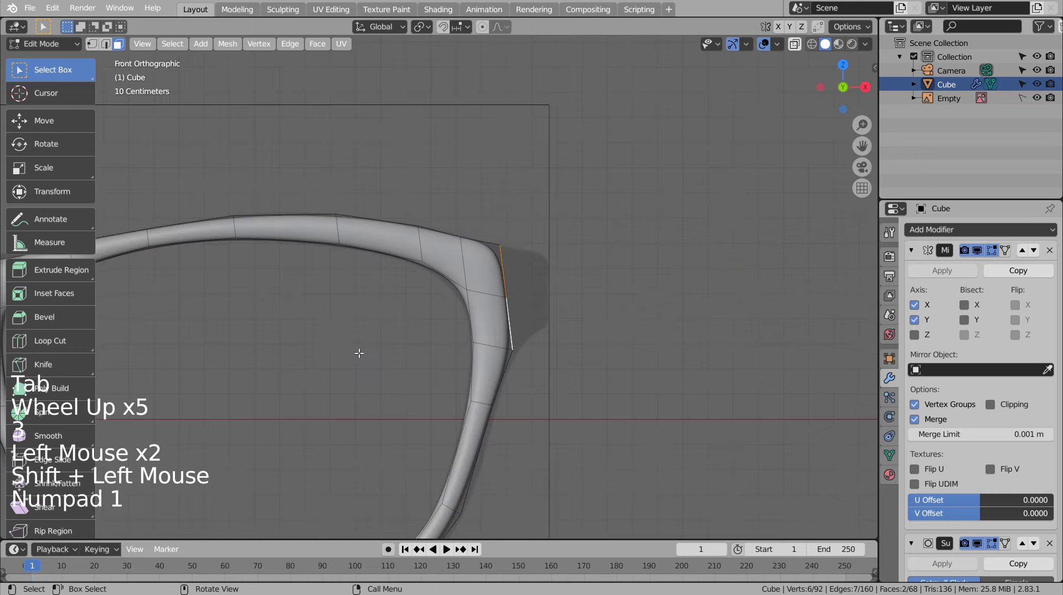
- Extrude the rim's outer end outward twice and orbit to check the extension
key(e)
key(s)
key(e)
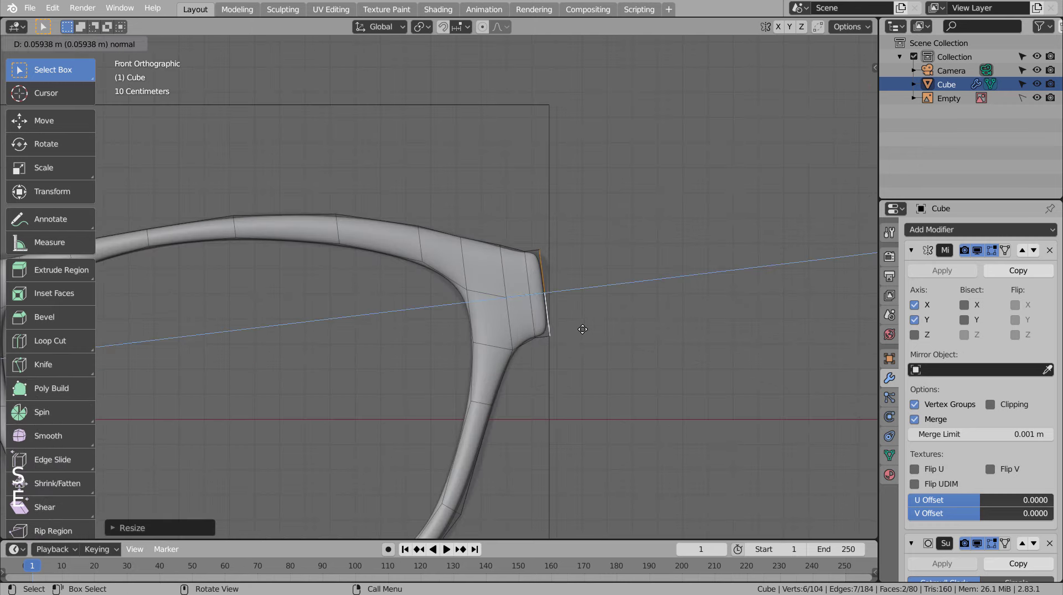
key(r)
key(e)
key(s)
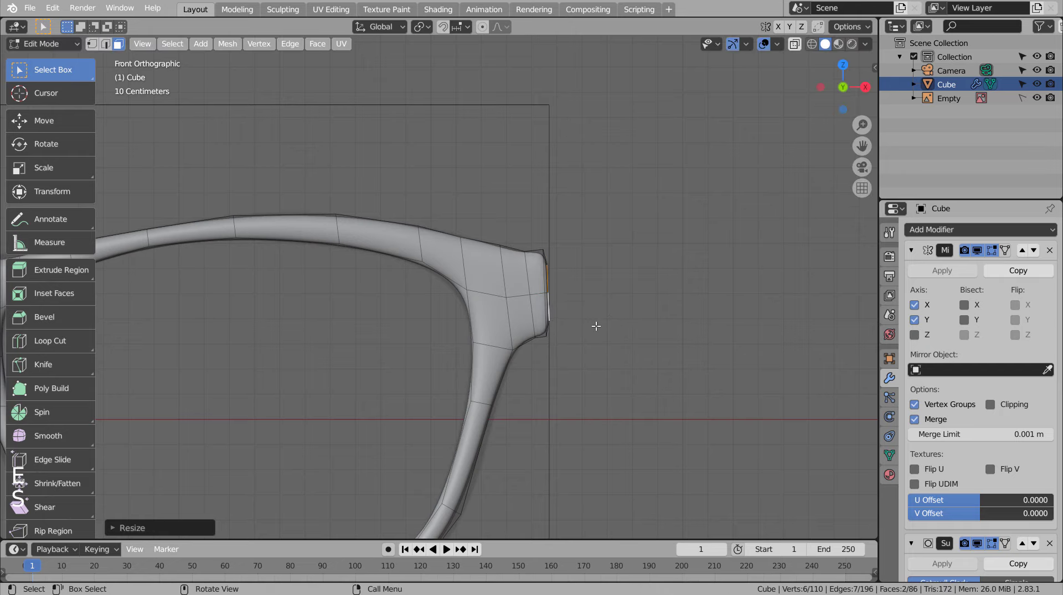
key(Tab)
middle_click(646, 342)
middle_click(576, 357)
middle_click(570, 356)
middle_click(555, 360)
middle_click(528, 369)
- Undo the rim-end extensions back to the front view of the frame
key(ctrl+z)
key(ctrl+z)
key(ctrl+z)
key(ctrl+z)
key(ctrl+z)
key(ctrl+z)
key(ctrl+z)
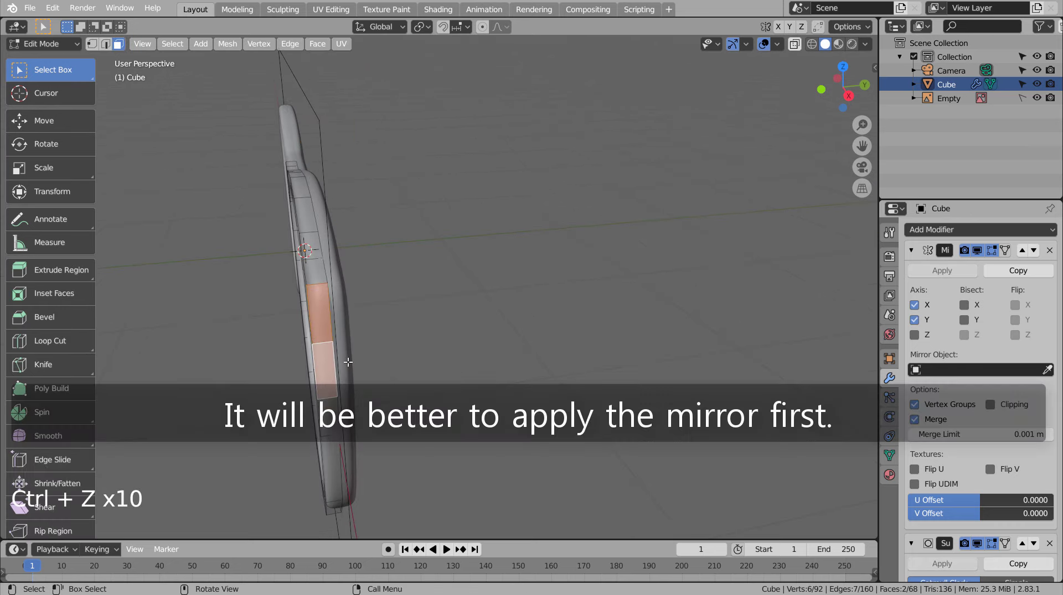
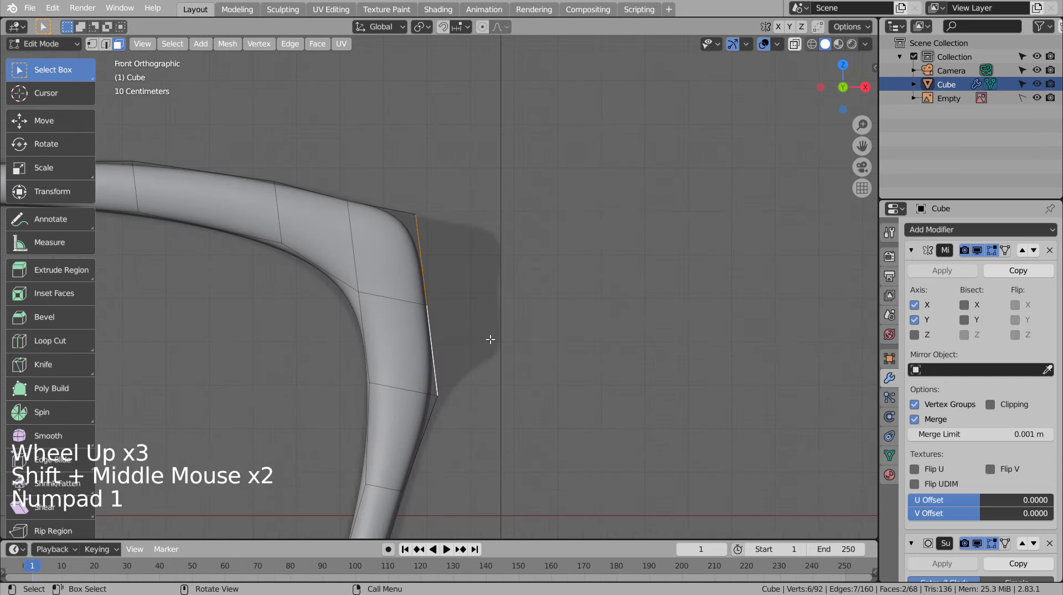
- Re-extrude a short hinge section outward from the rim's outer end
key(e)
key(e)
key(s)
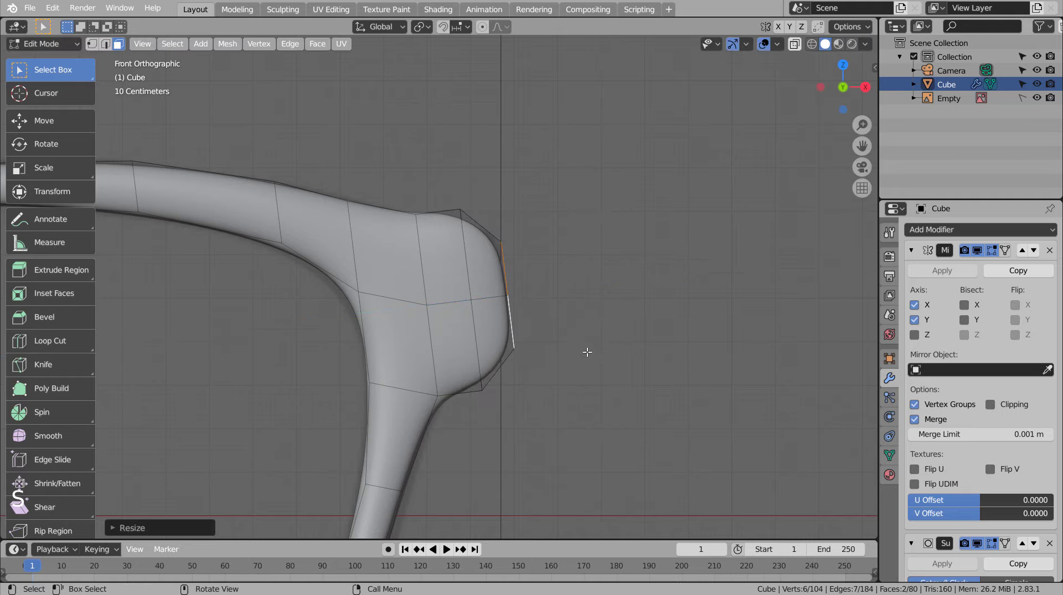
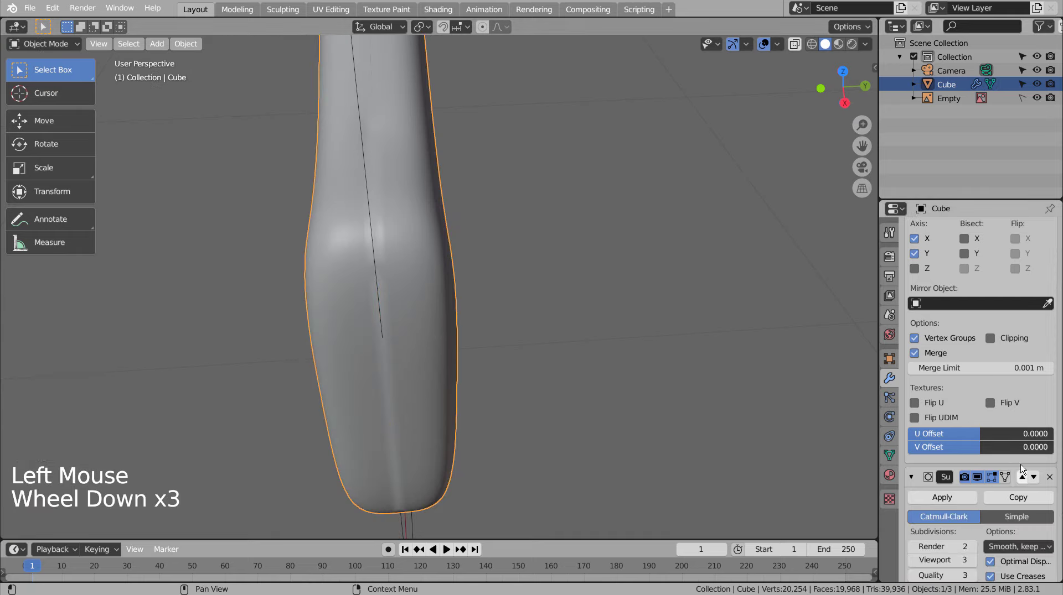
- Orbit and zoom around the glasses frame to inspect the mirrored result
scroll(up, 3)
middle_click(588, 331)
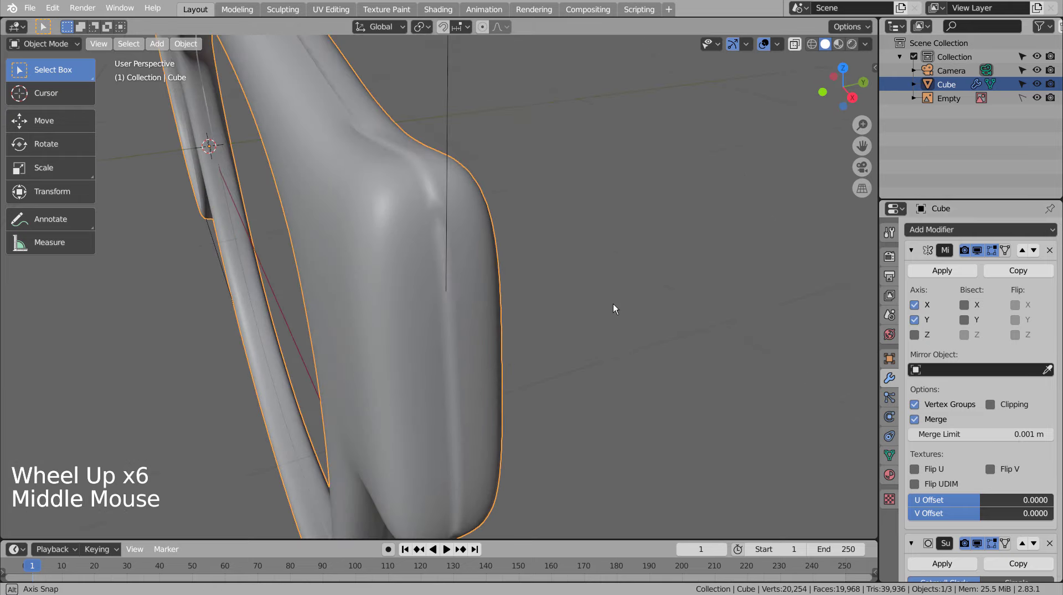
middle_click(441, 278)
middle_click(410, 237)
click(404, 229)
- Back in Edit Mode on the frame, undo the earlier rim end extension
key(Tab)
key(ctrl+z)
key(ctrl+z)
key(ctrl+z)
key(ctrl+z)
key(ctrl+z)
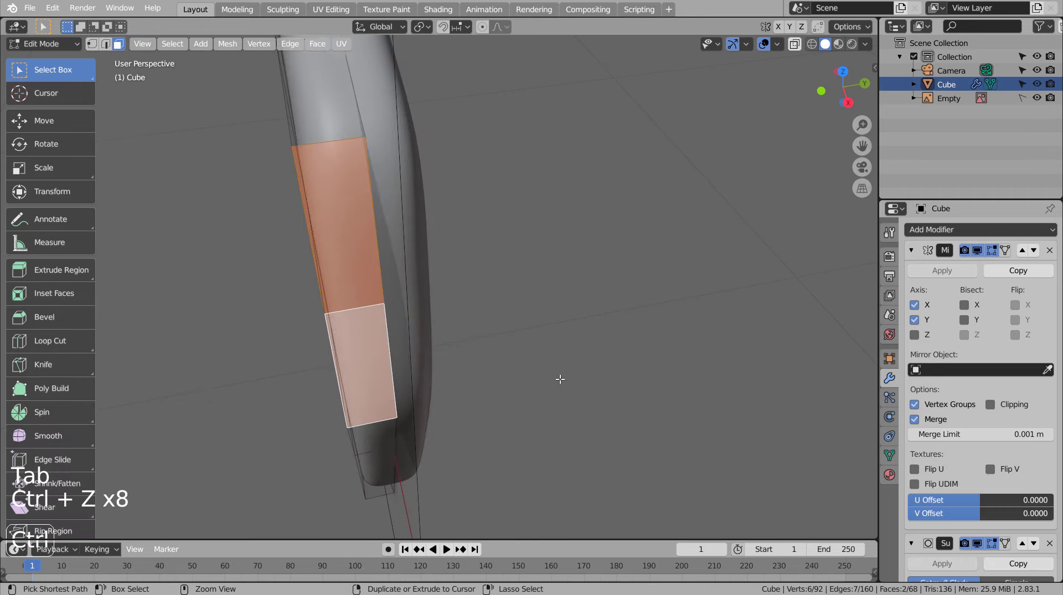
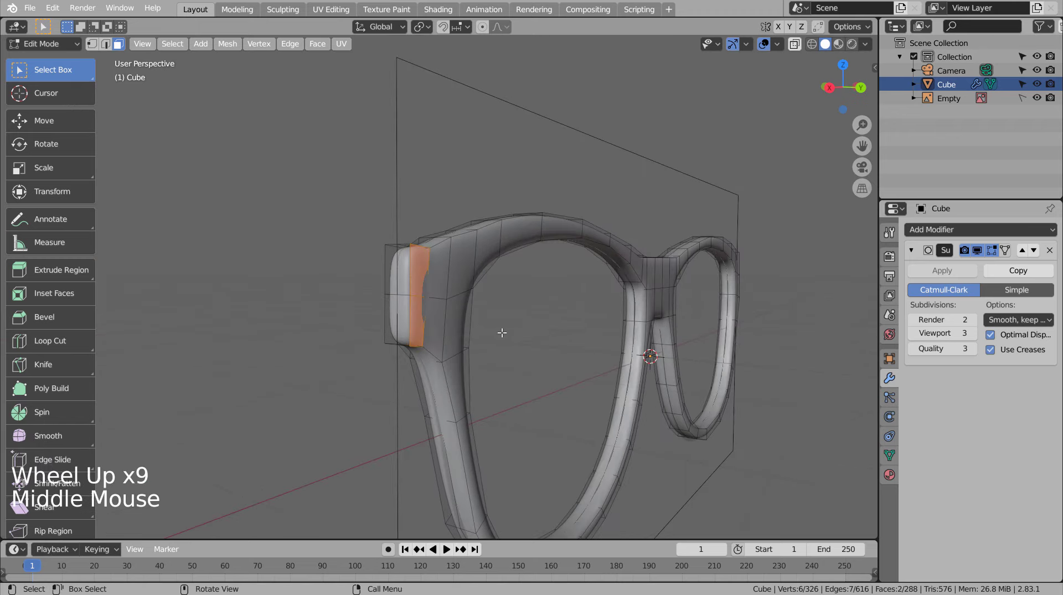
- Separate the selected end faces into a new object and start editing that hinge piece from a side view
key(p)
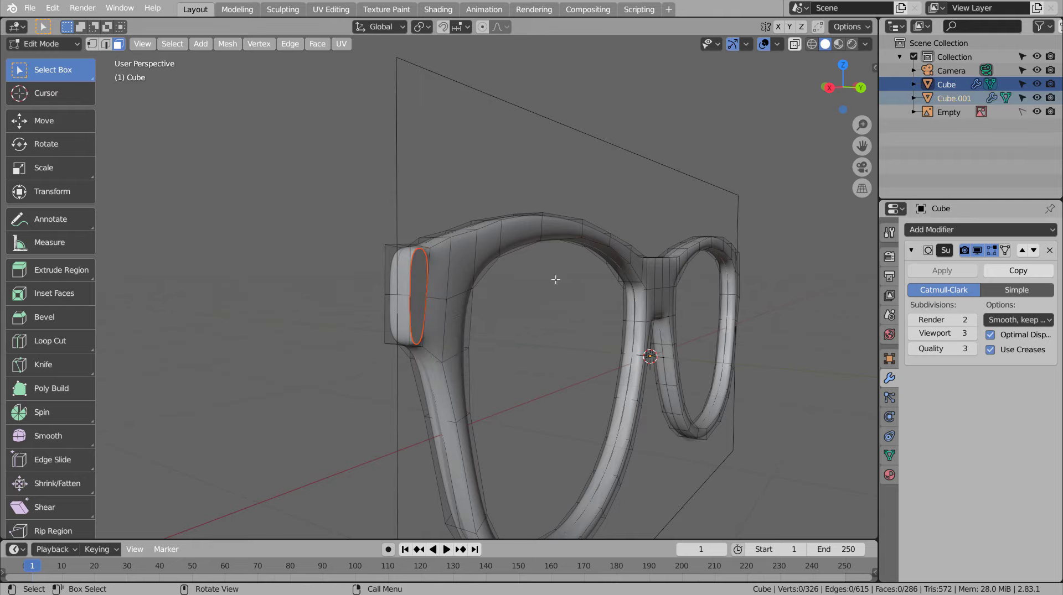
key(Tab)
click(429, 271)
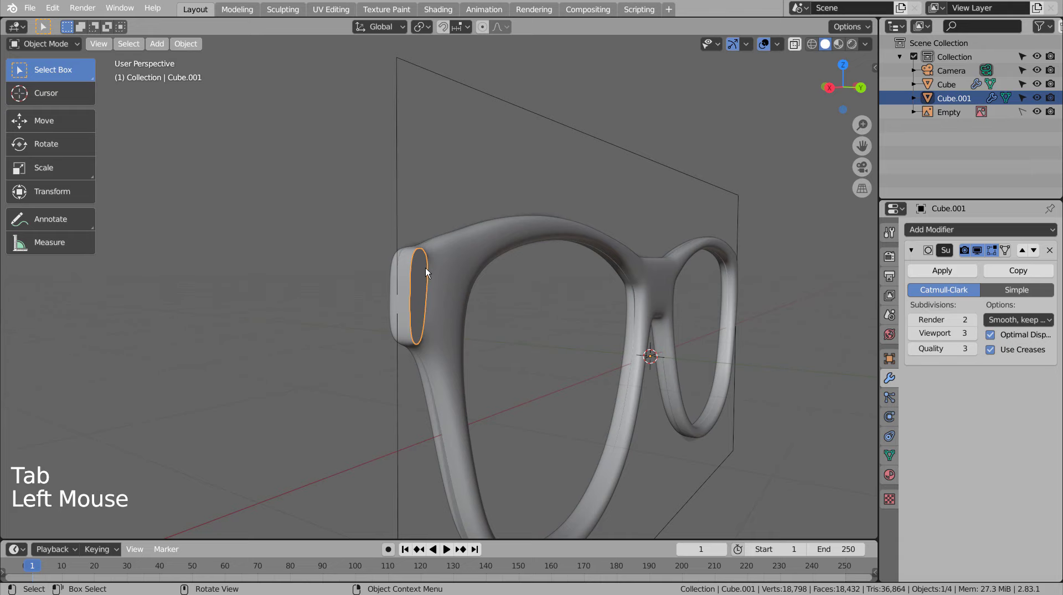
key(Tab)
key(a)
key(KP_1)
- Extrude the hinge face backward into a long temple arm with an extra cut and a tilted, lowered end
key(KP_3)
key(e)
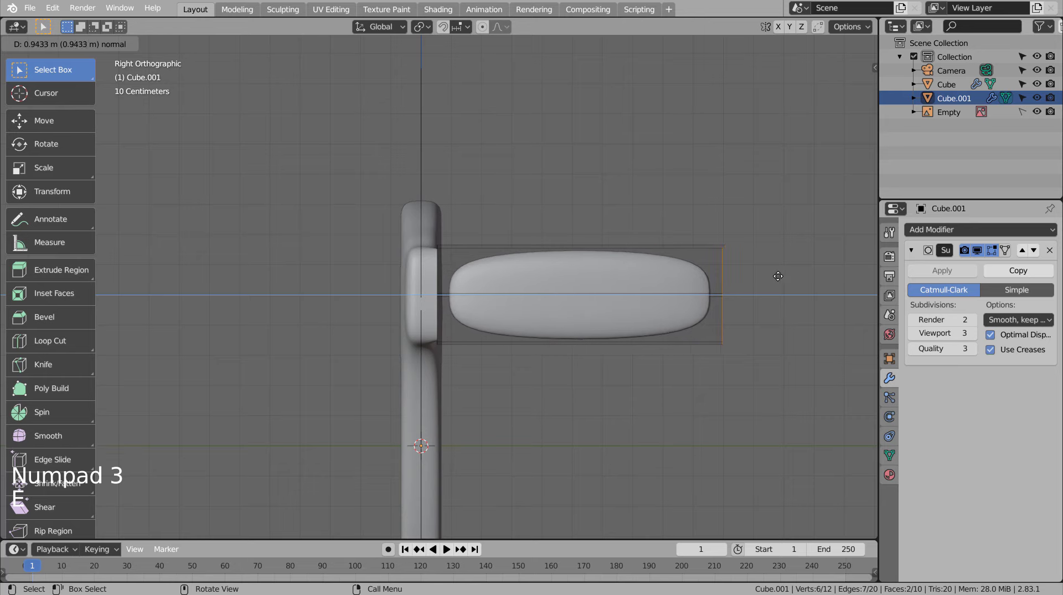
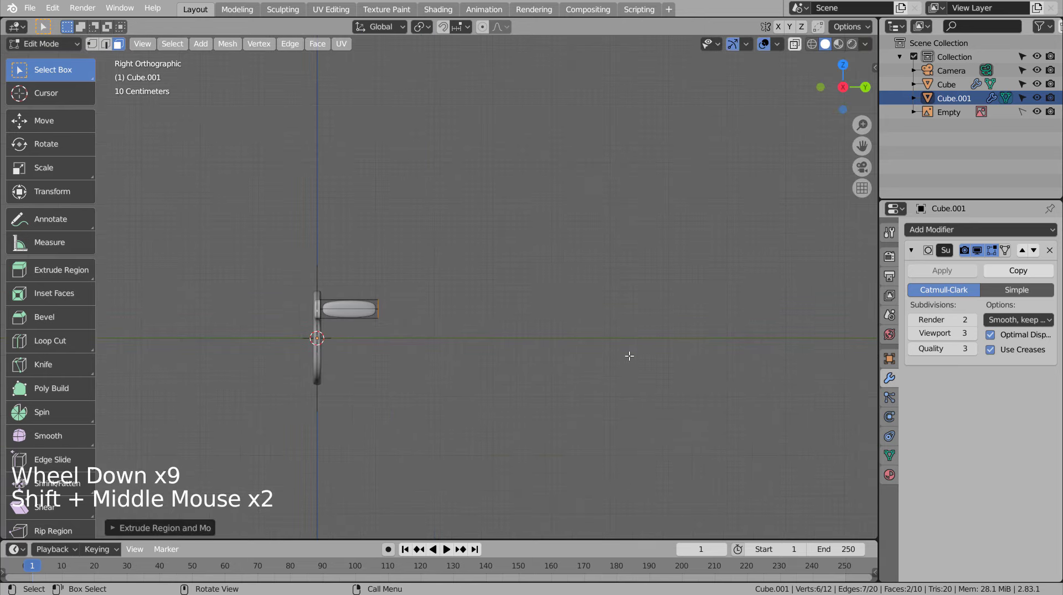
key(e)
key(r)
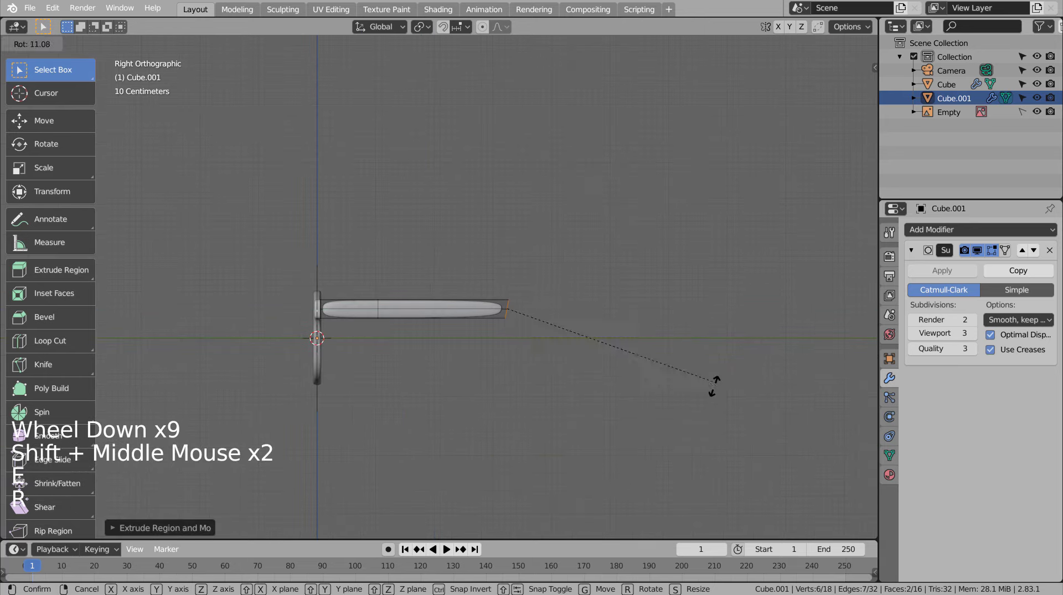
key(g)
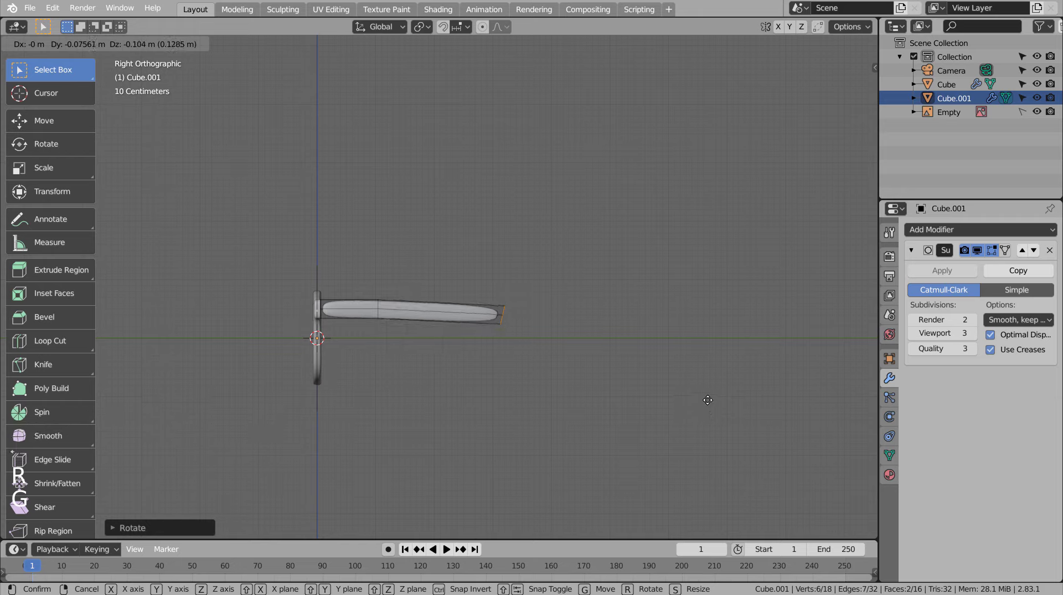
- Extrude the arm tip into further segments angled downward into the ear bend
key(e)
key(r)
key(g)
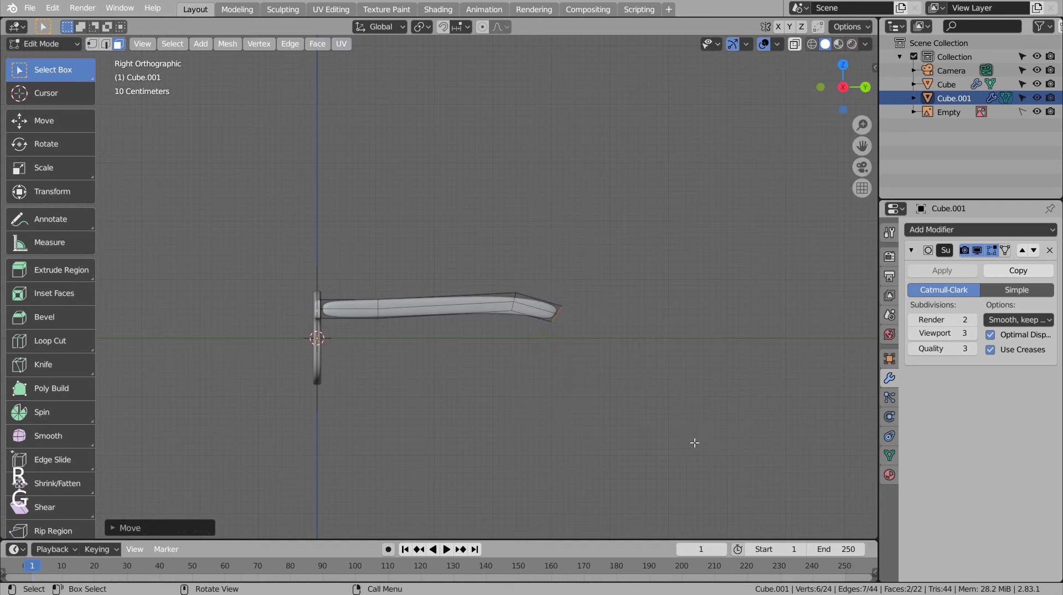
key(e)
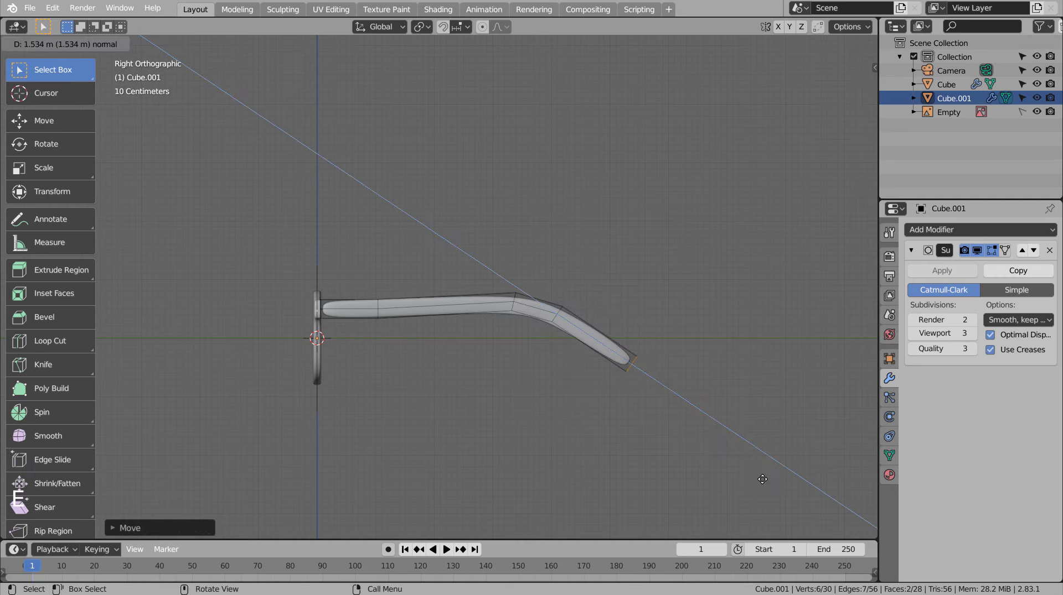
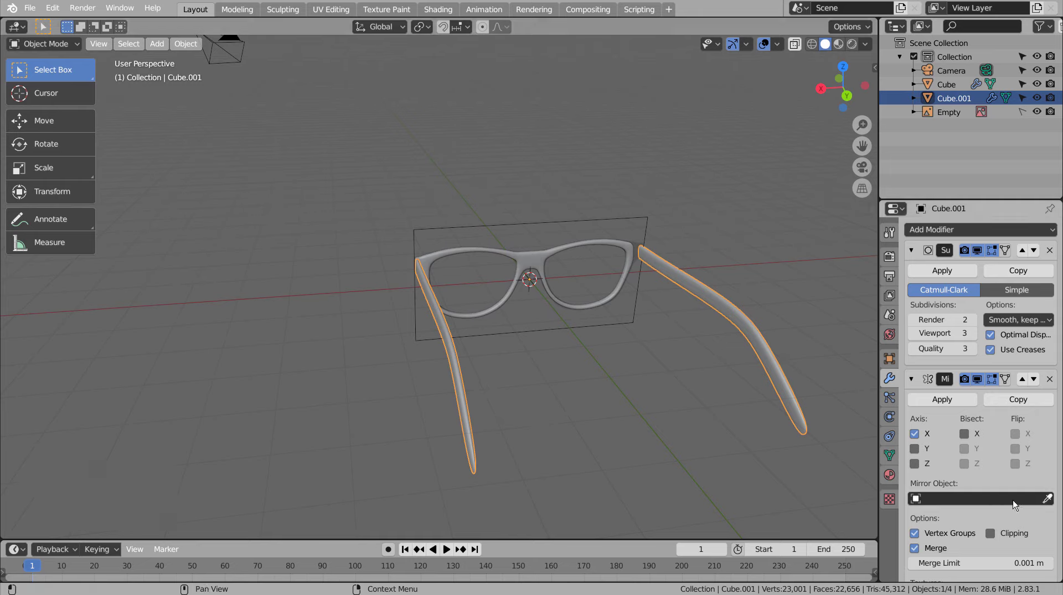
- Set the arm's Mirror Object to the frame Cube so a matching arm appears on the other side
click(1051, 503)
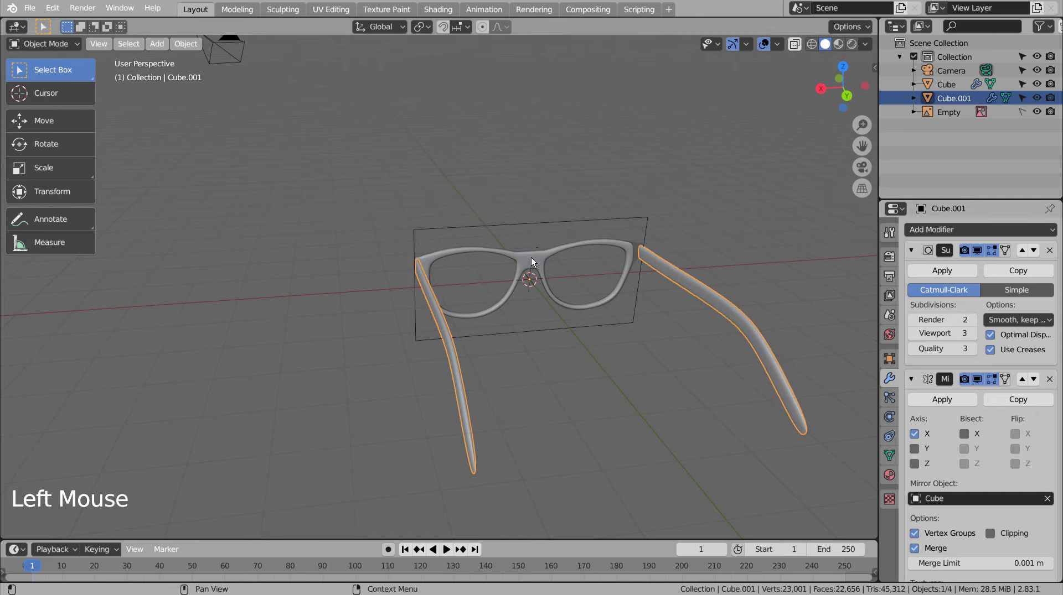
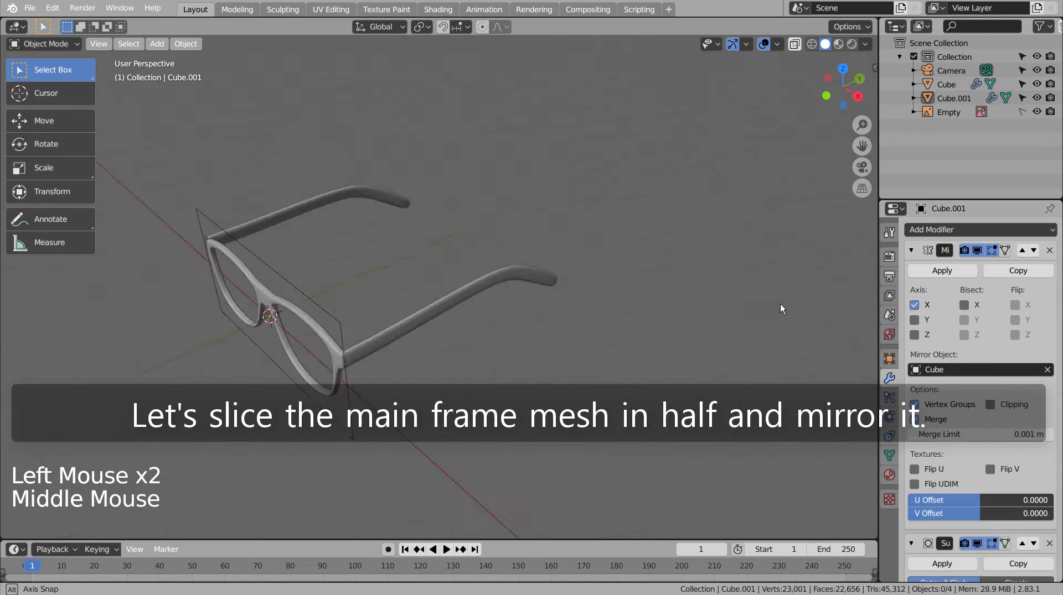
middle_click(252, 350)
middle_click(314, 341)
middle_click(313, 341)
- Select the frame and view it straight from the front in see-through wireframe
click(270, 385)
key(KP_1)
key(shift+z)
scroll(up, 3)
middle_click(334, 383)
key(3)
- Box-select and delete the left half of the frame, then add a Mirror modifier to rebuild it
key(Tab)
key(3)
key(b)
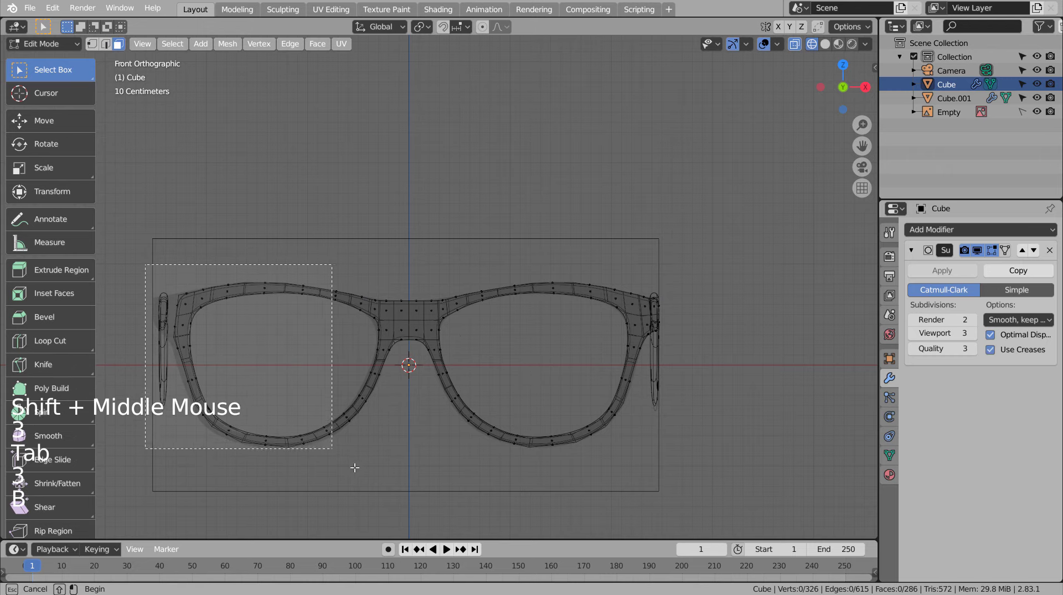
key(x)
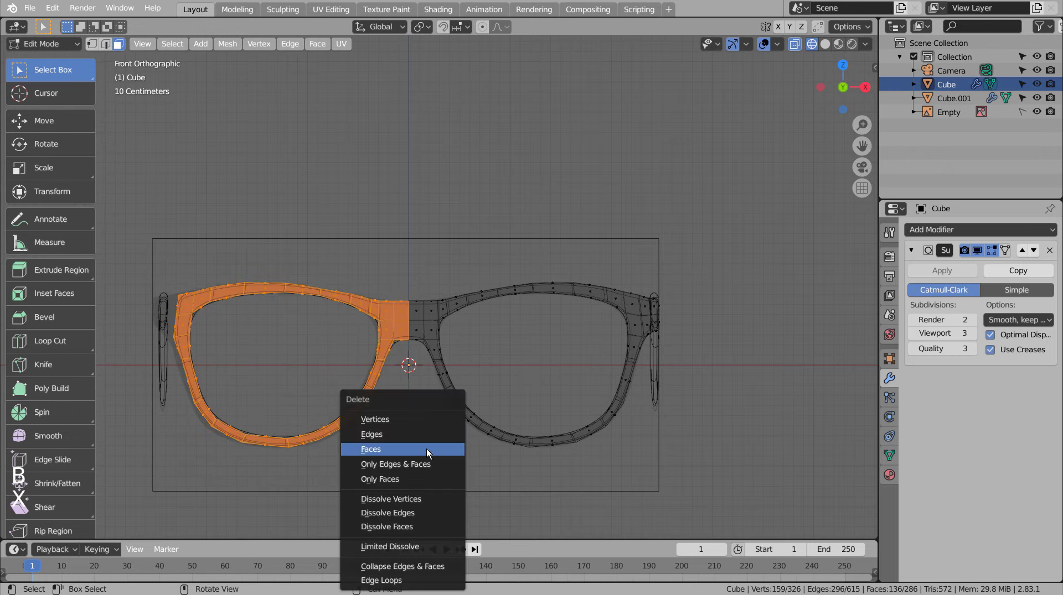
key(Tab)
click(988, 237)
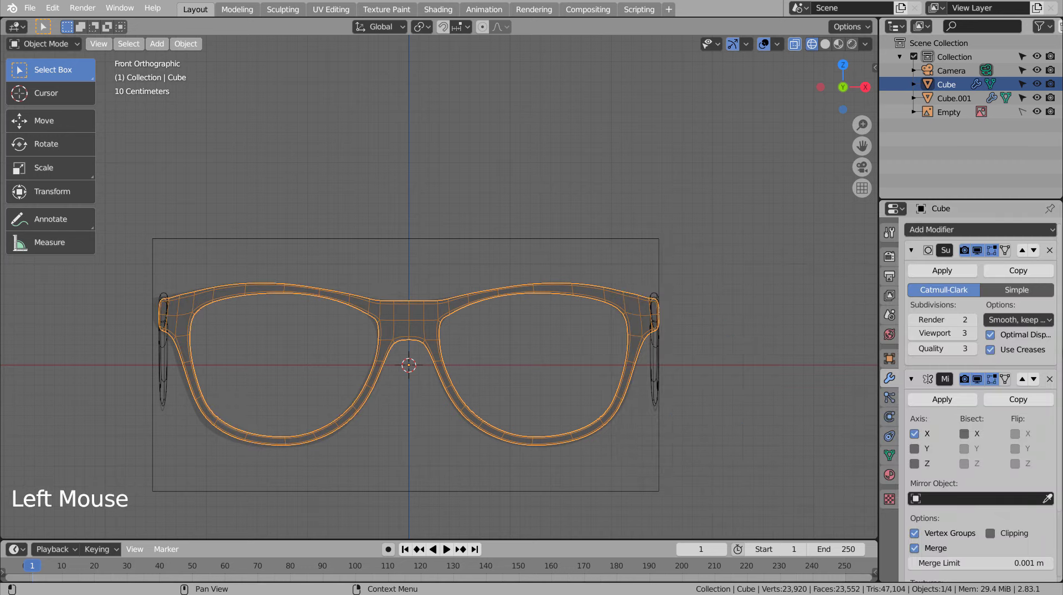
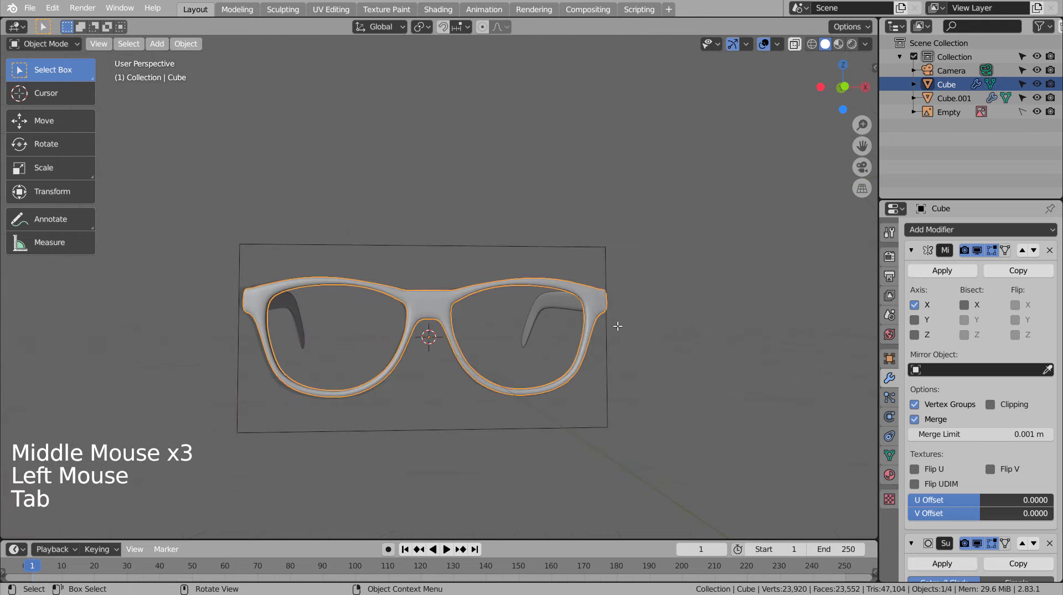
- Deselect everything and orbit around the glasses to check the seamless mirrored frame with both arms
click(689, 352)
middle_click(678, 391)
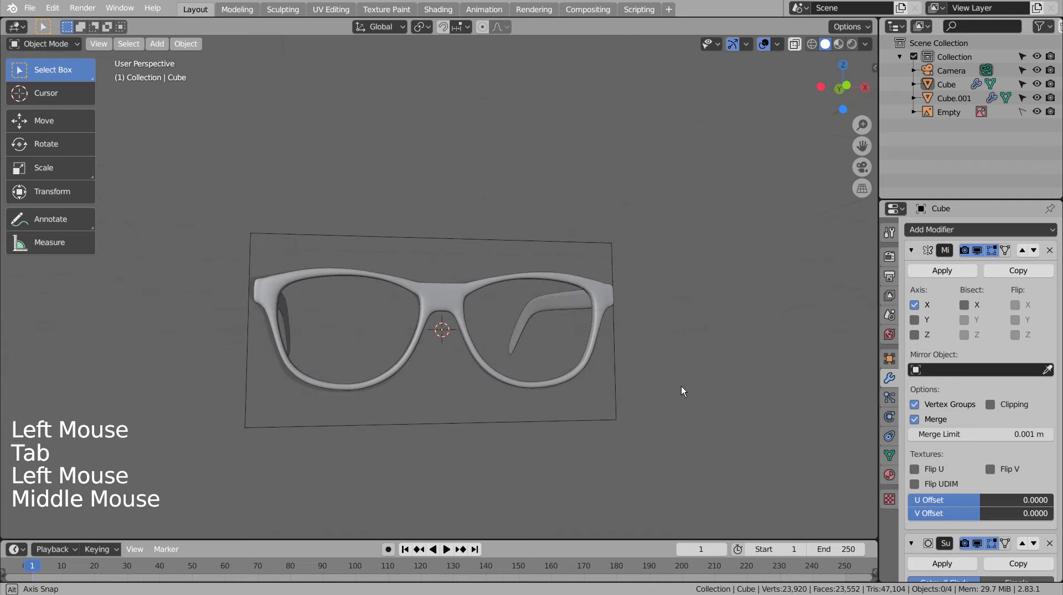
middle_click(681, 380)
middle_click(651, 383)
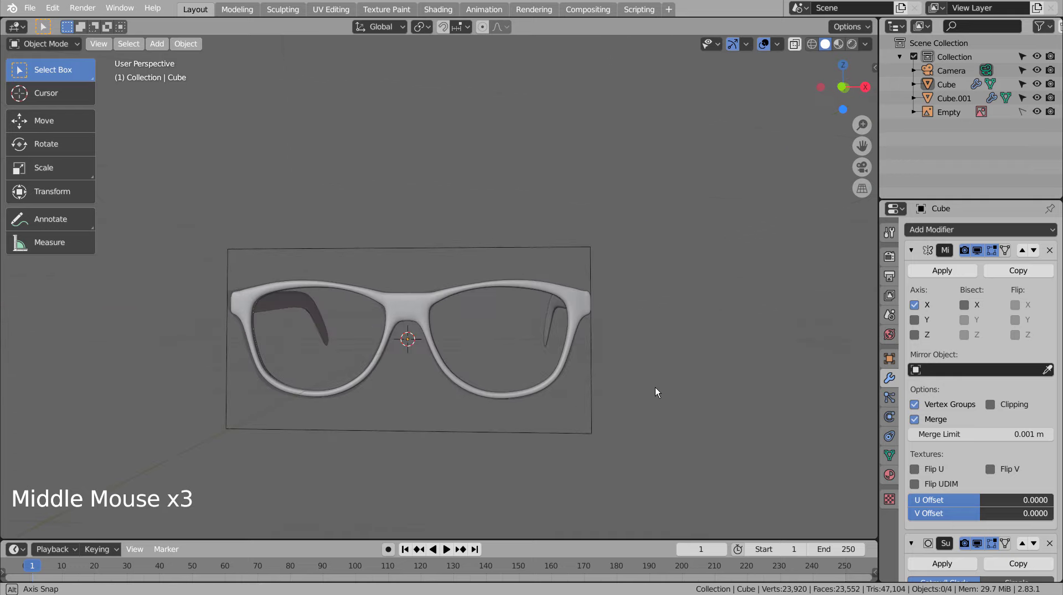
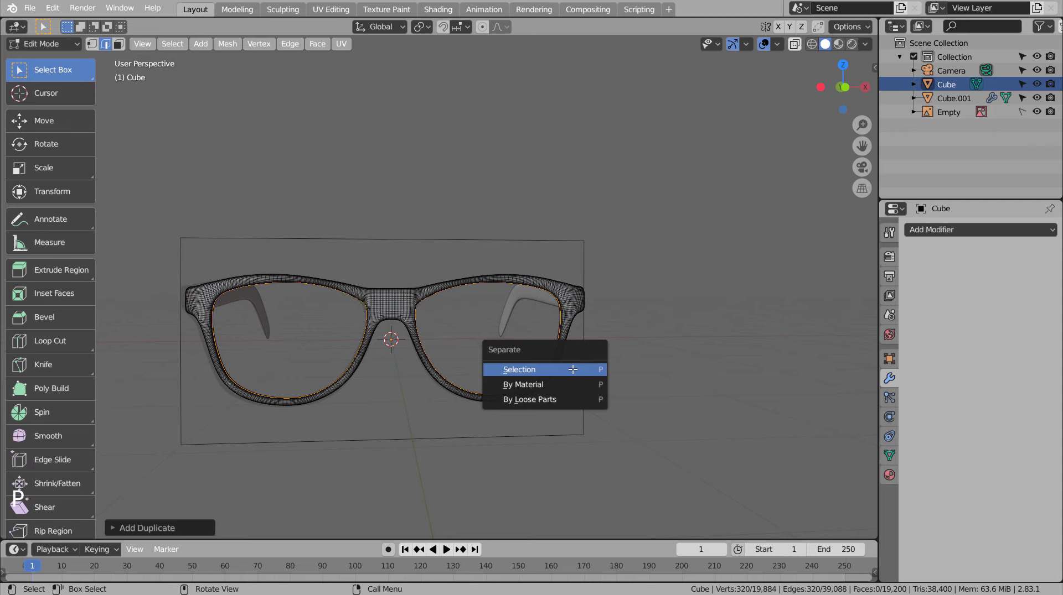
- Select the newly separated lens-rim object in the outliner, zooming in on it
scroll(up, 3)
click(941, 111)
scroll(up, 3)
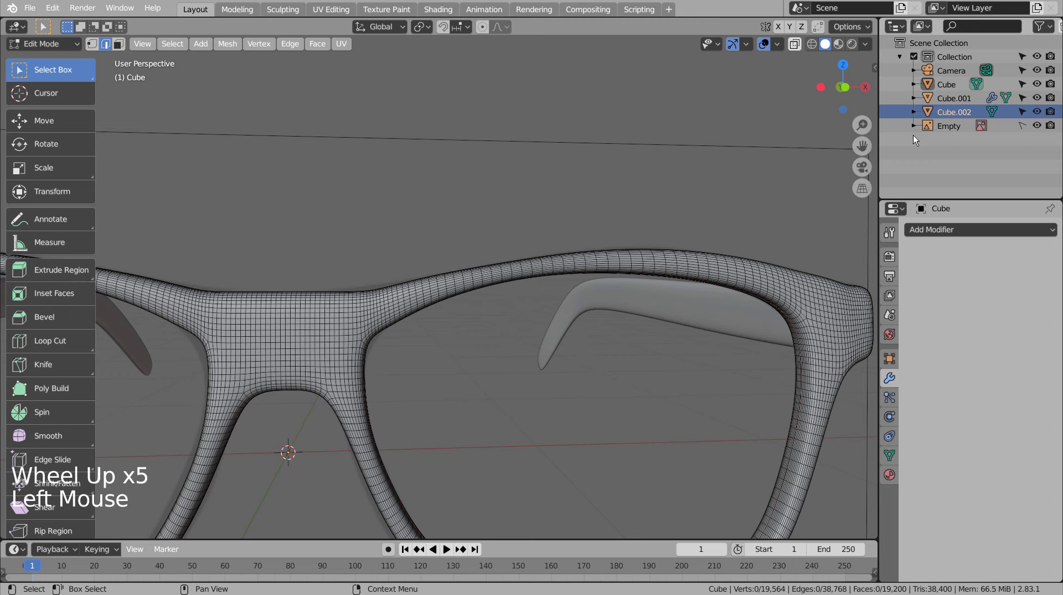
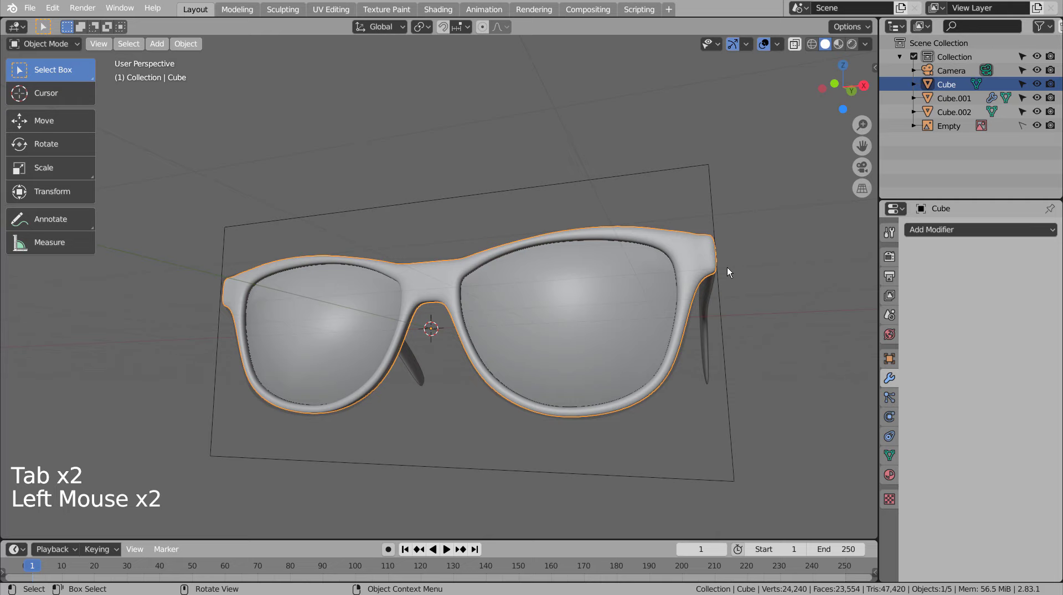
- Try a different surface shader on the lens object's shared material, then undo it
click(957, 109)
scroll(up, 3)
click(915, 309)
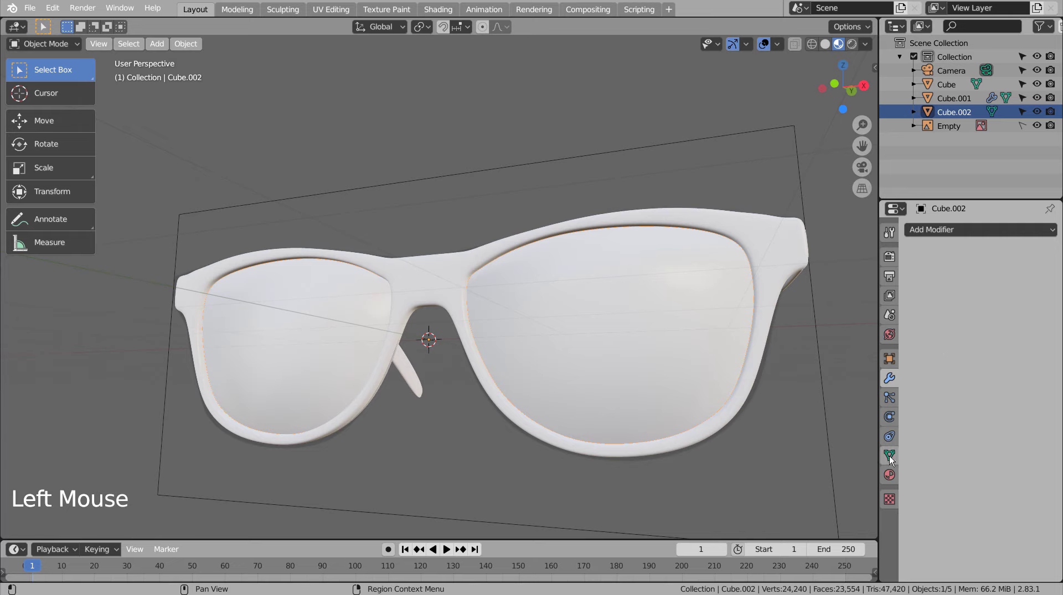
click(891, 479)
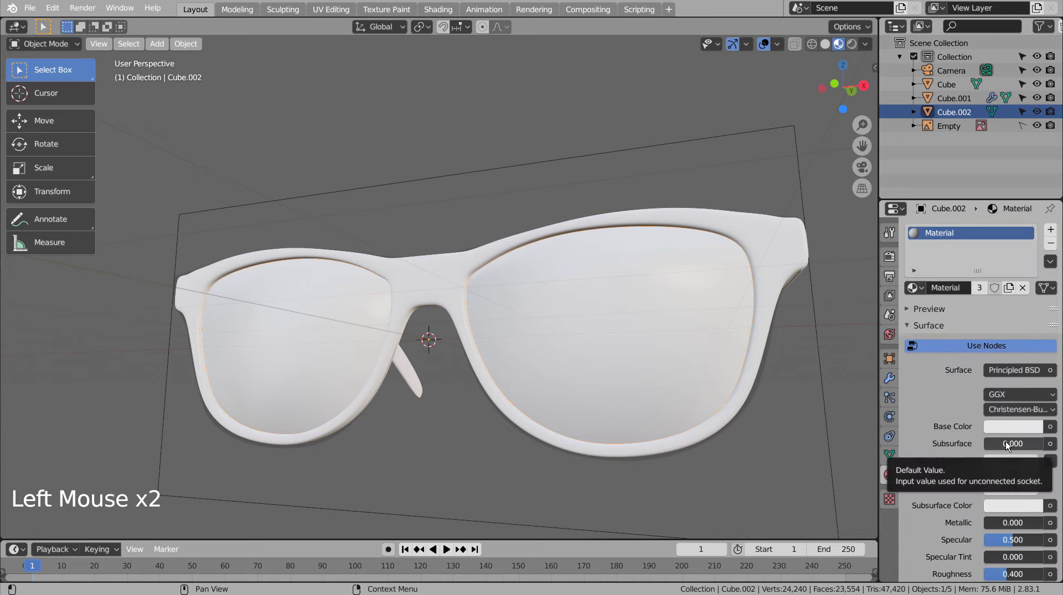
click(1019, 368)
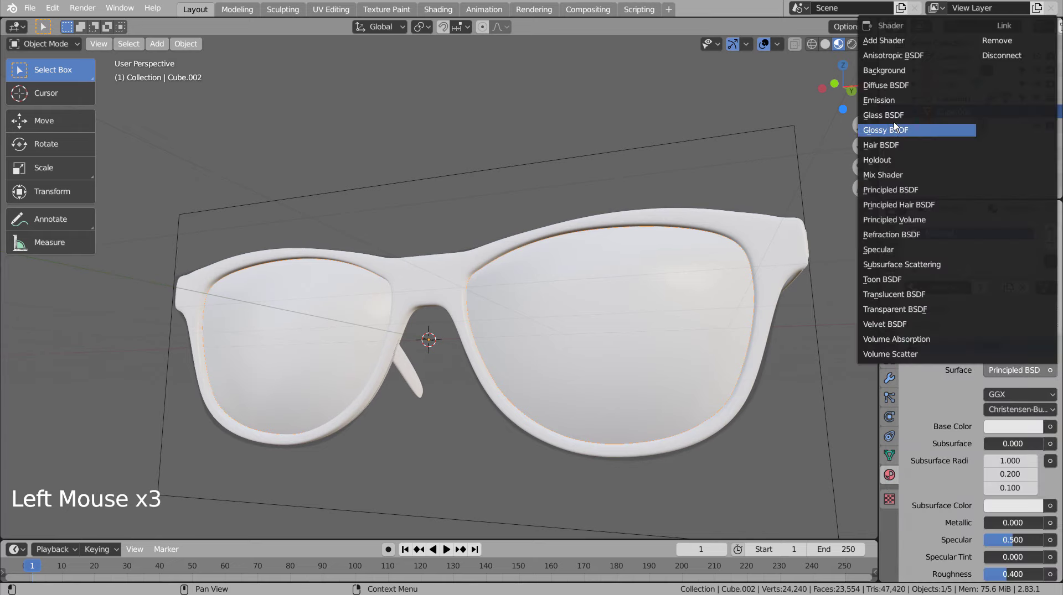
middle_click(566, 356)
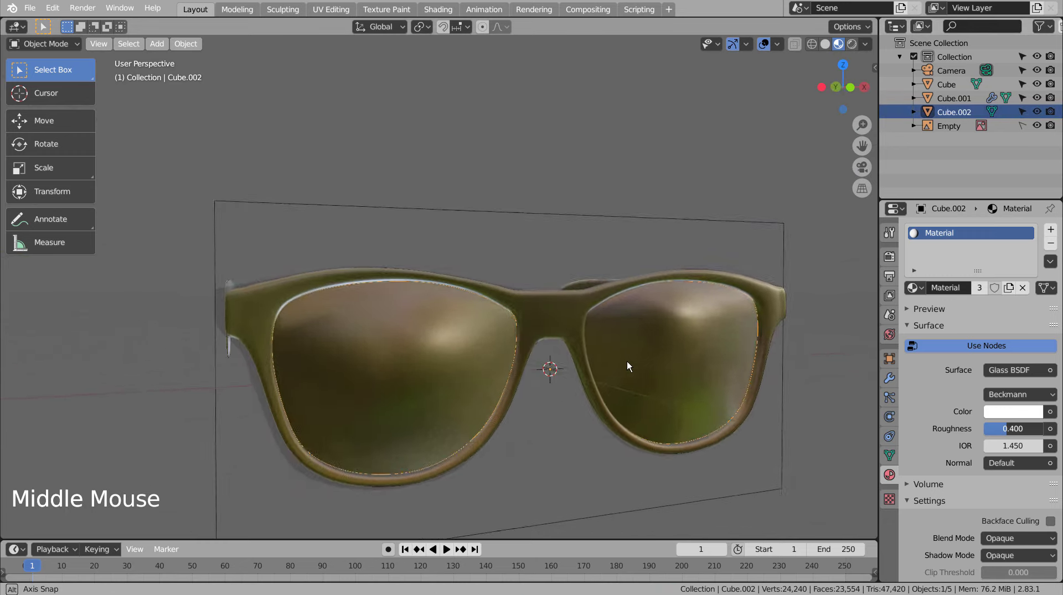
middle_click(642, 354)
key(ctrl+z)
- Give the lenses their own new material with a glass surface shader
click(984, 291)
click(1018, 379)
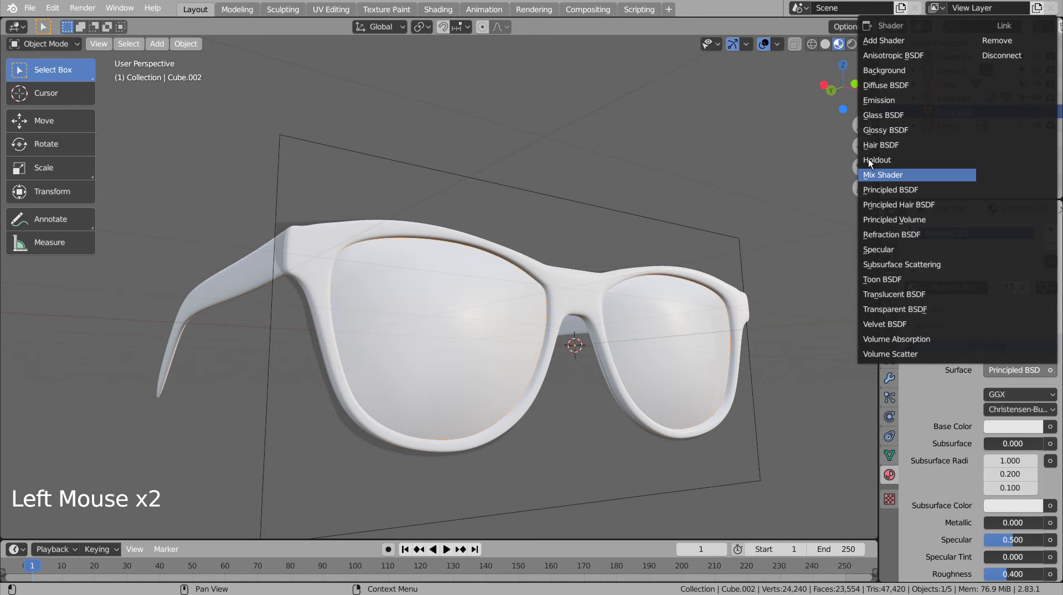
middle_click(749, 378)
middle_click(724, 387)
middle_click(738, 390)
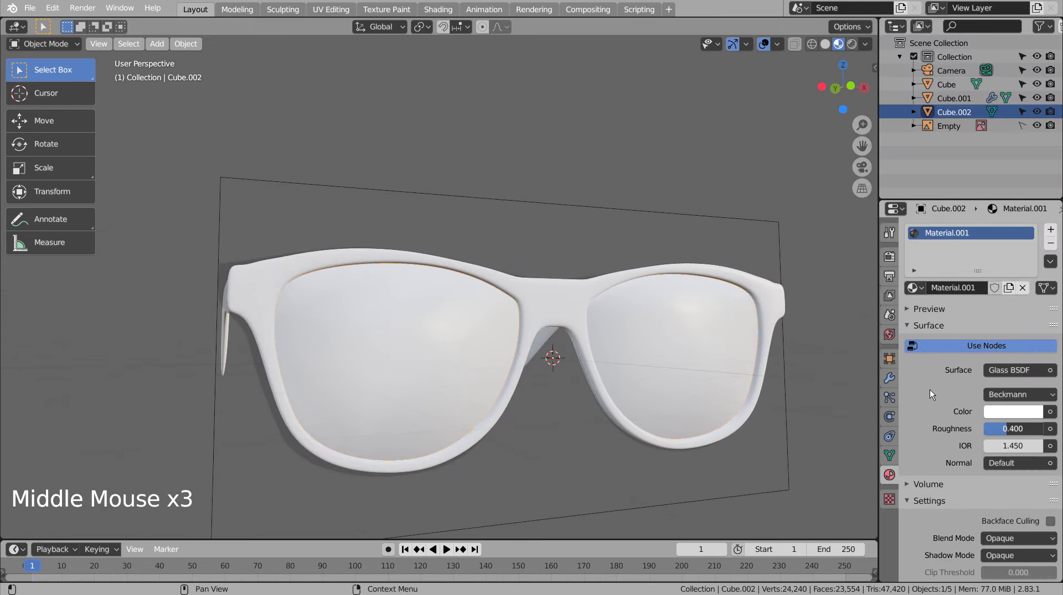
click(851, 42)
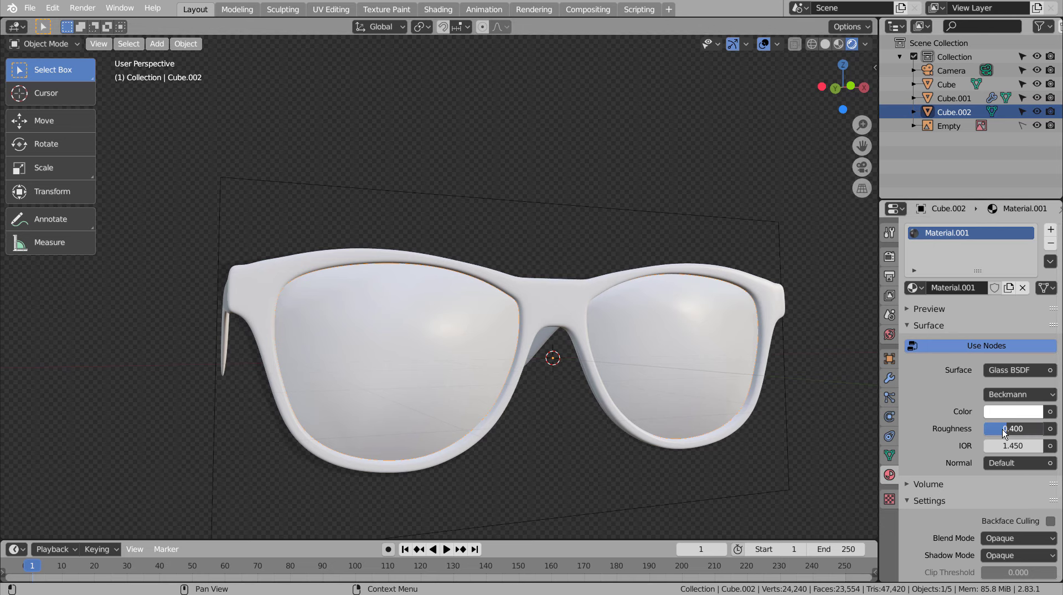
middle_click(759, 417)
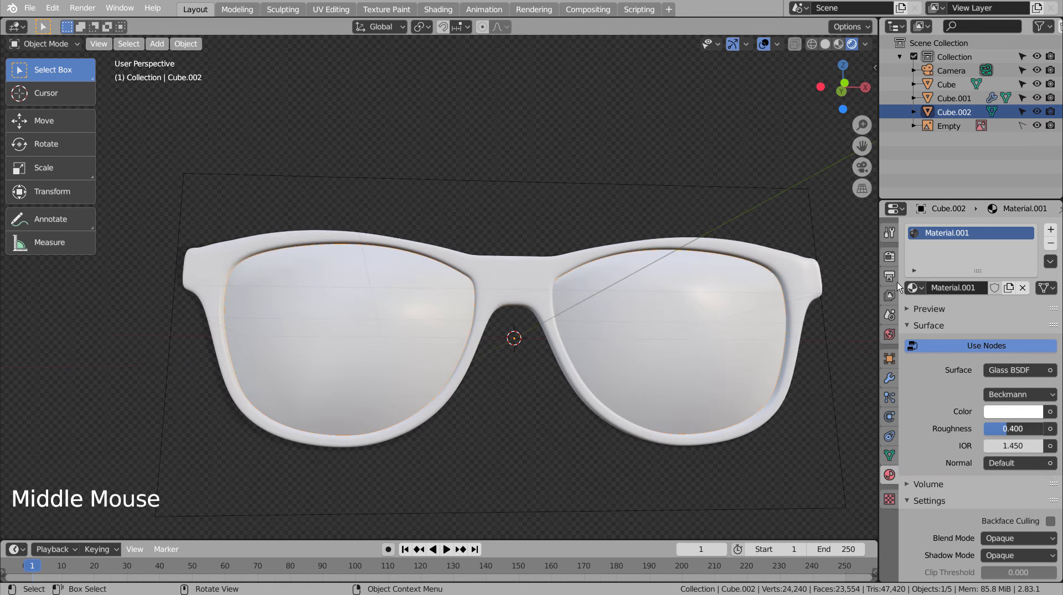
- Set the render engine to Cycles and preview the glasses in rendered viewport shading
click(897, 255)
click(1001, 226)
click(1006, 235)
middle_click(748, 372)
middle_click(777, 368)
click(681, 342)
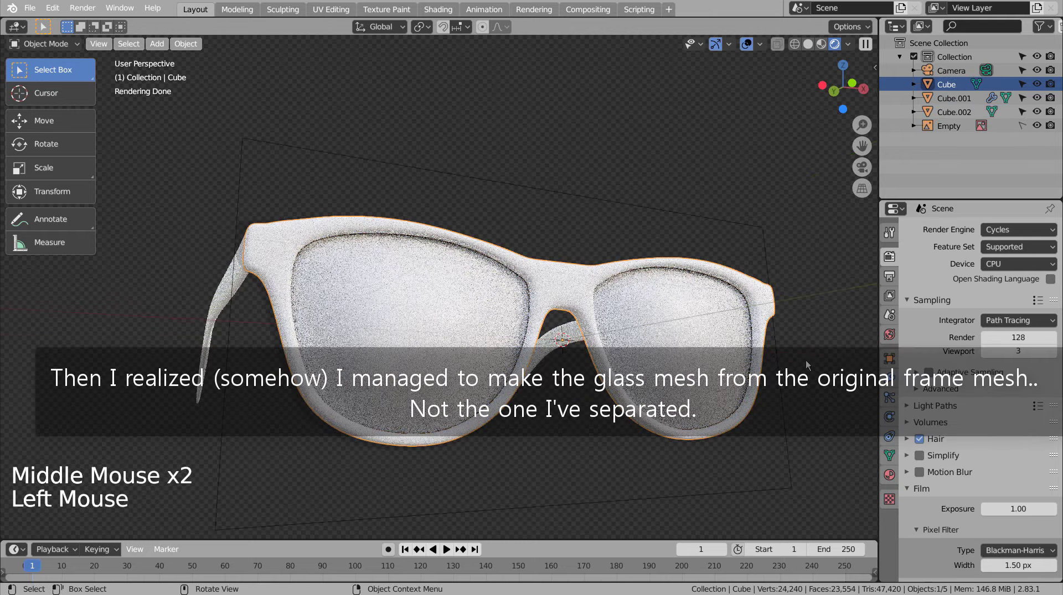
- Change the Cube.002 lens material from Glass BSDF to Principled BSDF with roughness 0.101
click(960, 111)
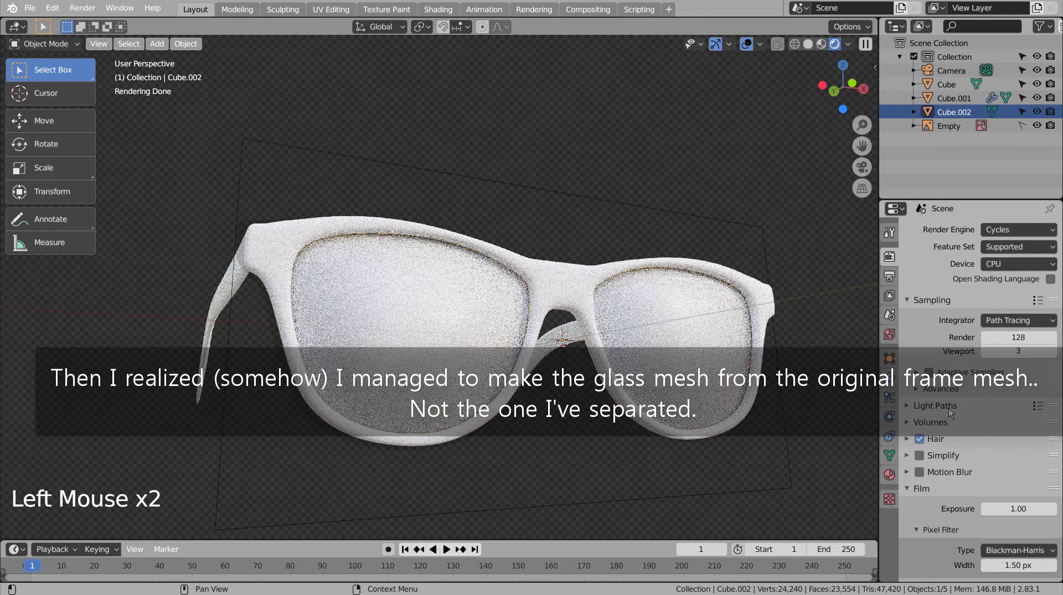
click(894, 477)
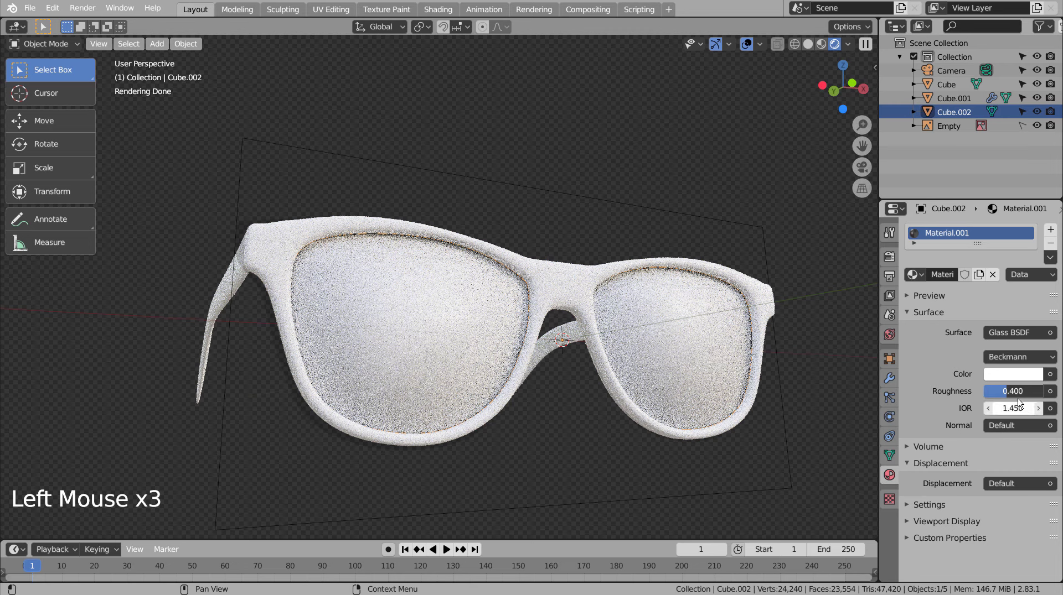
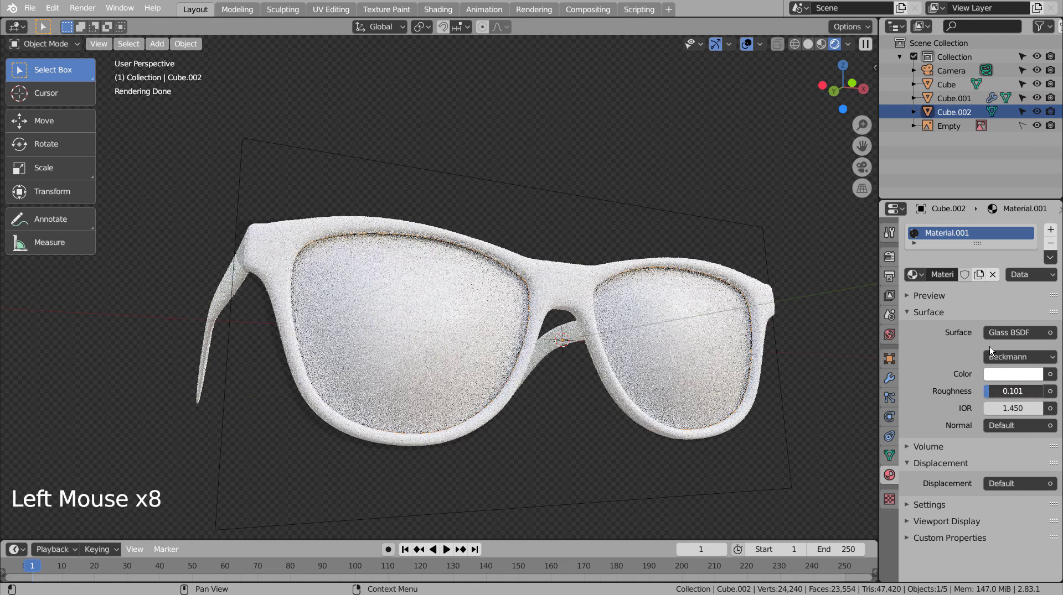
click(1018, 336)
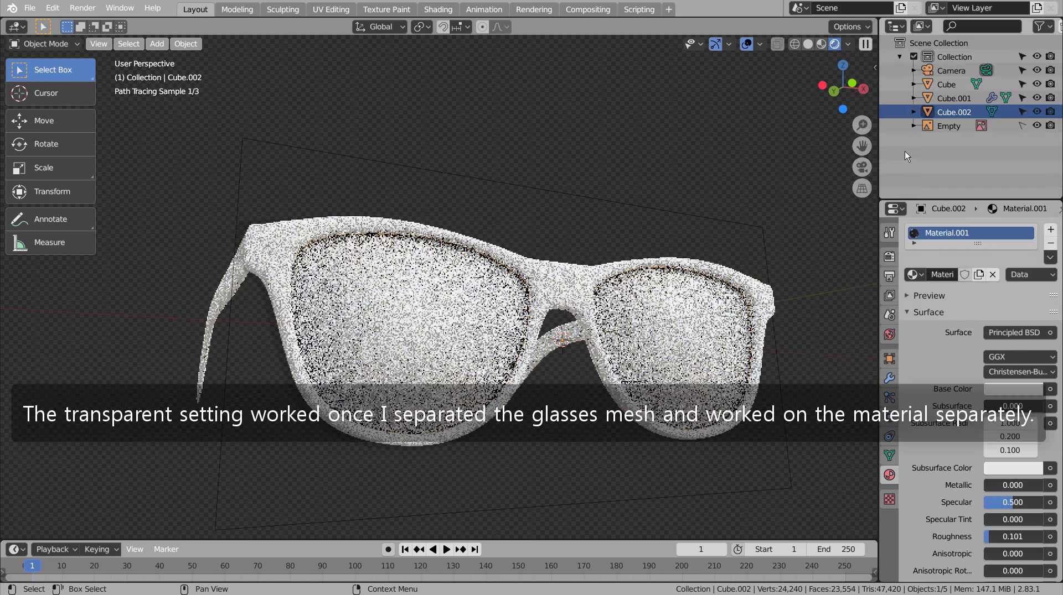
scroll(down, 3)
- Lower the lens material's alpha to 0.073
click(1027, 418)
scroll(down, 3)
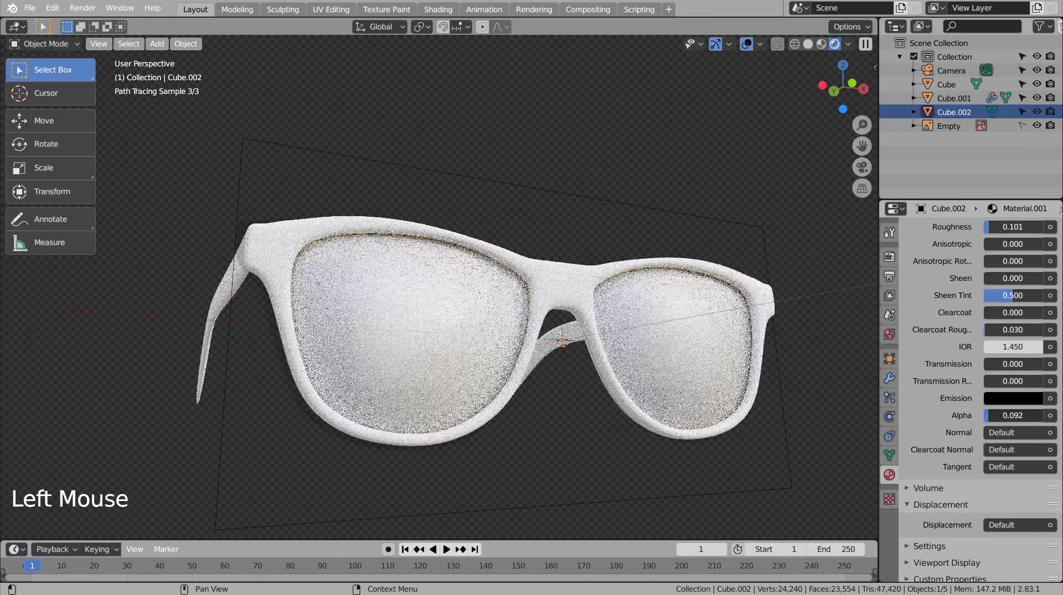
click(732, 335)
click(721, 337)
click(713, 352)
click(974, 112)
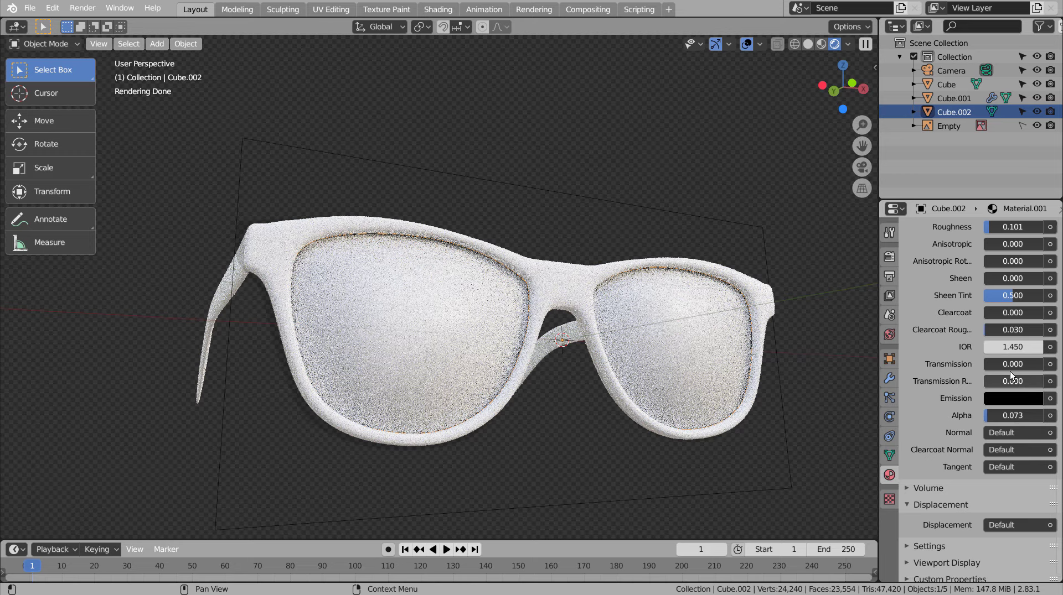
- Raise transmission to 0.927 and transmission roughness to 0.890, then inspect the frosted lenses
click(1007, 365)
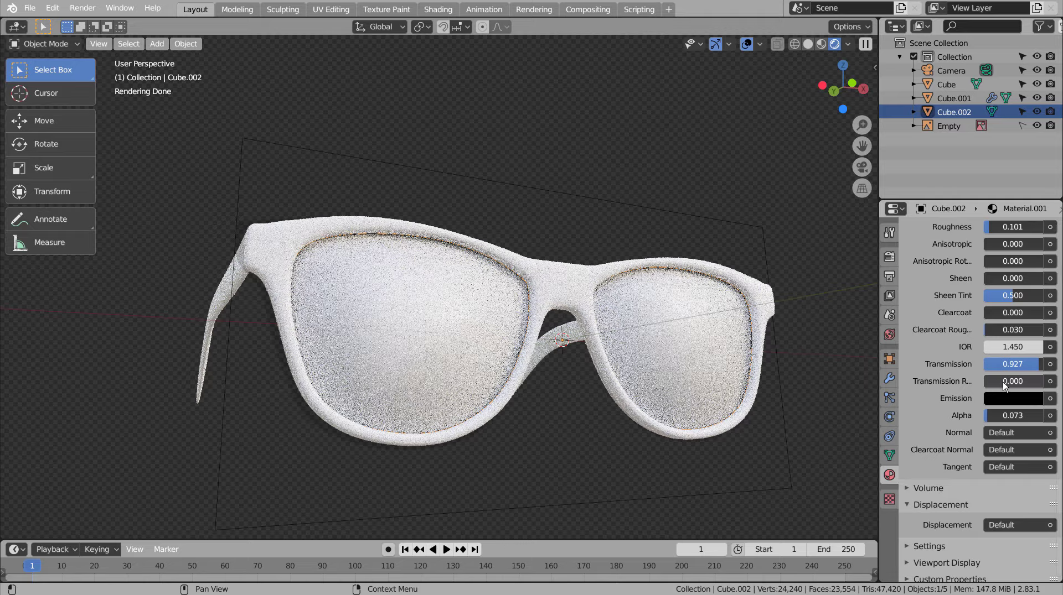
click(1000, 384)
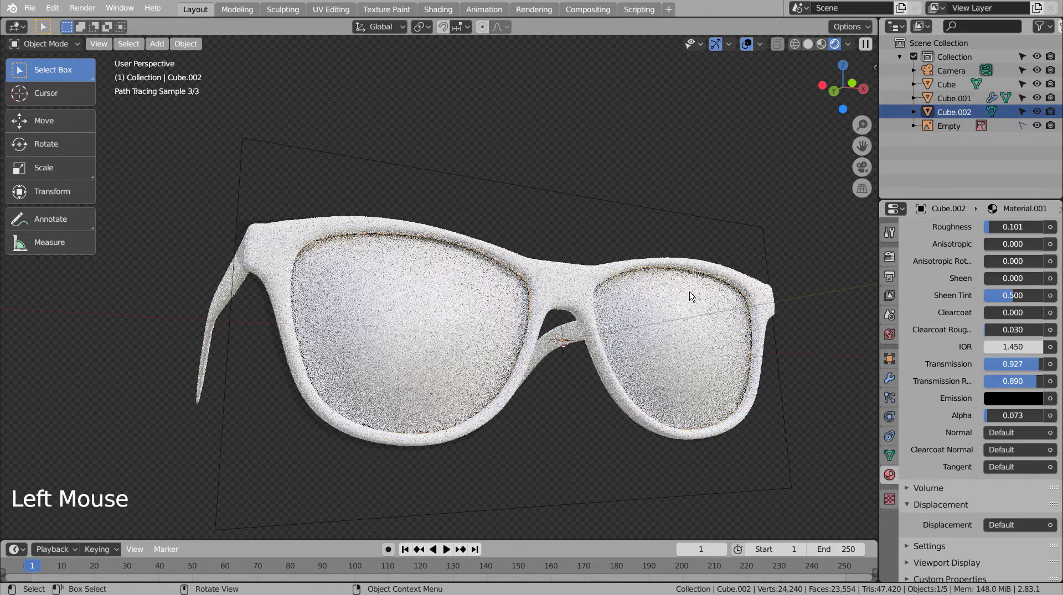
middle_click(677, 307)
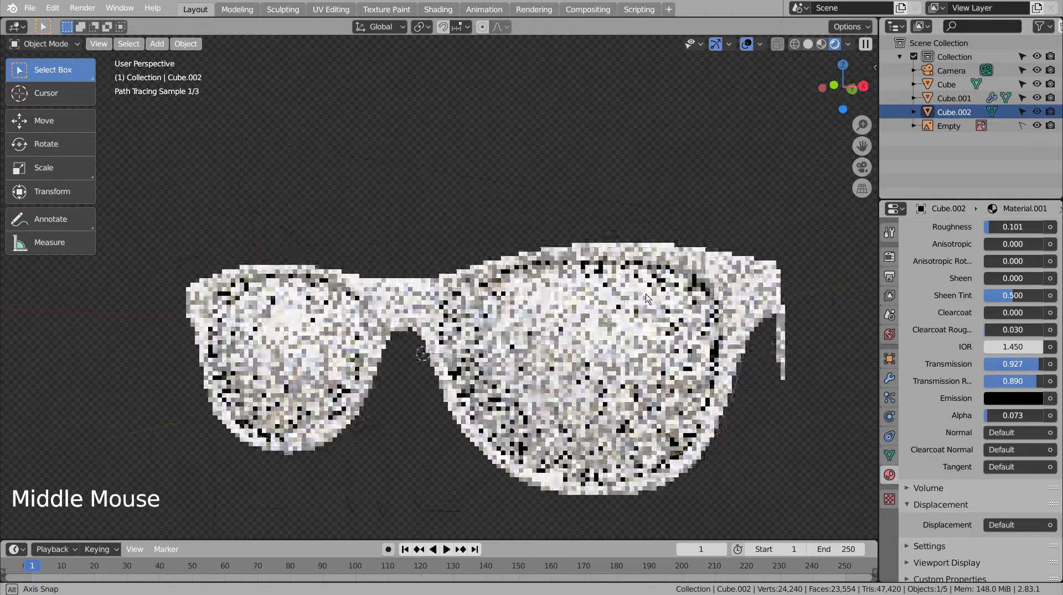
middle_click(698, 297)
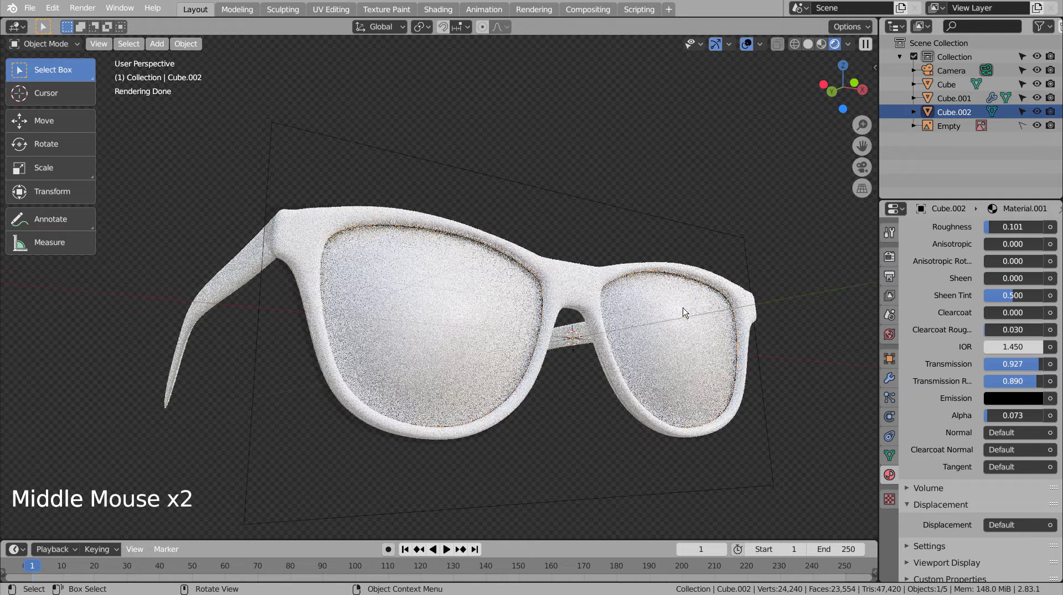
click(677, 328)
middle_click(781, 407)
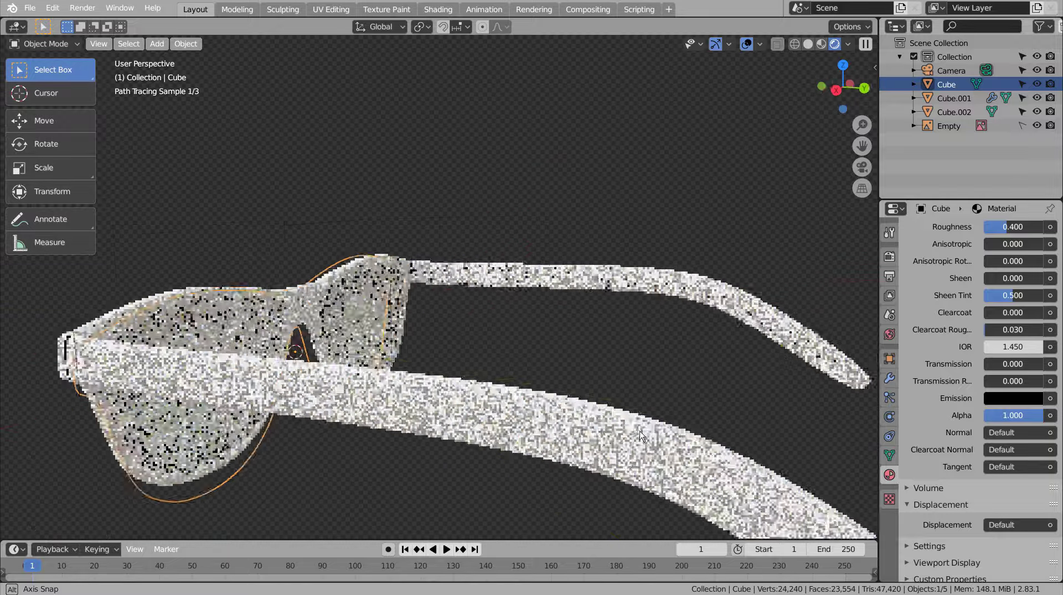
- Orbit back to the front of the glasses and select the lens object Cube.002
middle_click(689, 411)
click(548, 319)
middle_click(546, 322)
middle_click(604, 308)
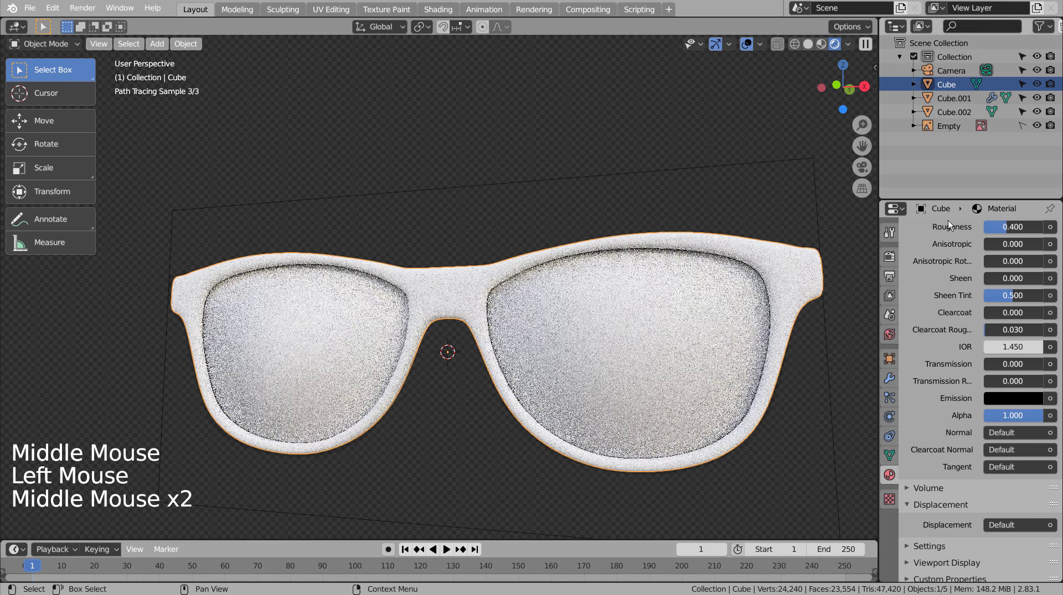
scroll(up, 3)
scroll(up, 3)
scroll(down, 3)
scroll(down, 3)
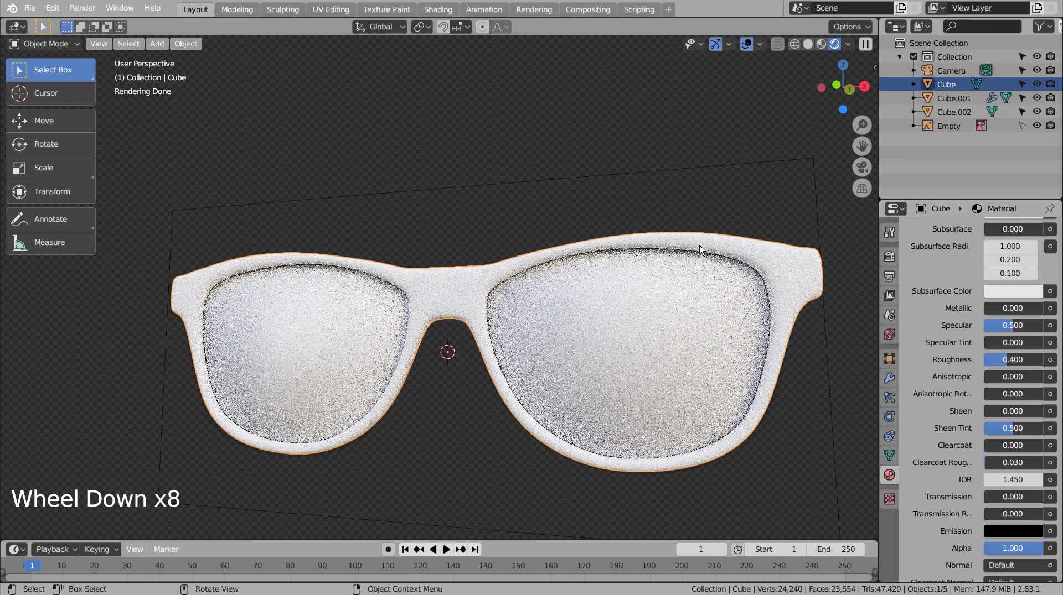
scroll(up, 3)
scroll(down, 3)
scroll(down, 3)
click(962, 117)
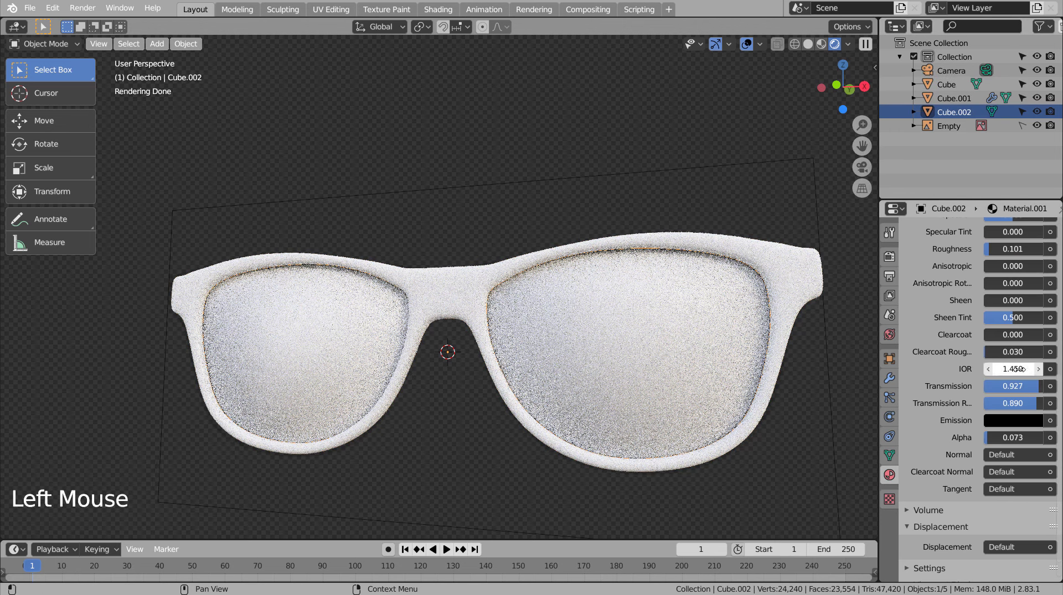
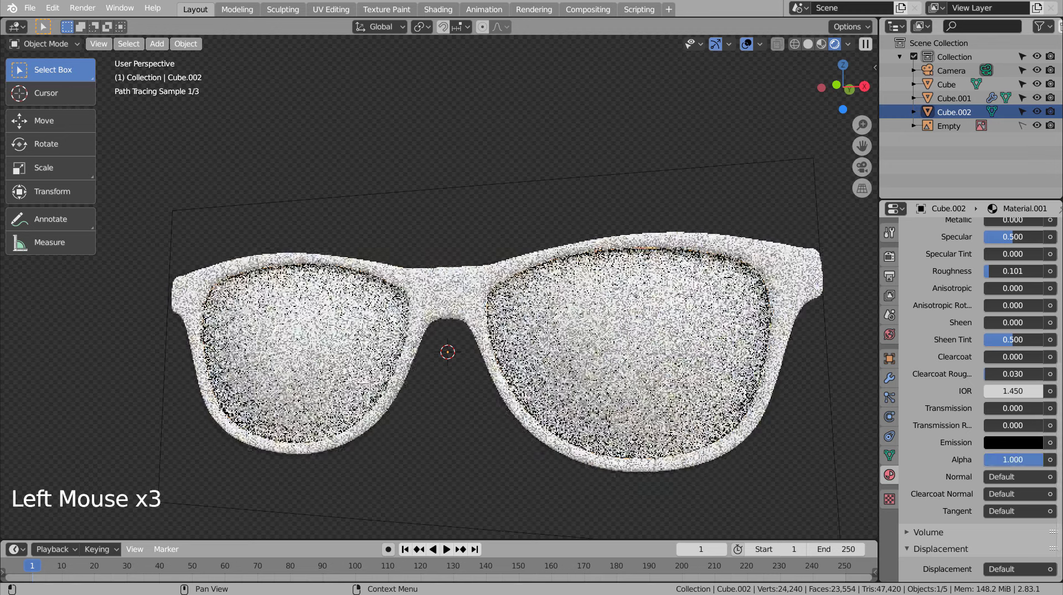
- Reset the lens material's transmission to 0 and alpha to 1
click(652, 308)
scroll(up, 3)
scroll(up, 3)
click(951, 116)
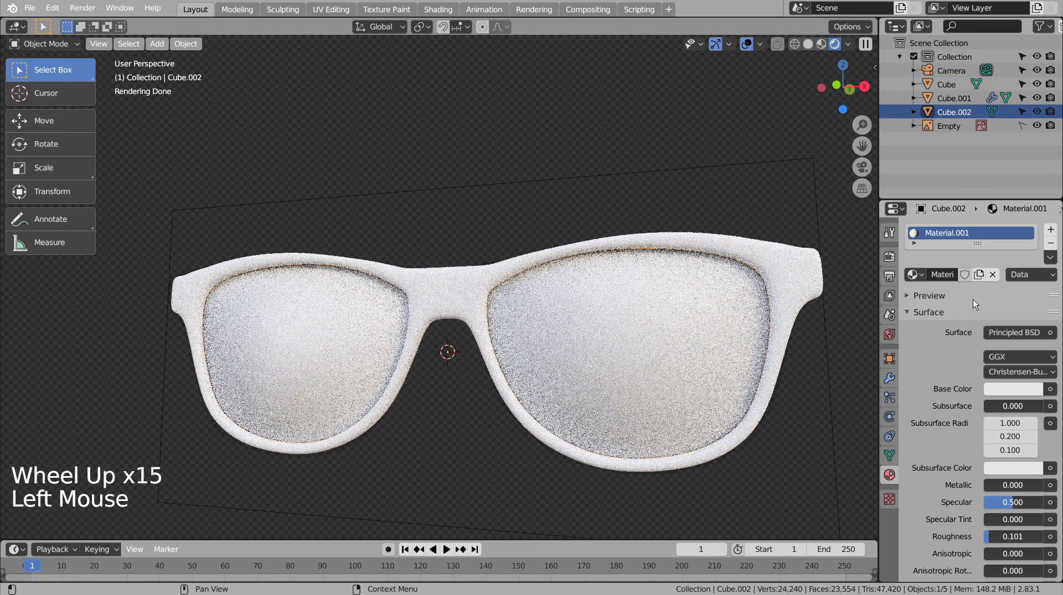
scroll(down, 3)
scroll(up, 3)
scroll(up, 3)
scroll(down, 3)
- Set the lens base colour to orange (H 0.05, S 0.78, V 0.91), then select the temple arm
click(1001, 323)
scroll(down, 3)
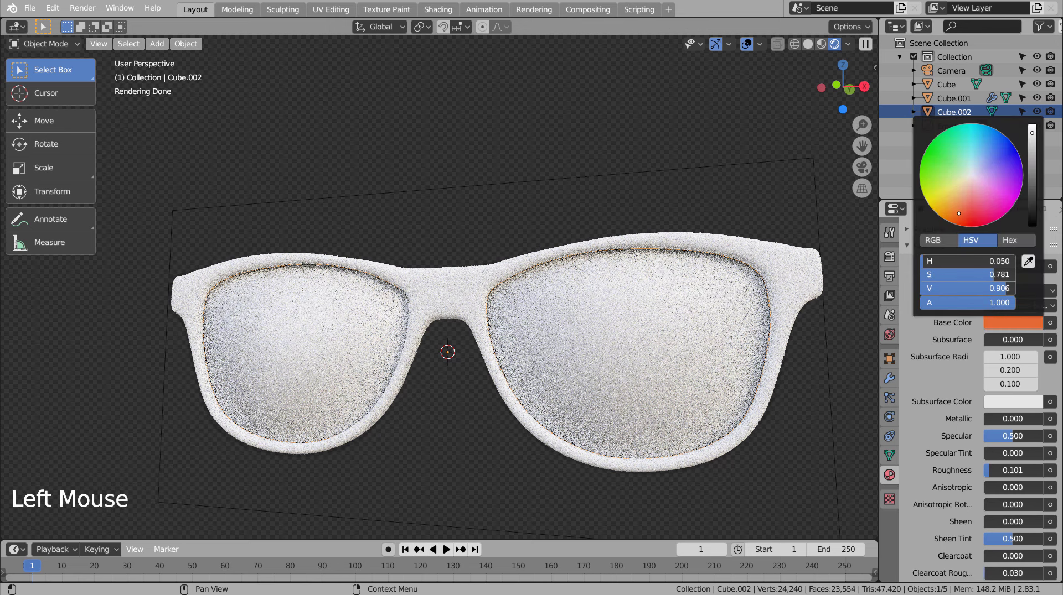
click(722, 344)
click(727, 337)
middle_click(748, 320)
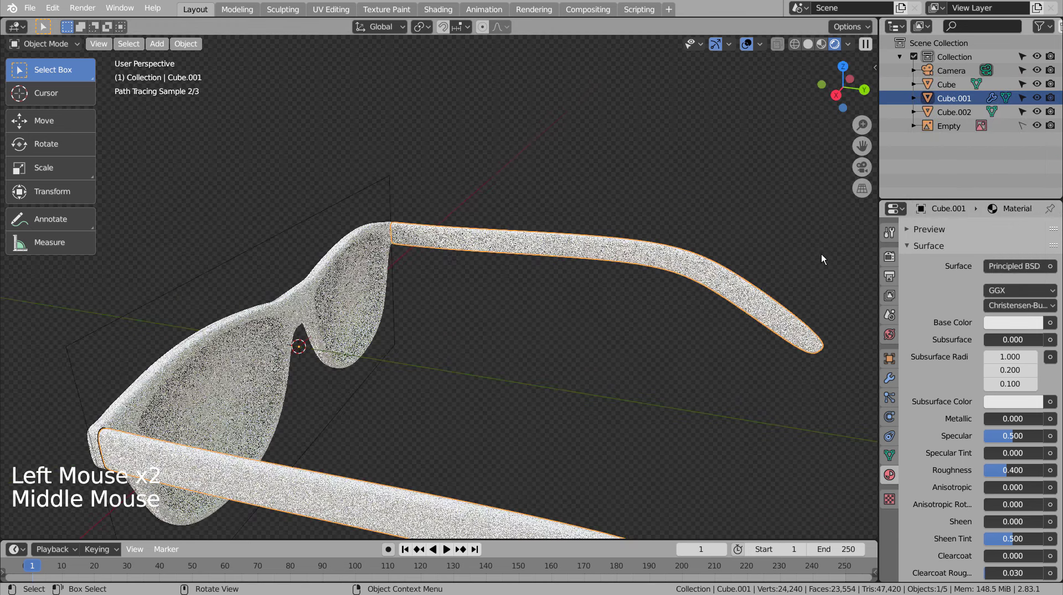
- Hide the lens object to check the frame, then bring it back
click(965, 118)
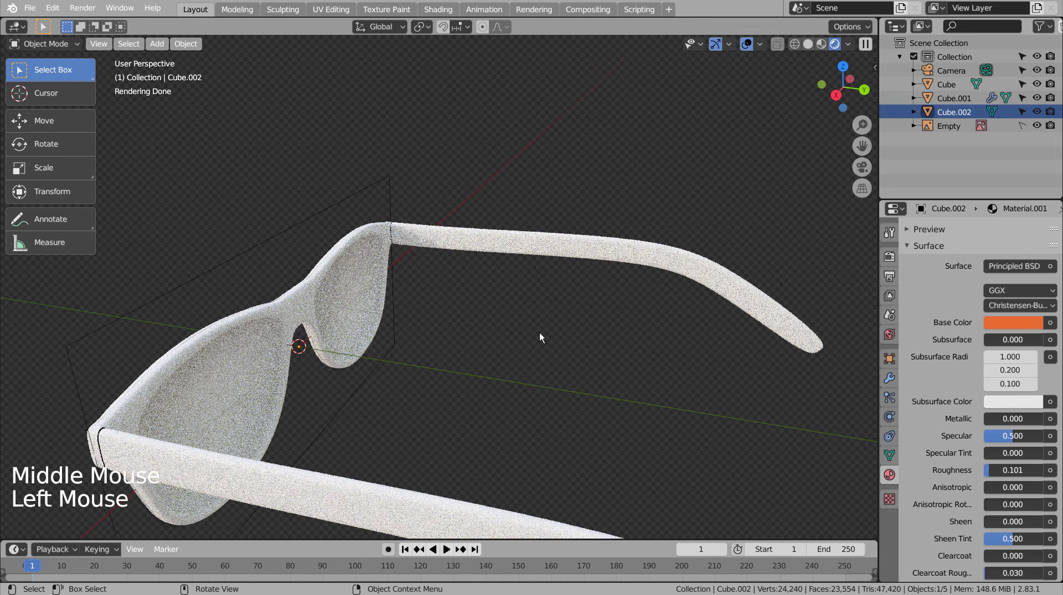
middle_click(557, 348)
key(h)
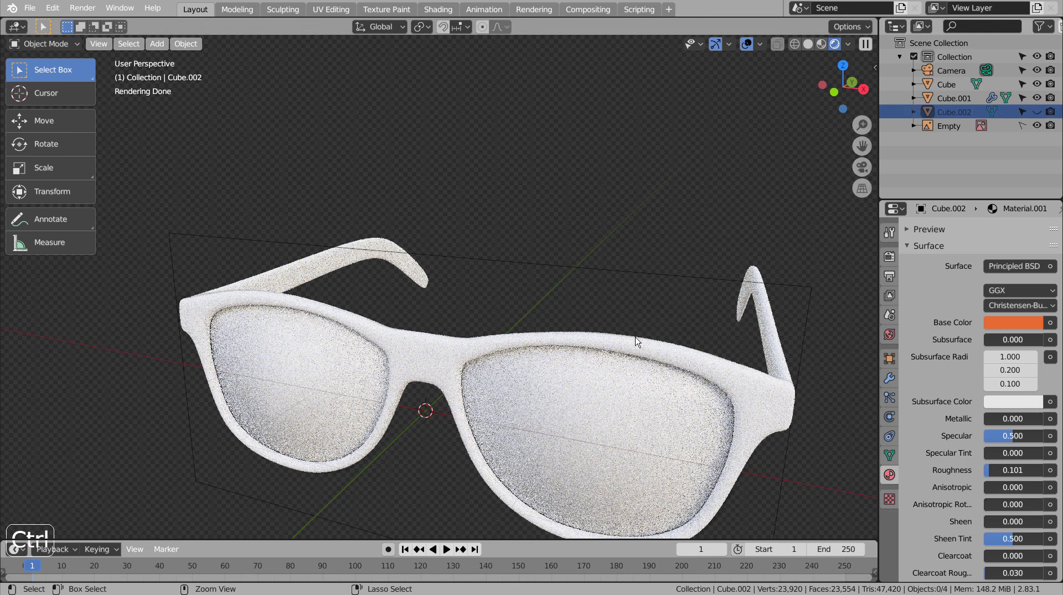
key(ctrl+z)
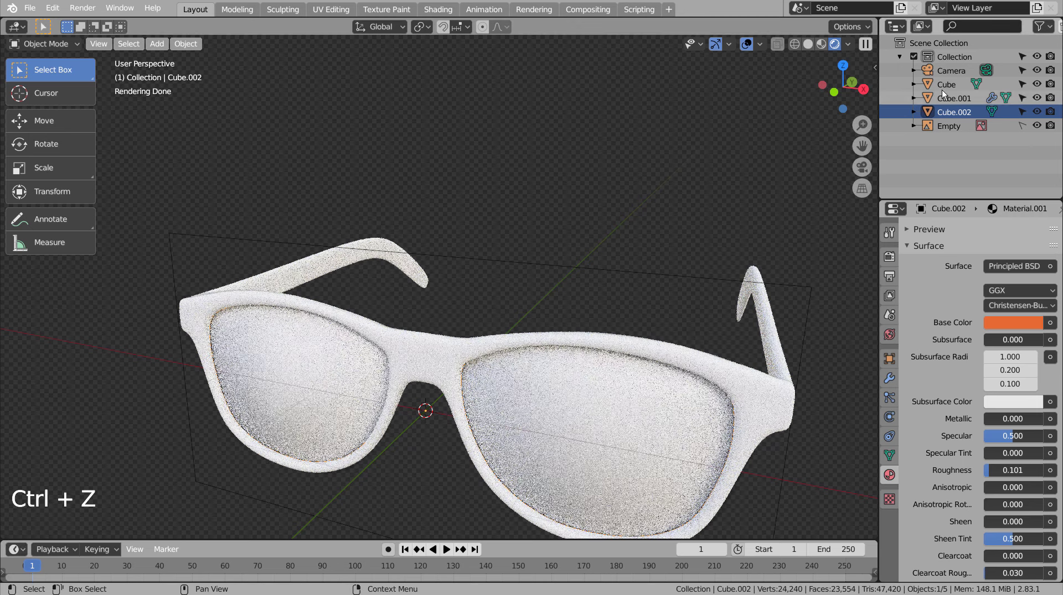
- Edit the frame mesh and separate the selected faces into a new Cube.003 object
click(945, 90)
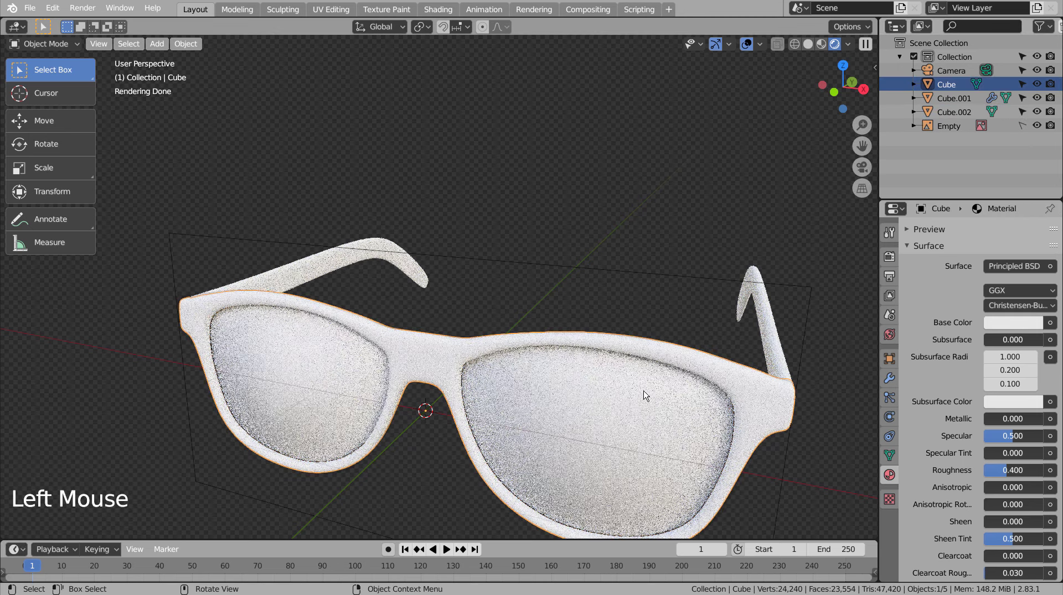
key(Tab)
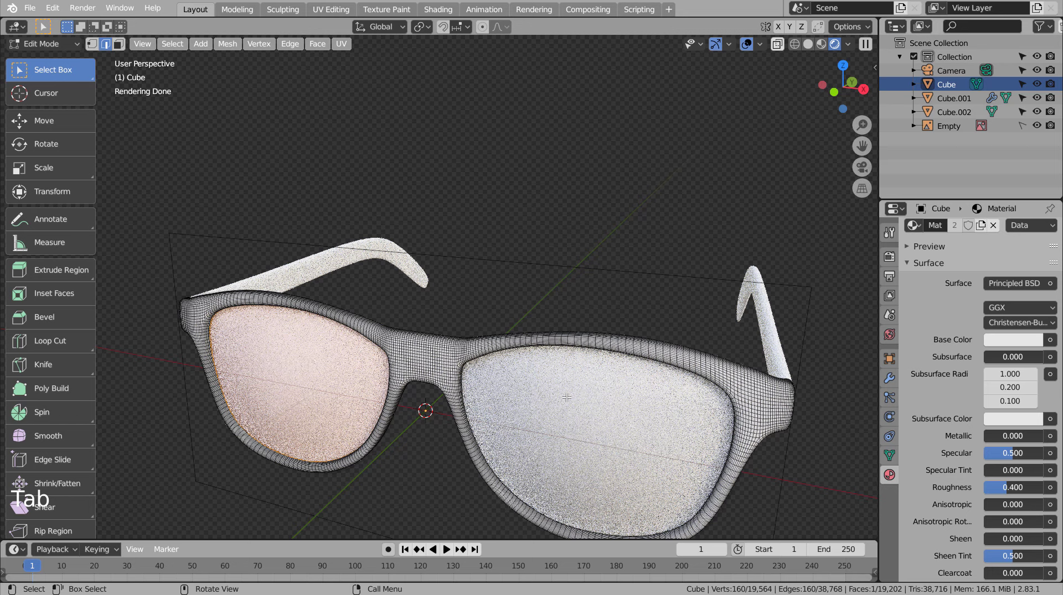
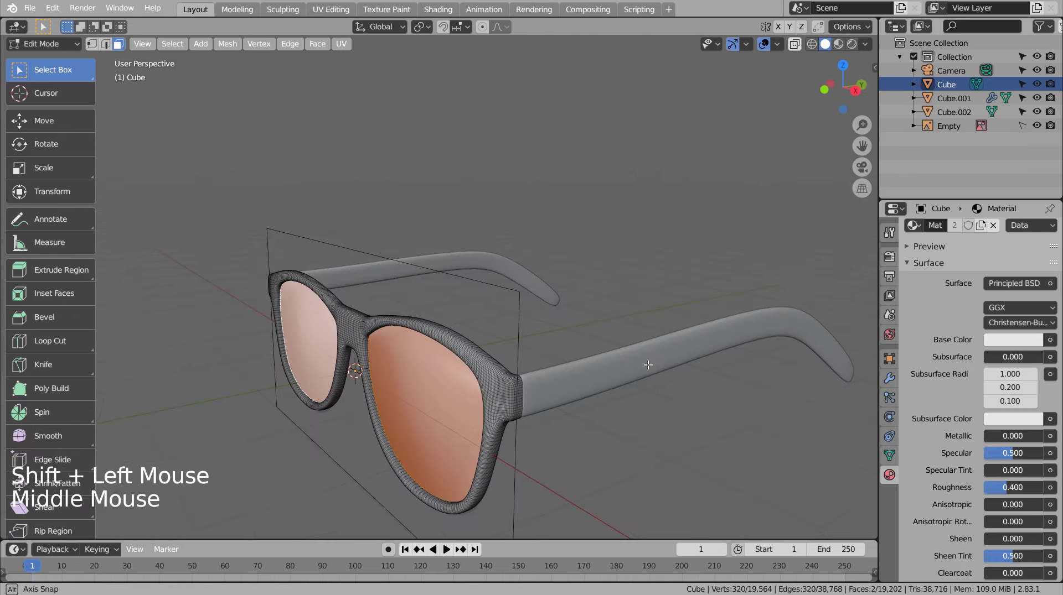
key(p)
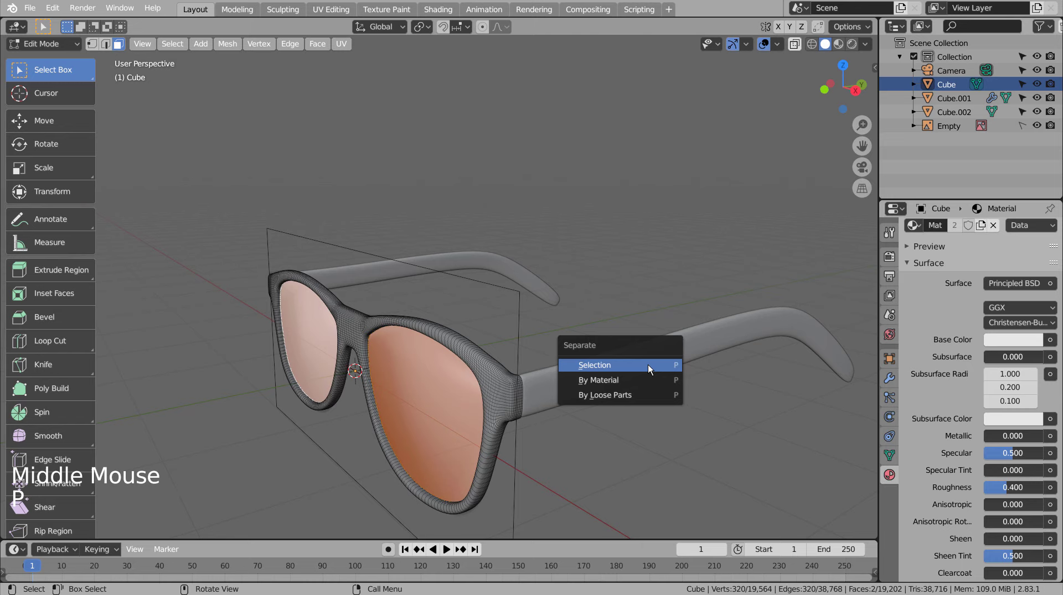
click(962, 116)
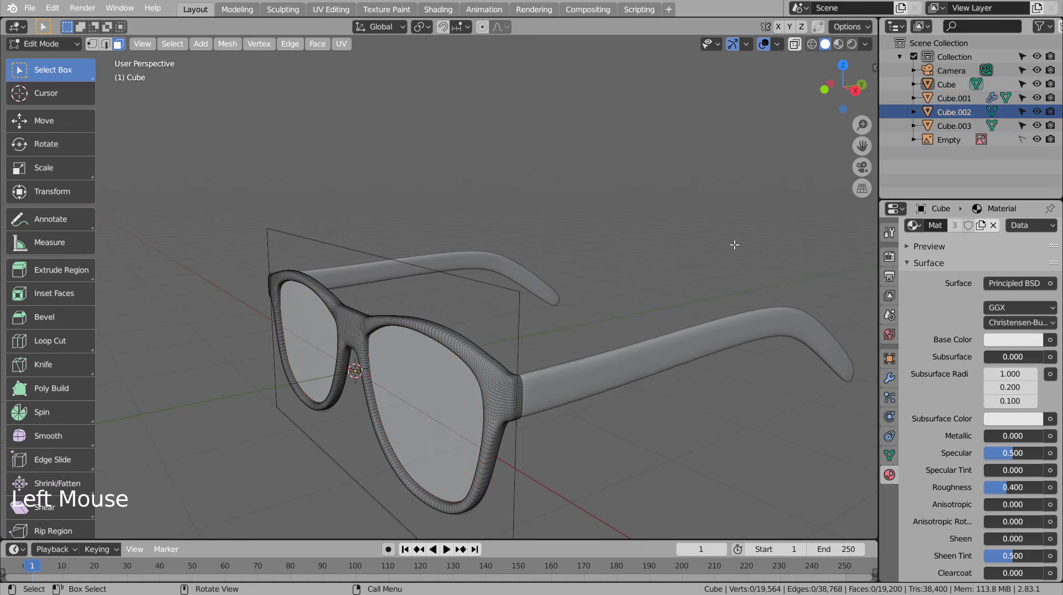
key(Tab)
- Delete the duplicate Cube.002 object and switch the viewport to rendered preview
key(x)
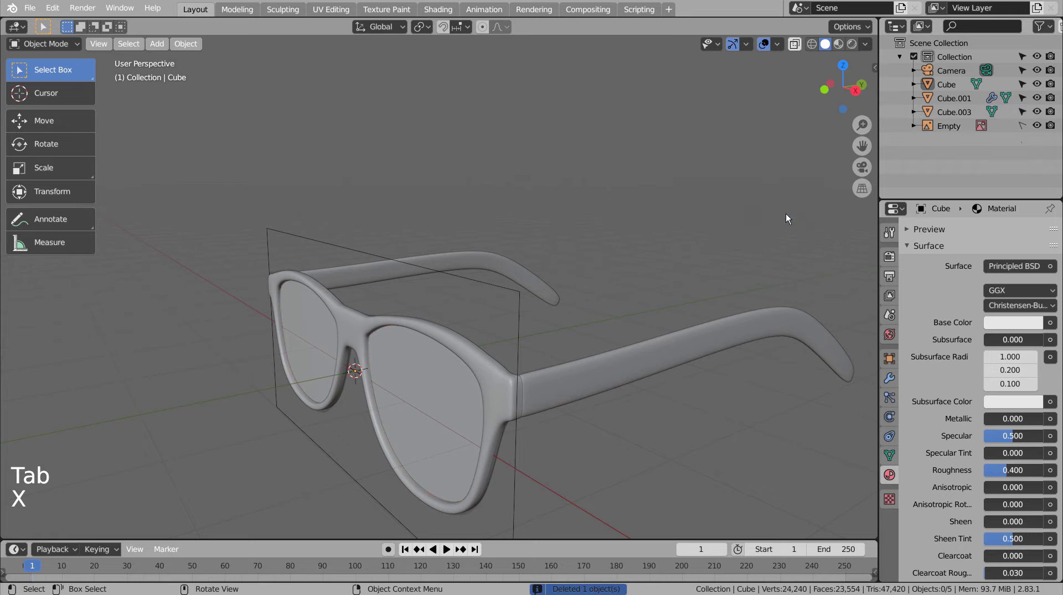
click(454, 424)
middle_click(501, 295)
middle_click(612, 277)
- Give the Cube.003 lenses new Material.002 with alpha 0.128 and roughness 0.088
click(844, 46)
click(858, 44)
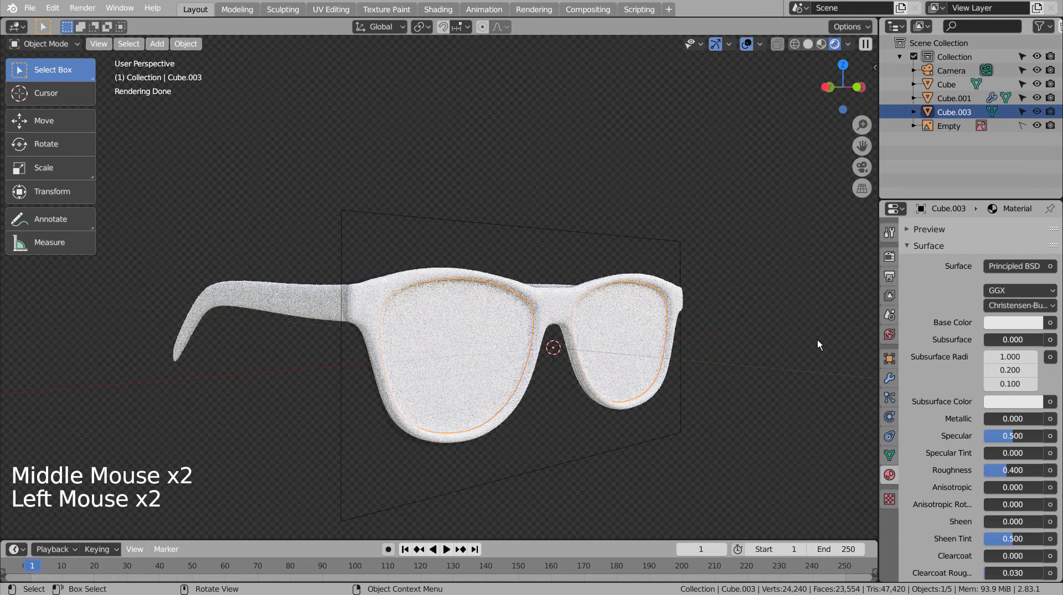
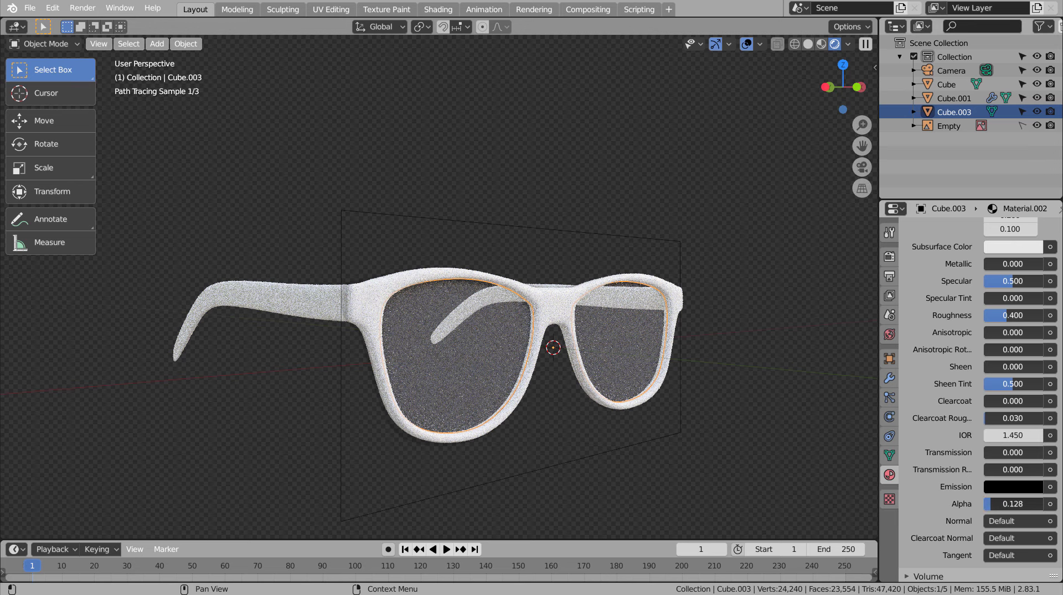
click(994, 508)
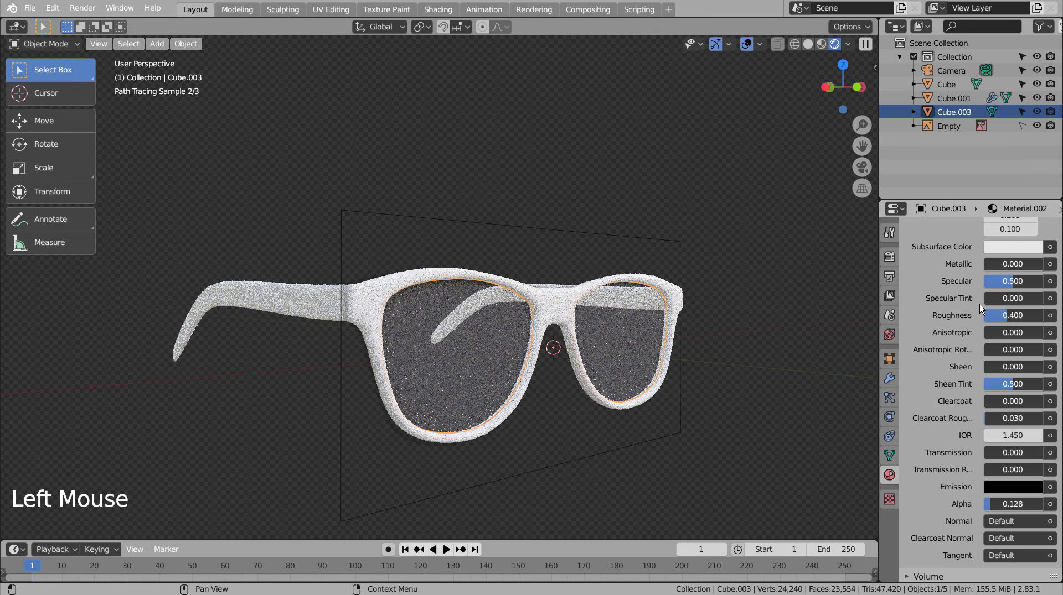
click(1016, 313)
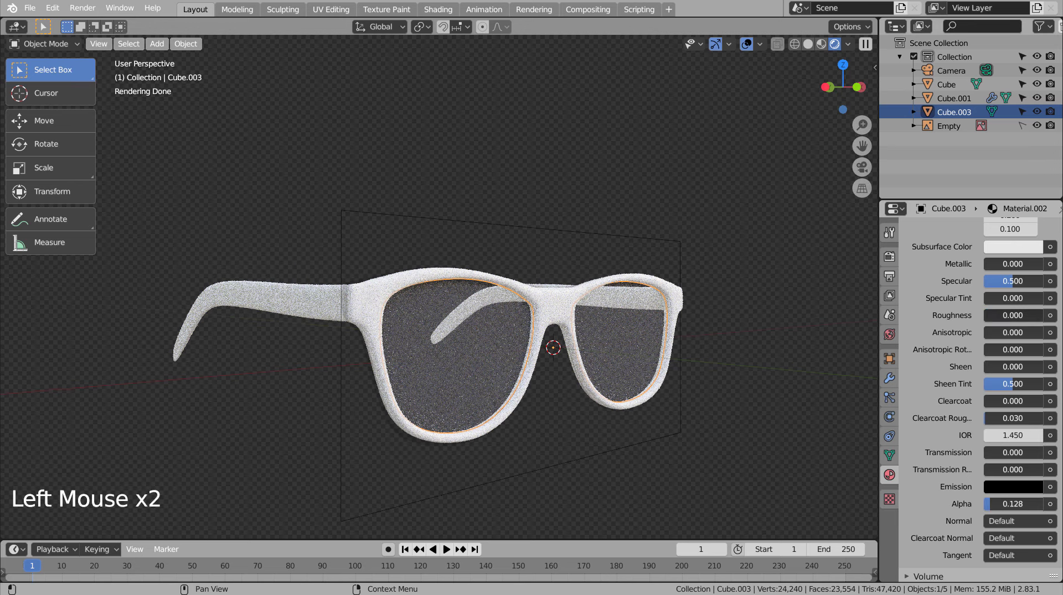
- Orbit around to inspect the translucent grey lenses, then select the frame object
middle_click(703, 340)
middle_click(687, 304)
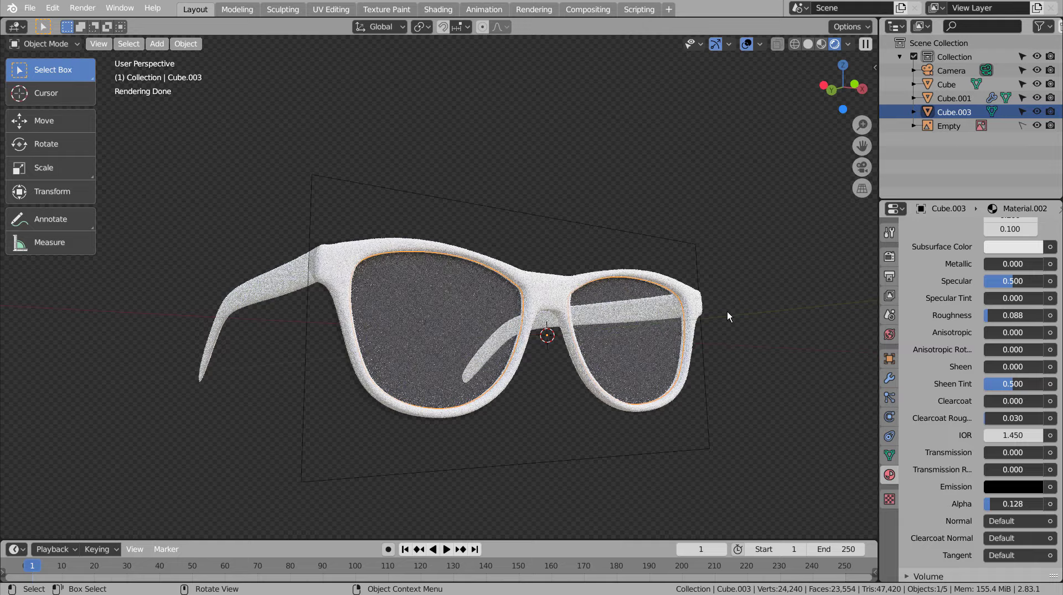
middle_click(752, 365)
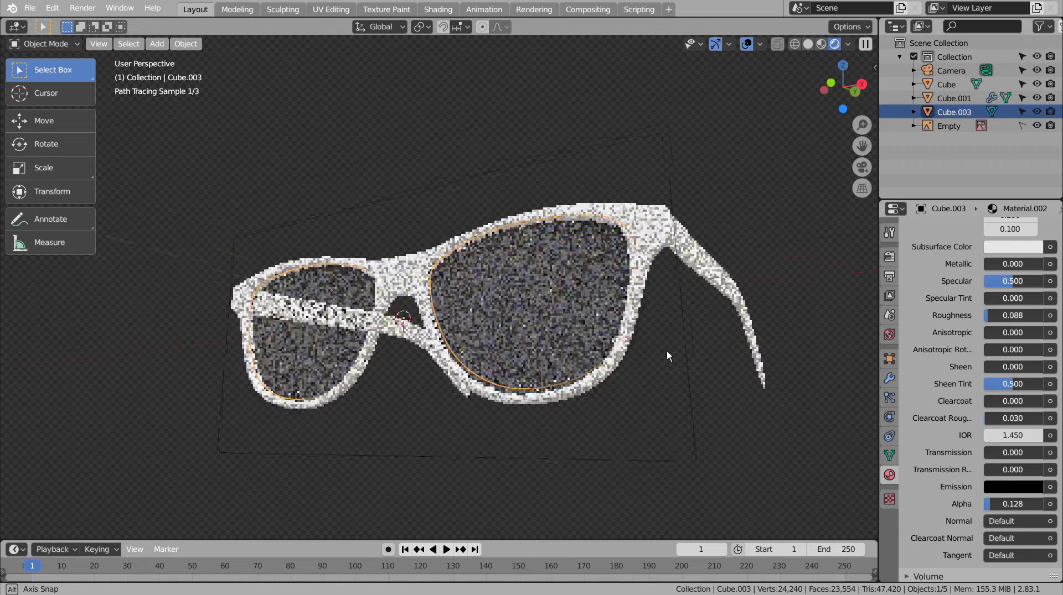
middle_click(670, 354)
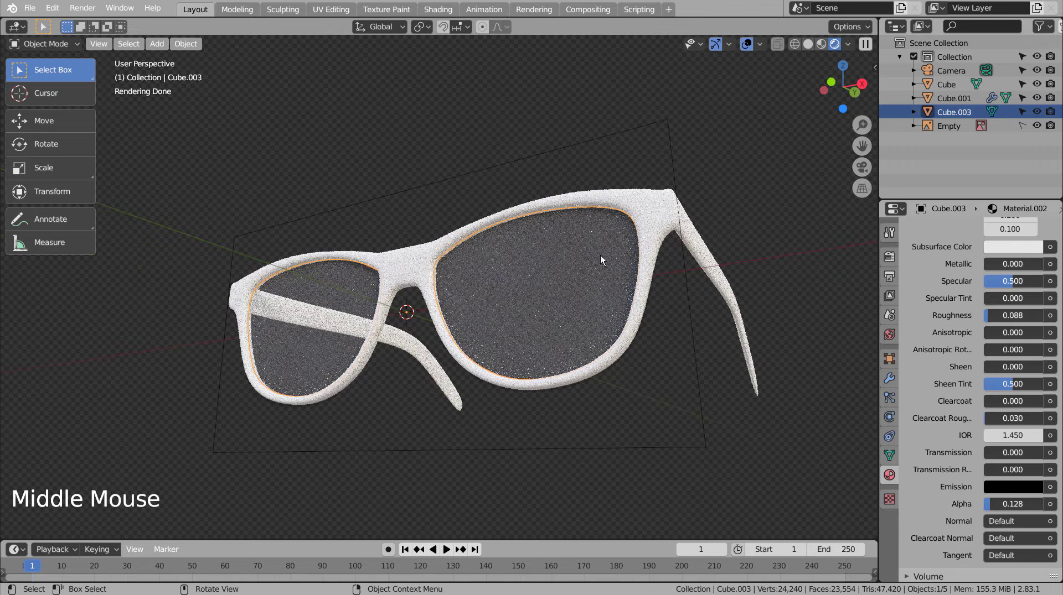
middle_click(499, 329)
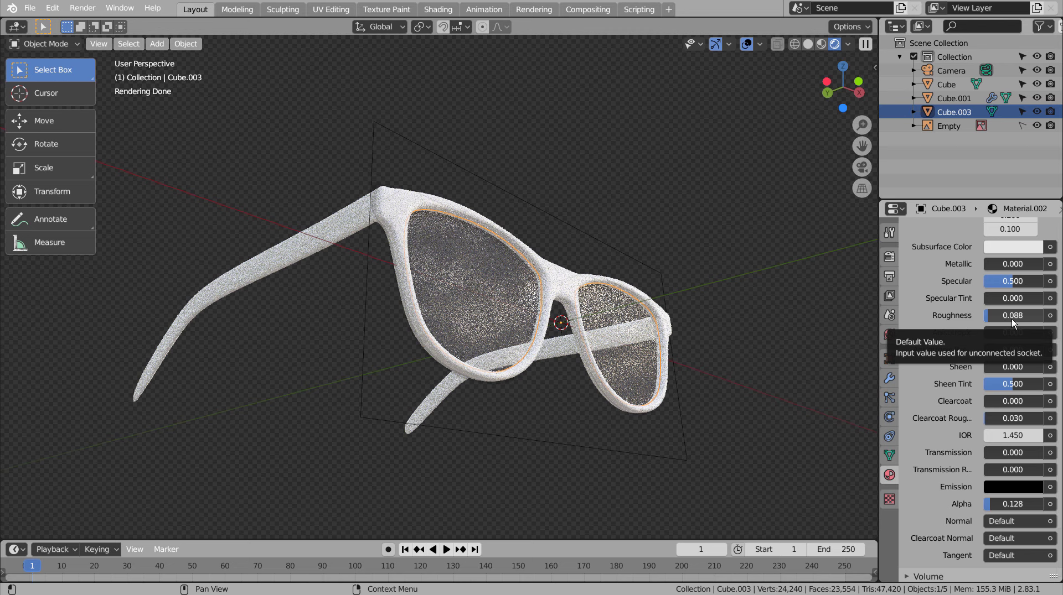
middle_click(837, 385)
middle_click(822, 388)
middle_click(828, 386)
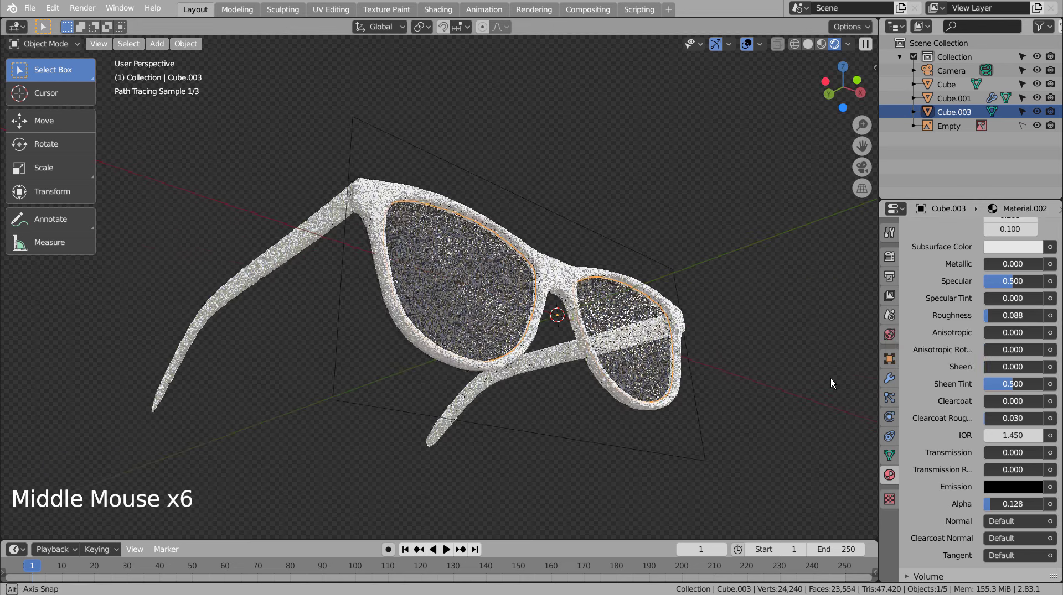
click(814, 424)
click(688, 315)
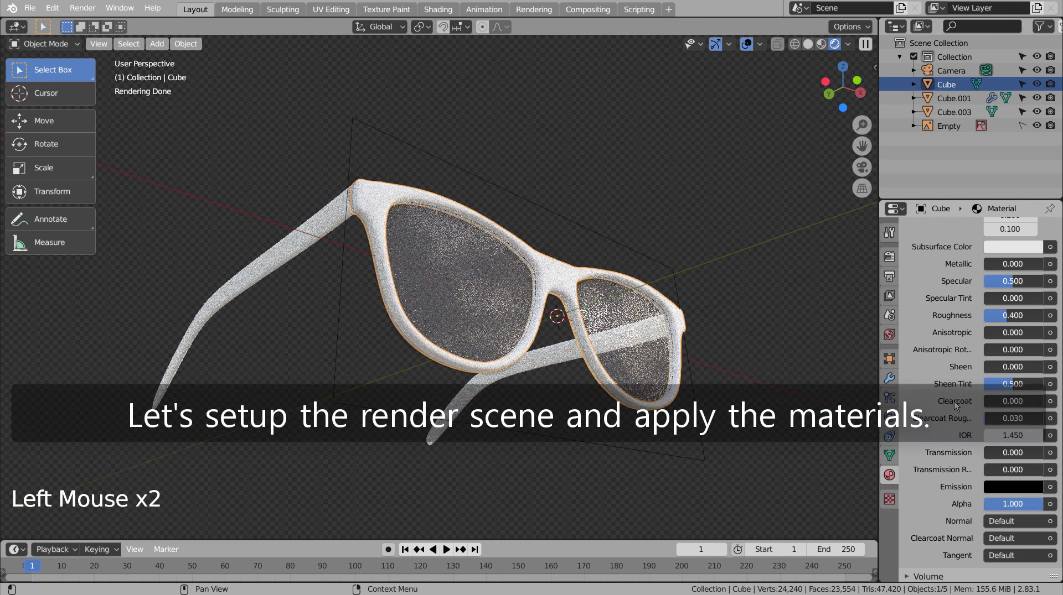
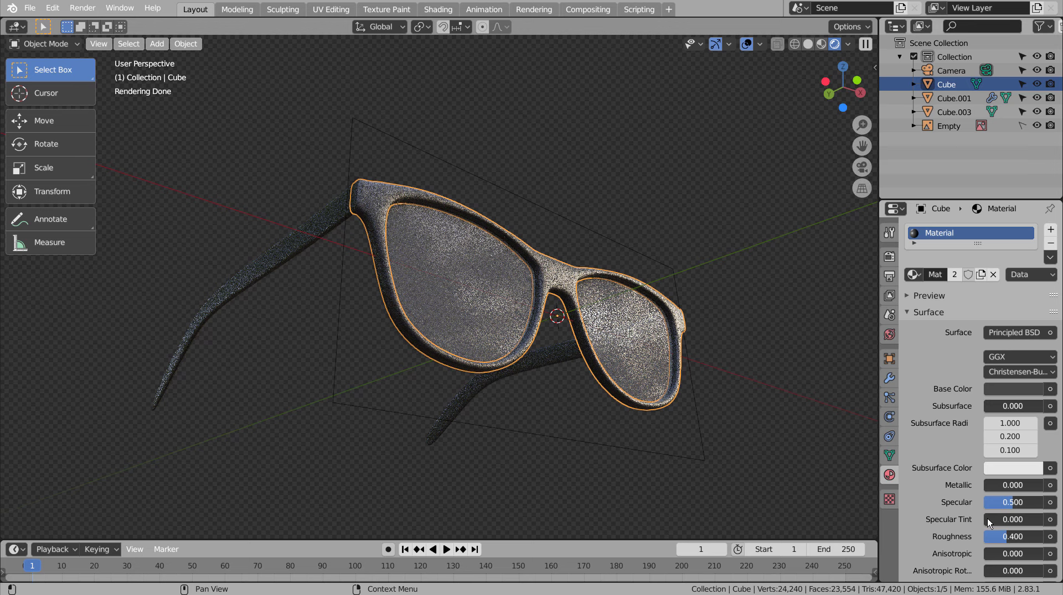
- Lower the frame material's roughness to 0.125 and set its base colour to dark grey
click(1005, 542)
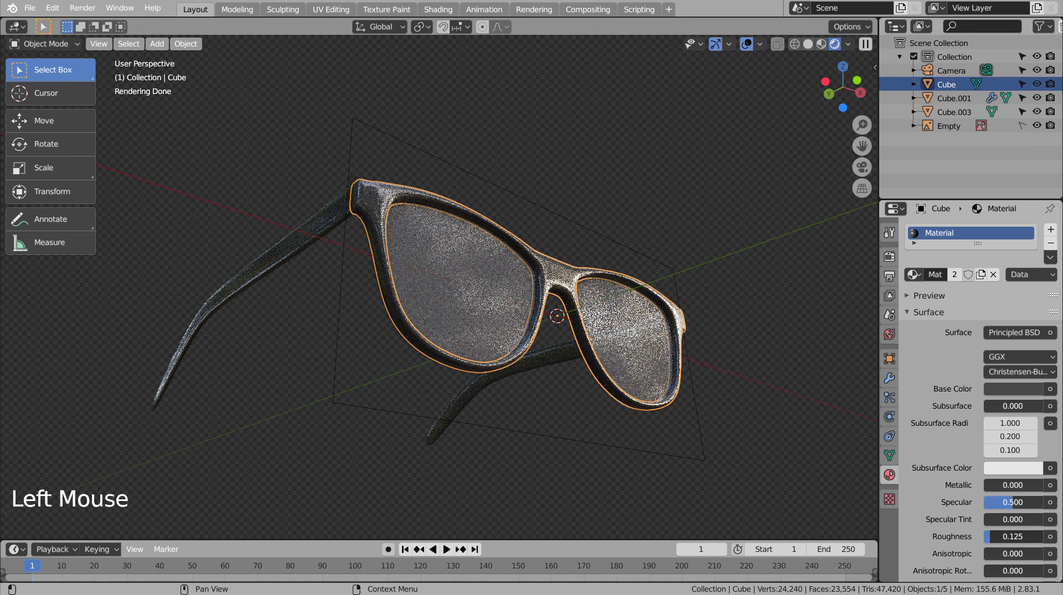
click(767, 355)
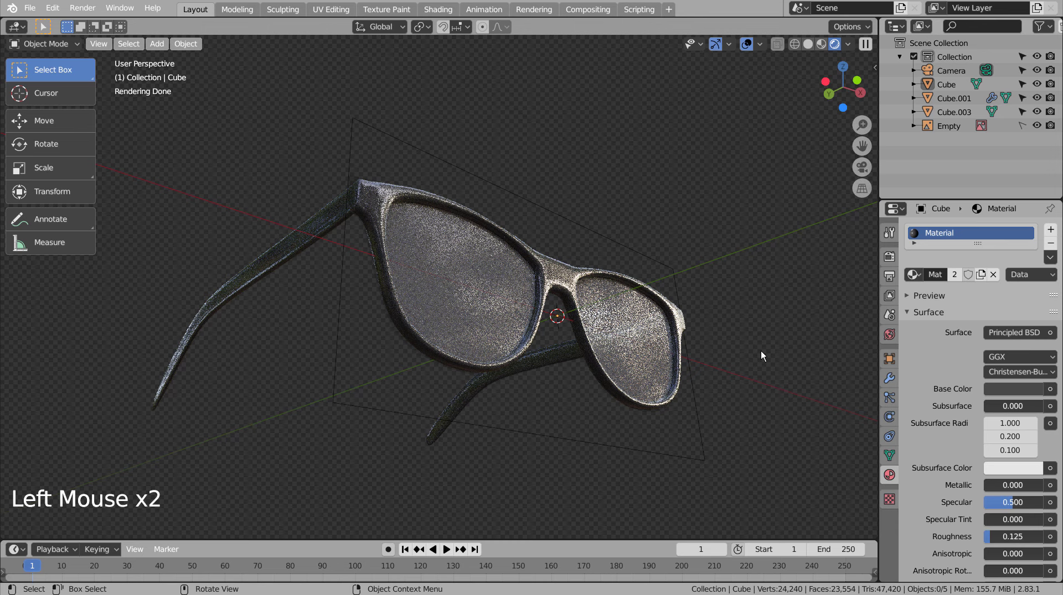
click(1016, 395)
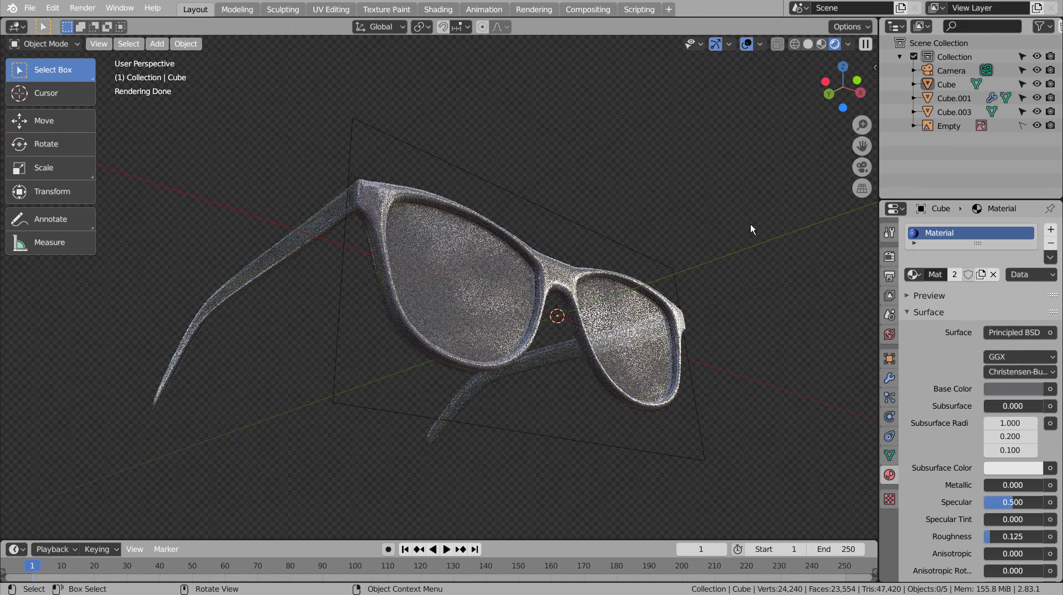
middle_click(751, 229)
middle_click(744, 238)
- Fly the camera in camera view to reframe it on the glasses
click(745, 237)
key(ctrl+alt+KP_0)
key(shift+`)
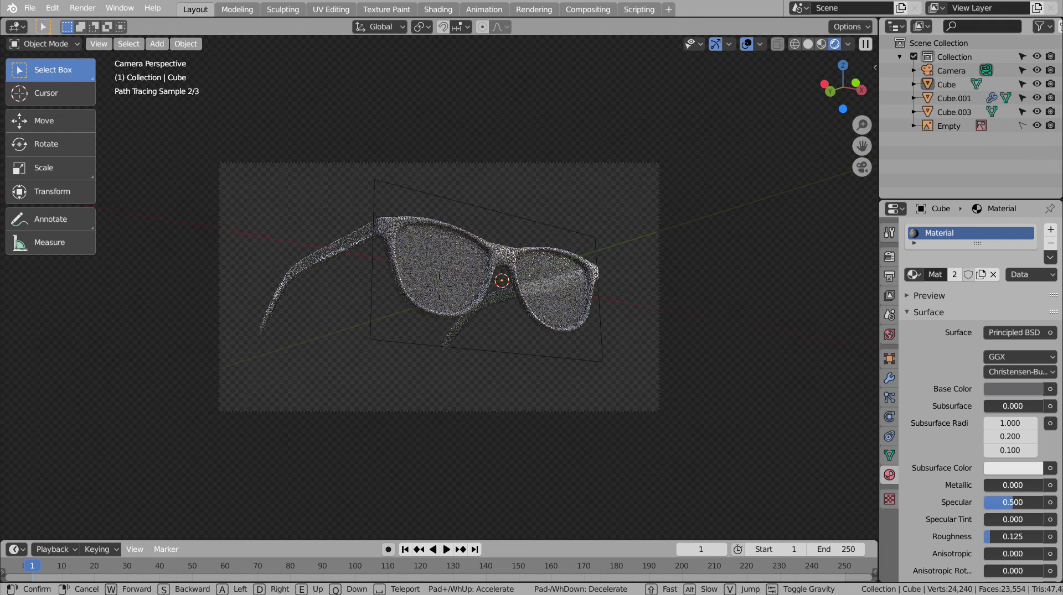
click(464, 236)
click(491, 208)
- Add a Plane, rotate and scale it large, and move it behind the glasses as a backdrop
key(shift+a)
key(r)
key(s)
key(KP_3)
scroll(down, 3)
key(g)
key(s)
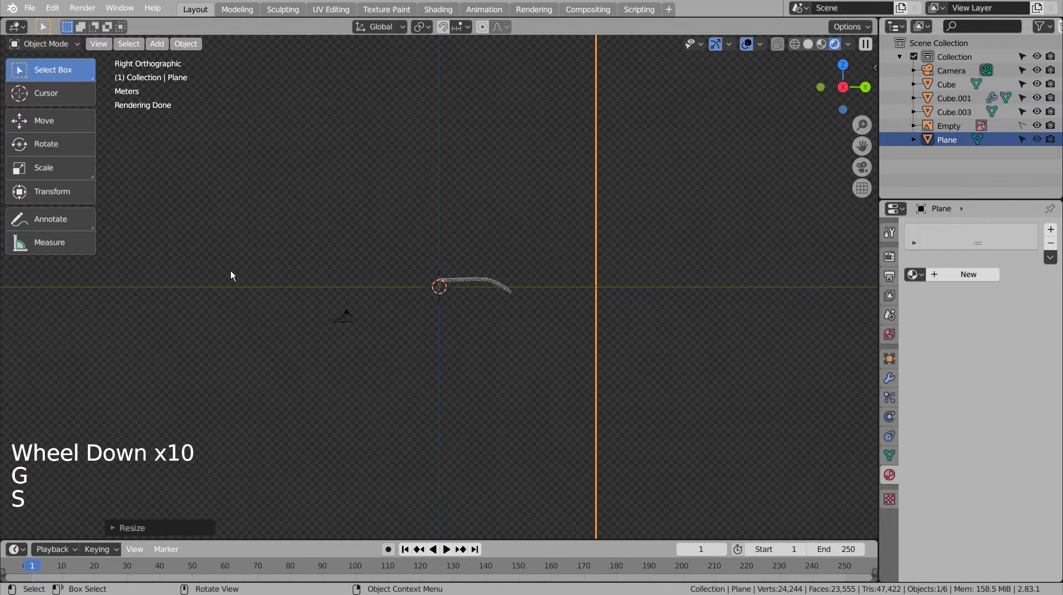
- Return to camera view, select the Plane and hide the Empty from the viewport
key(KP_0)
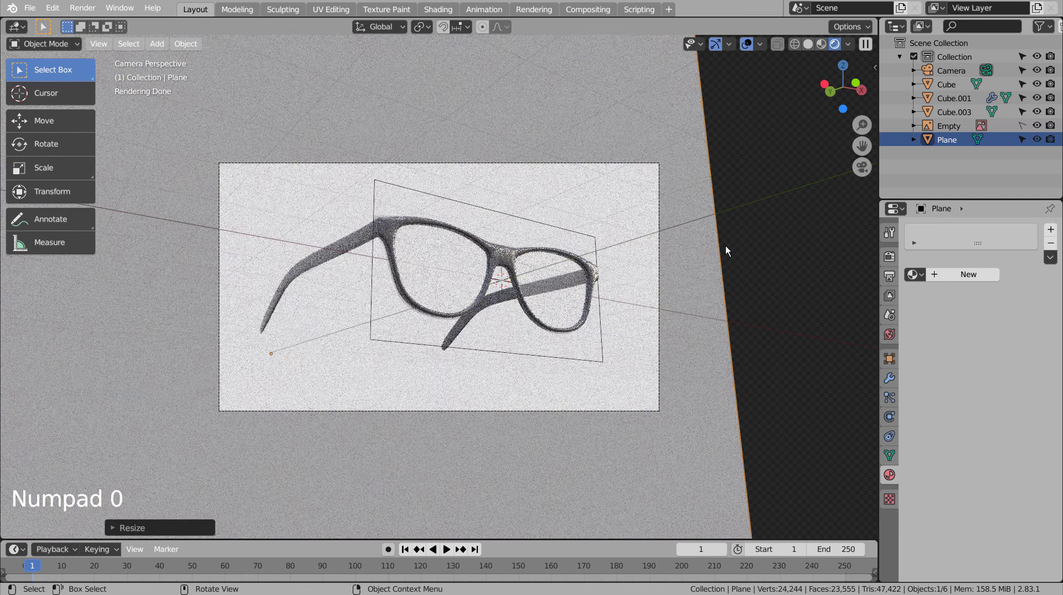
click(775, 241)
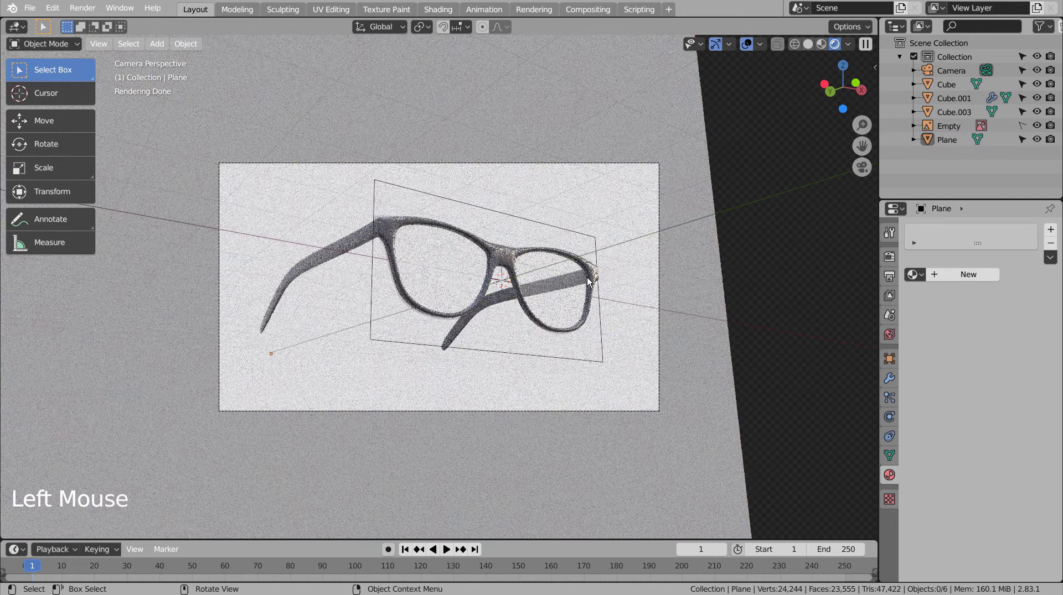
click(638, 194)
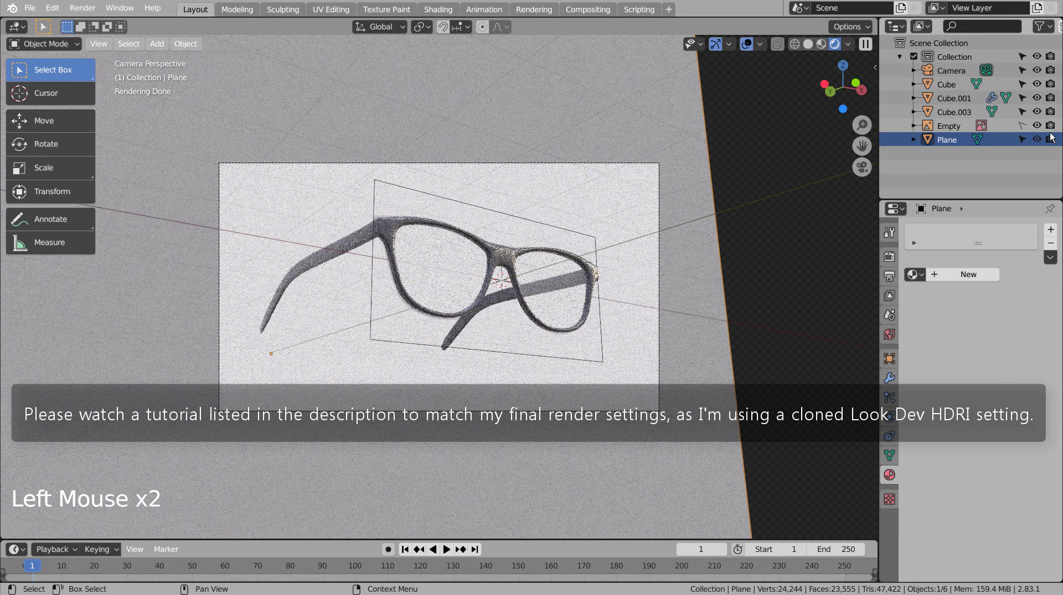
click(1043, 125)
click(1055, 127)
- Give the plane a new white material and start the final camera render
click(696, 229)
click(954, 282)
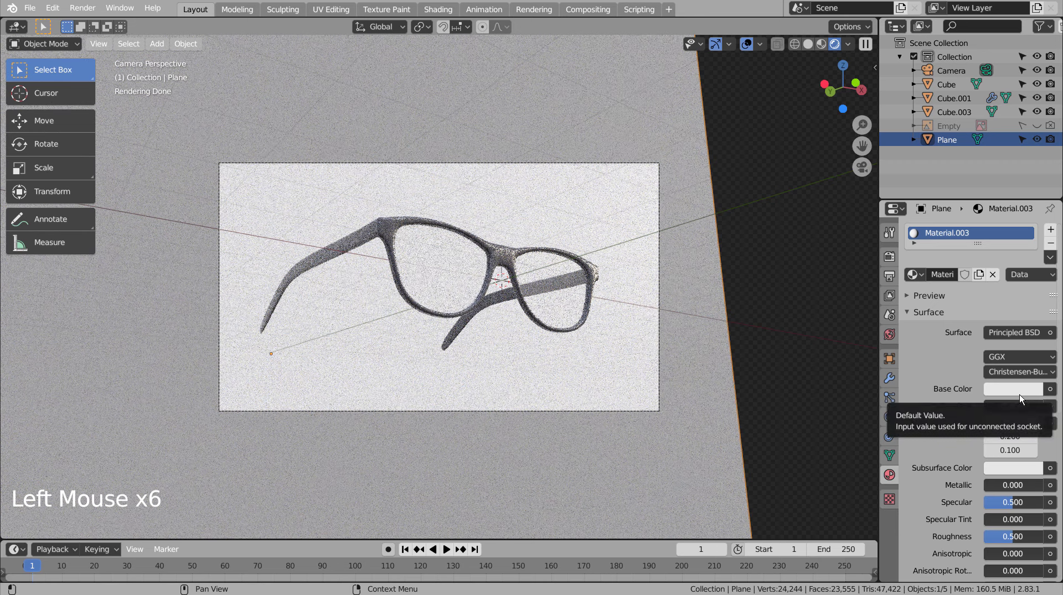
click(798, 50)
key(ctrl+s)
click(698, 212)
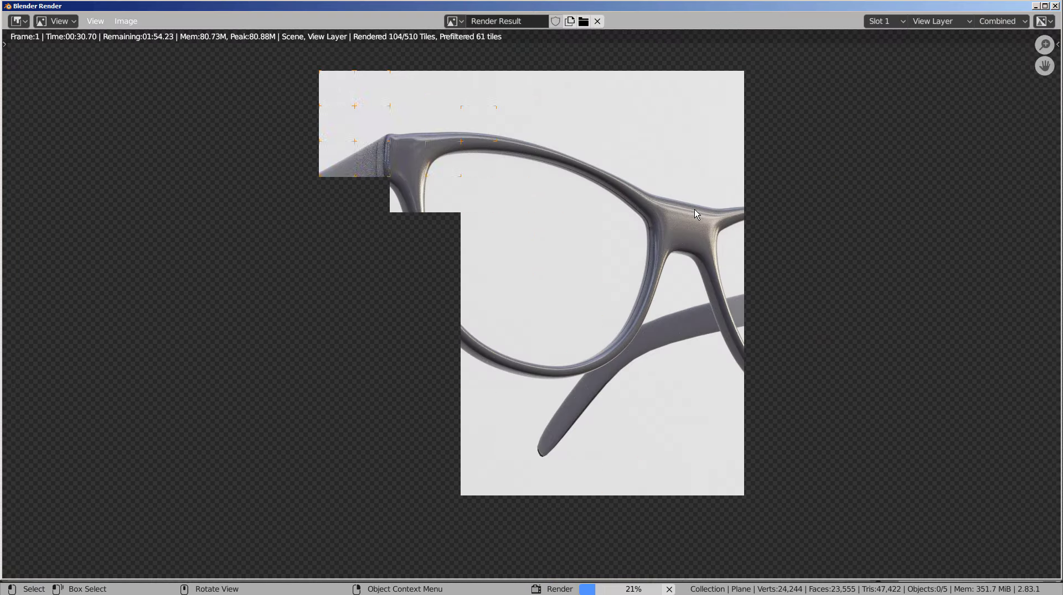